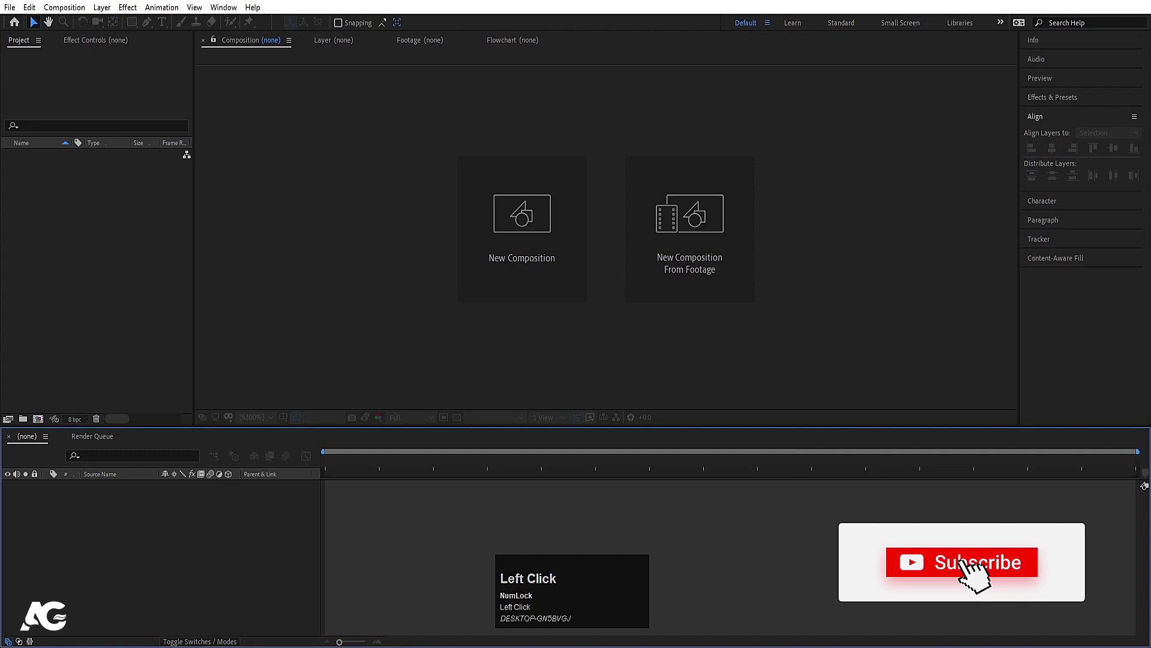
# Create the composition Main Animation at 1920×1080, 30 fps with a black background
pyautogui.click(495, 255)
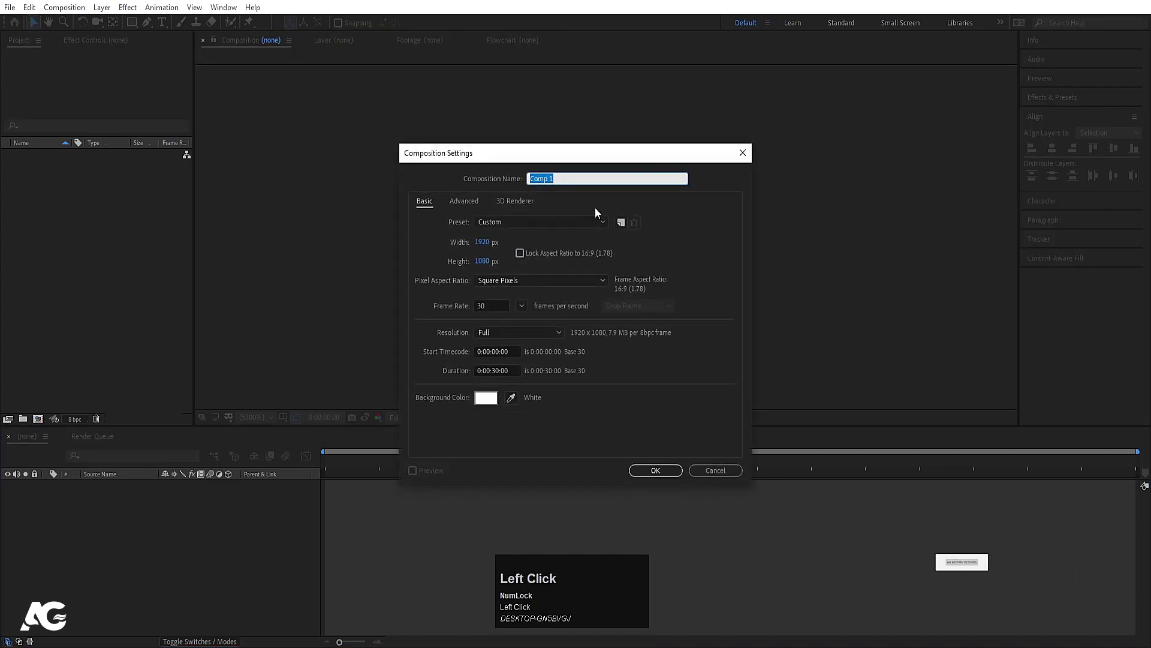
pyautogui.write('ain')
pyautogui.press('space')
pyautogui.write('nimation')
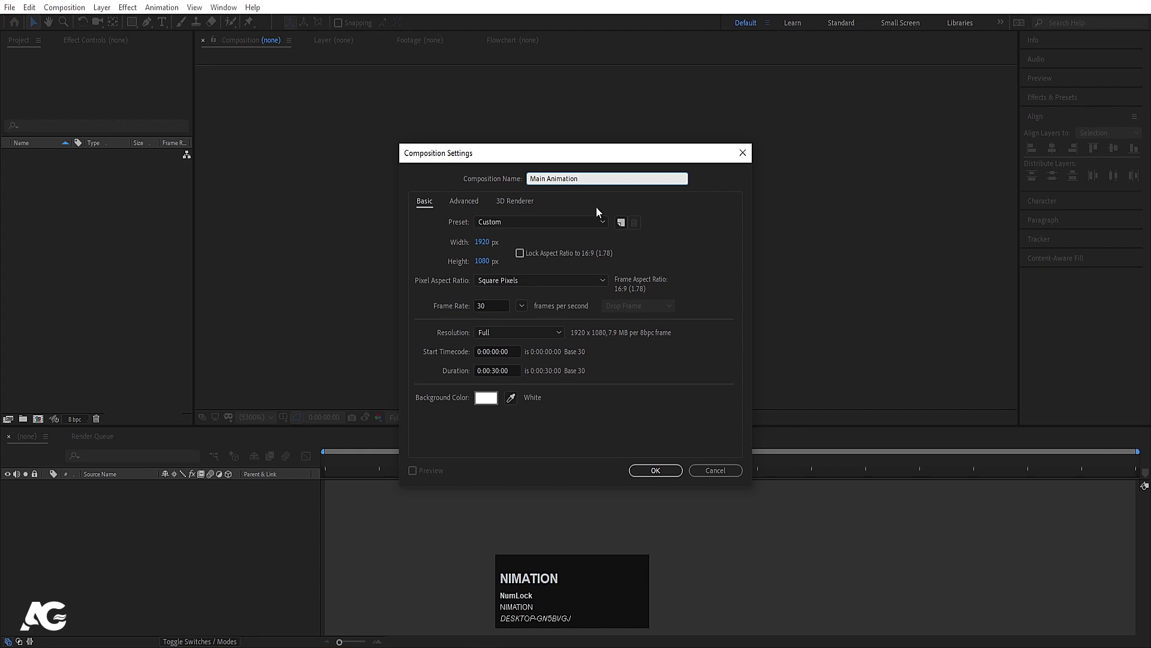
pyautogui.moveTo(484, 244); pyautogui.dragTo(346, 189)
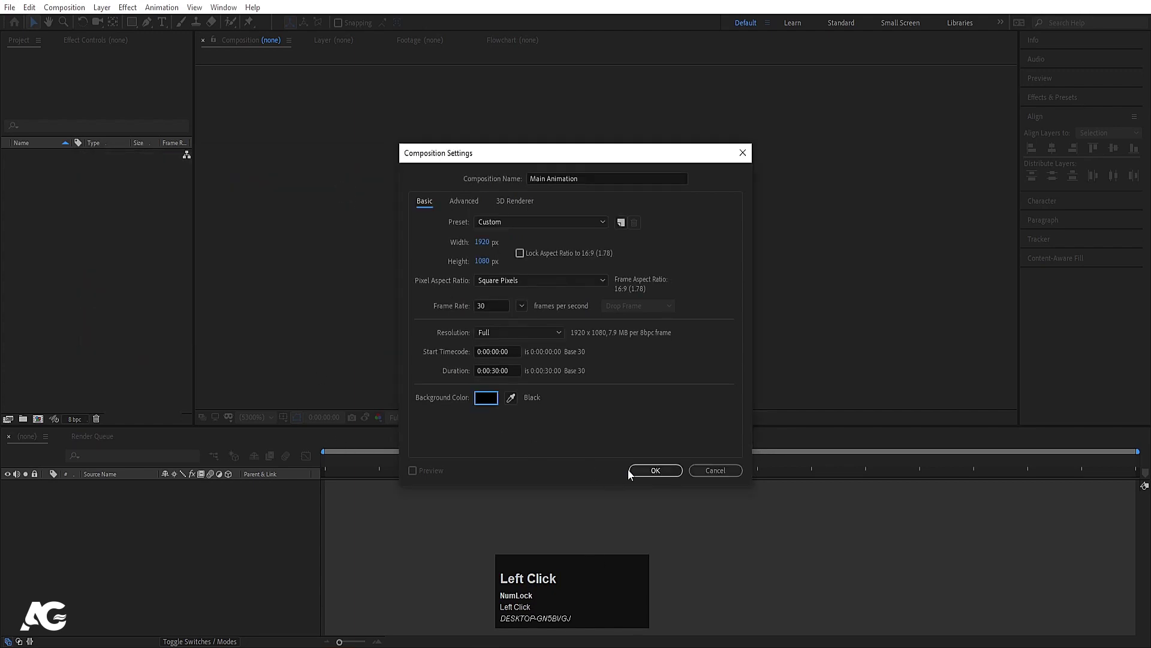
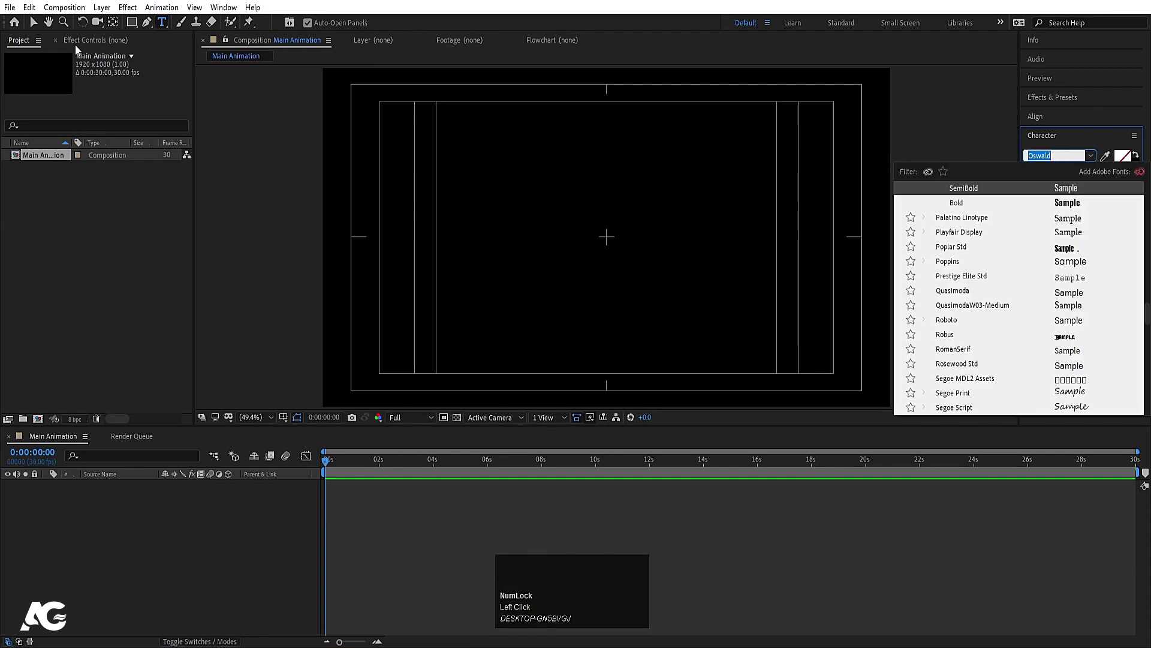
# Add white Oswald text layers keep and chasing, the second placed below the first
pyautogui.click(1096, 161)
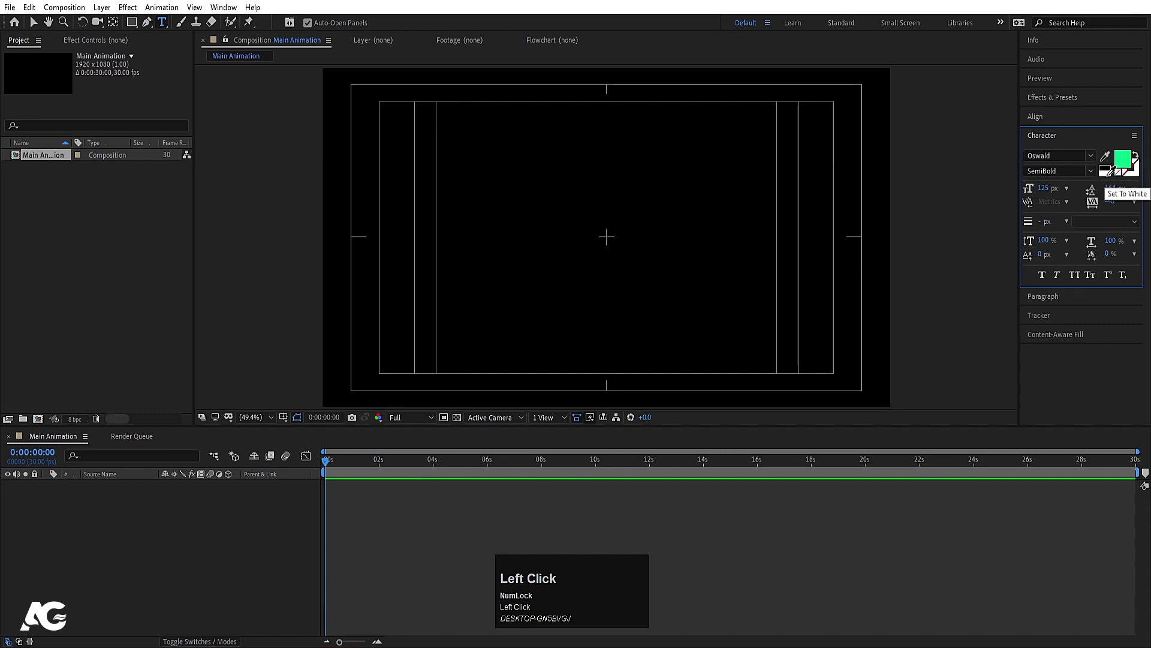
pyautogui.press('ctrl+v')
pyautogui.click(1090, 244)
pyautogui.press('ctrl+x')
pyautogui.click(233, 563)
pyautogui.press('ctrl+v')
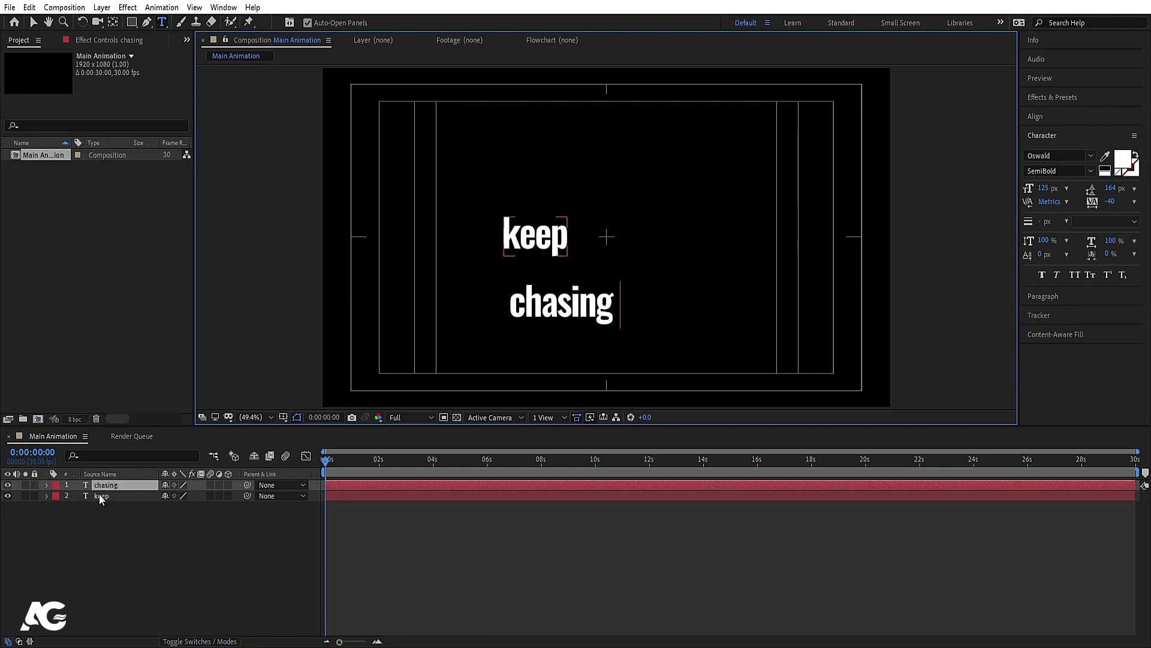
# Style the keep layer as all caps, Light weight, 87 px
pyautogui.click(104, 498)
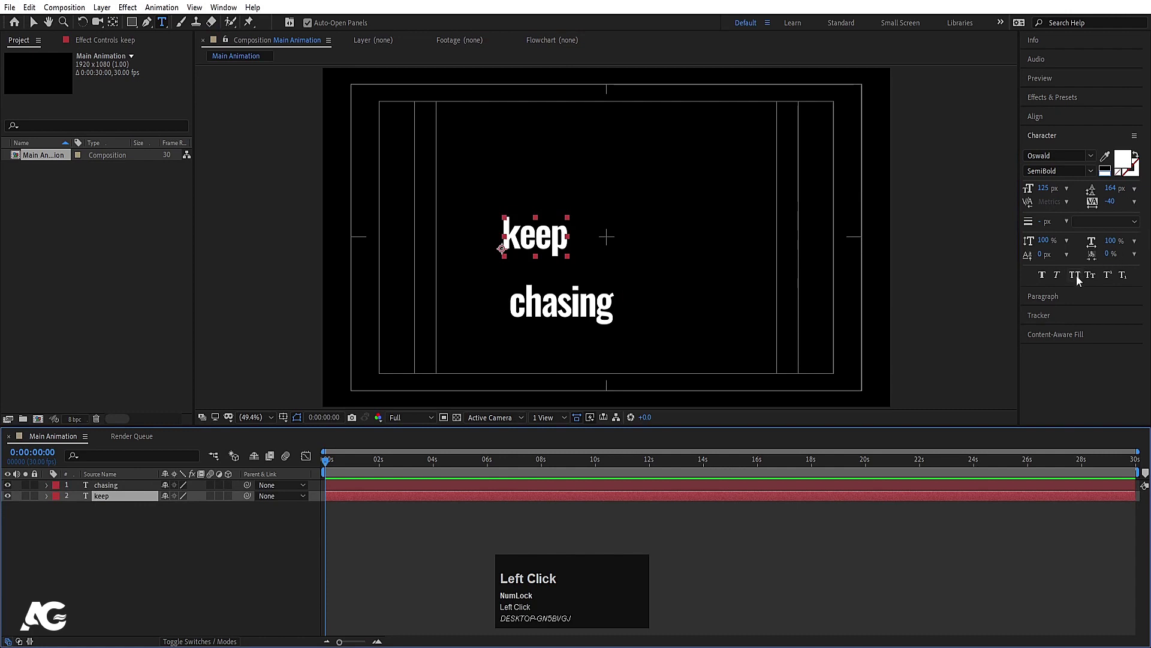
pyautogui.moveTo(1080, 280); pyautogui.dragTo(1093, 178)
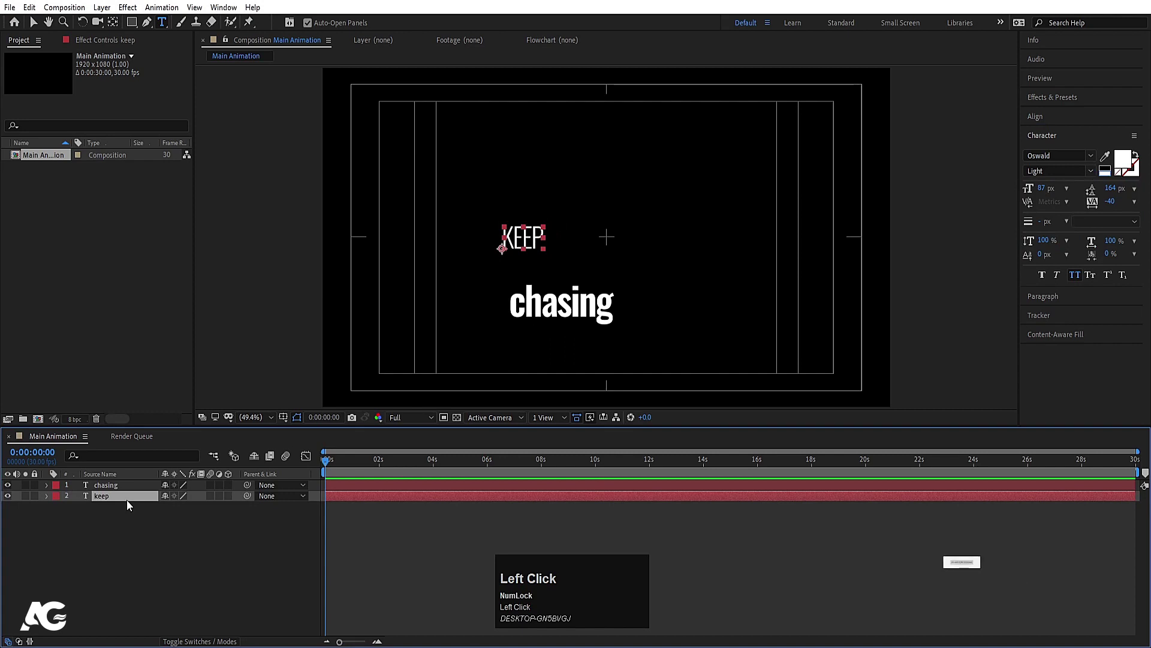
pyautogui.press('ctrl+alt+Home')
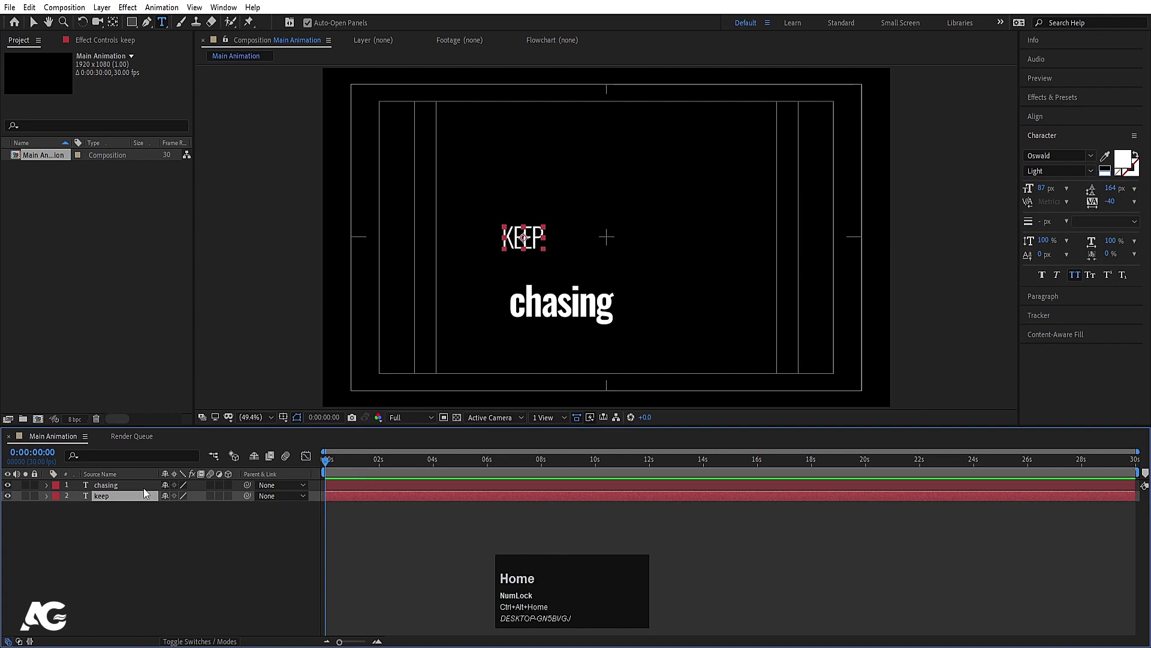
# Centre KEEP and CHASING horizontally in the composition via Align
pyautogui.click(1039, 121)
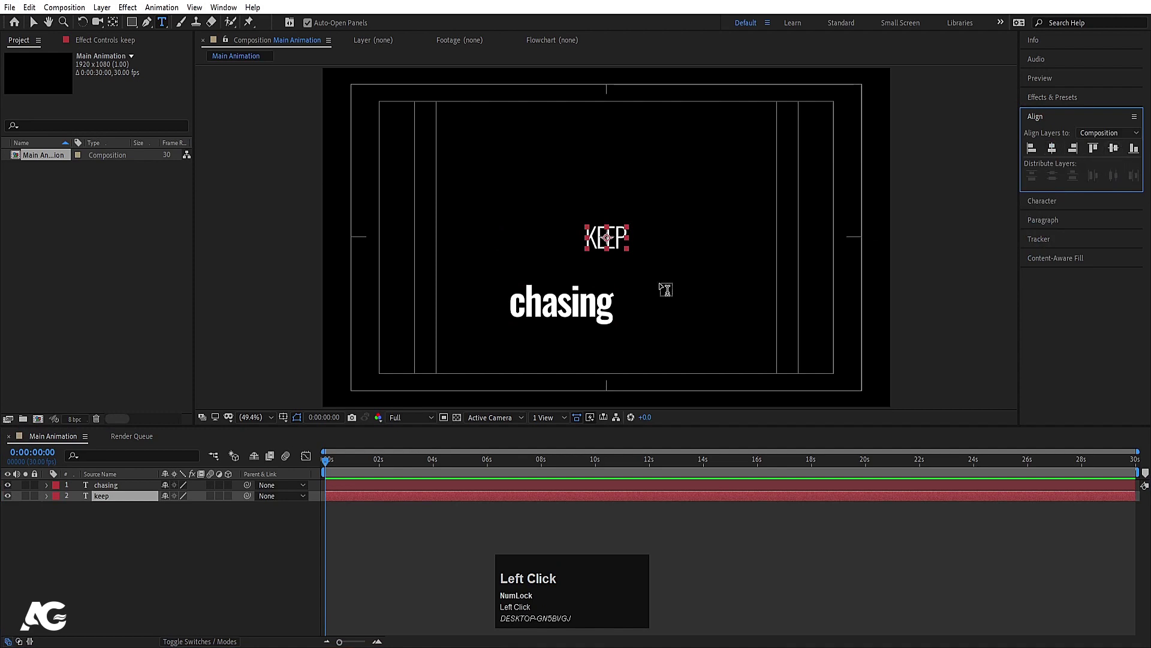
pyautogui.click(107, 493)
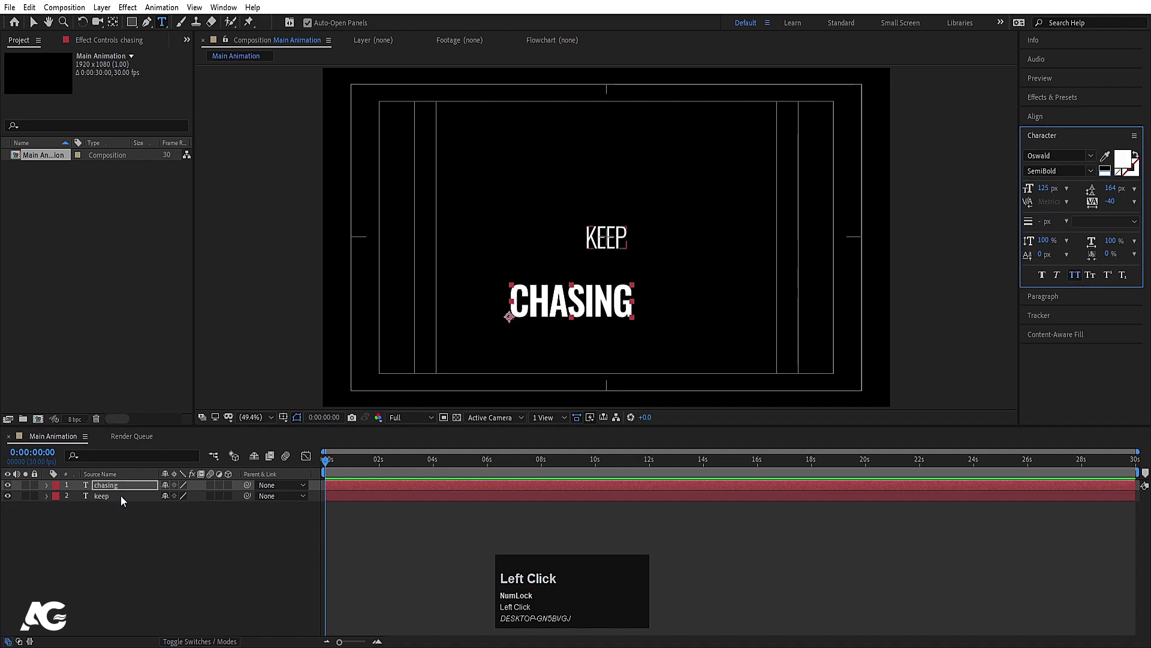
pyautogui.press('ctrl+alt+Home')
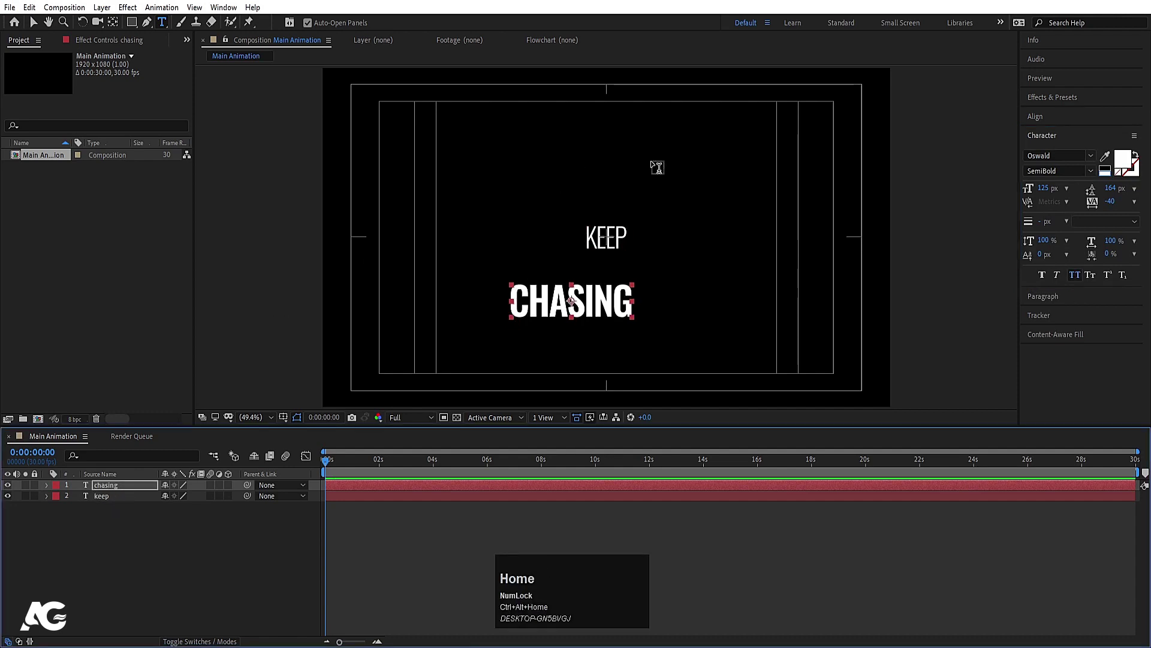
pyautogui.click(1048, 126)
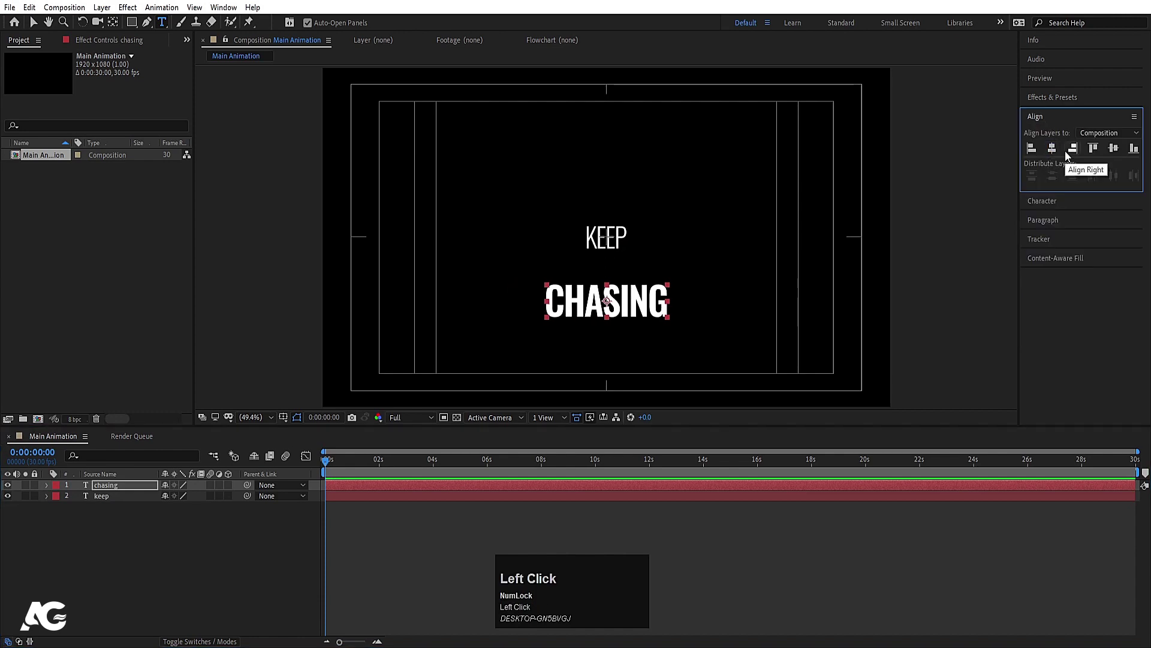
# Scale CHASING to about 204% and duplicate the layer
pyautogui.click(1117, 151)
pyautogui.moveTo(167, 529); pyautogui.dragTo(109, 514)
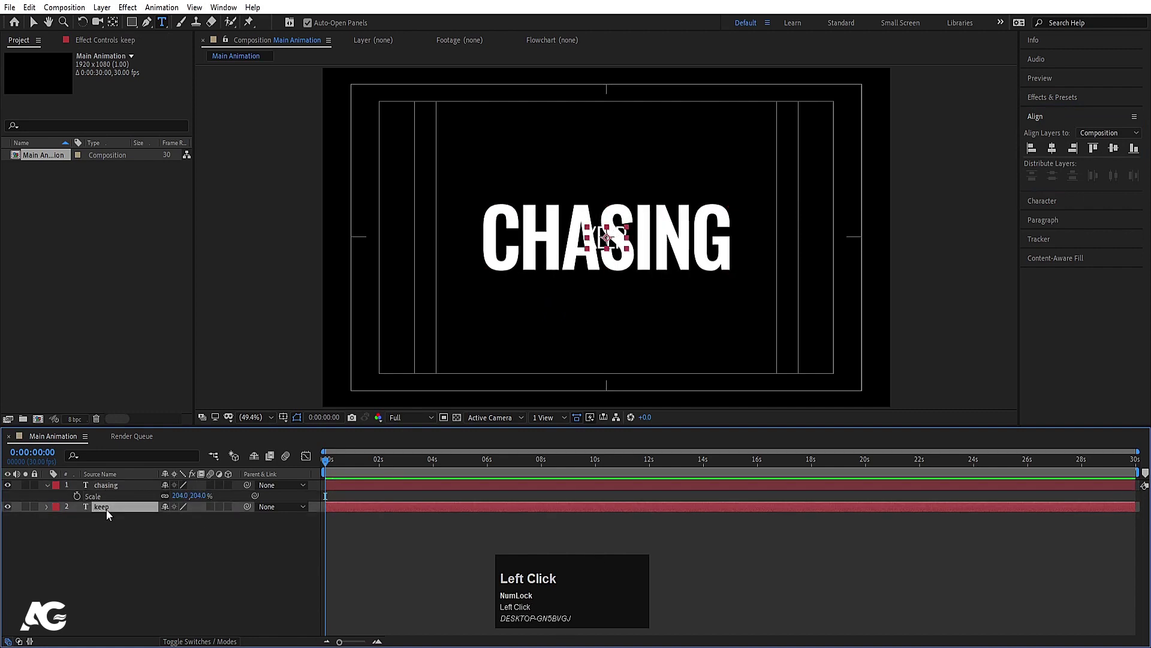
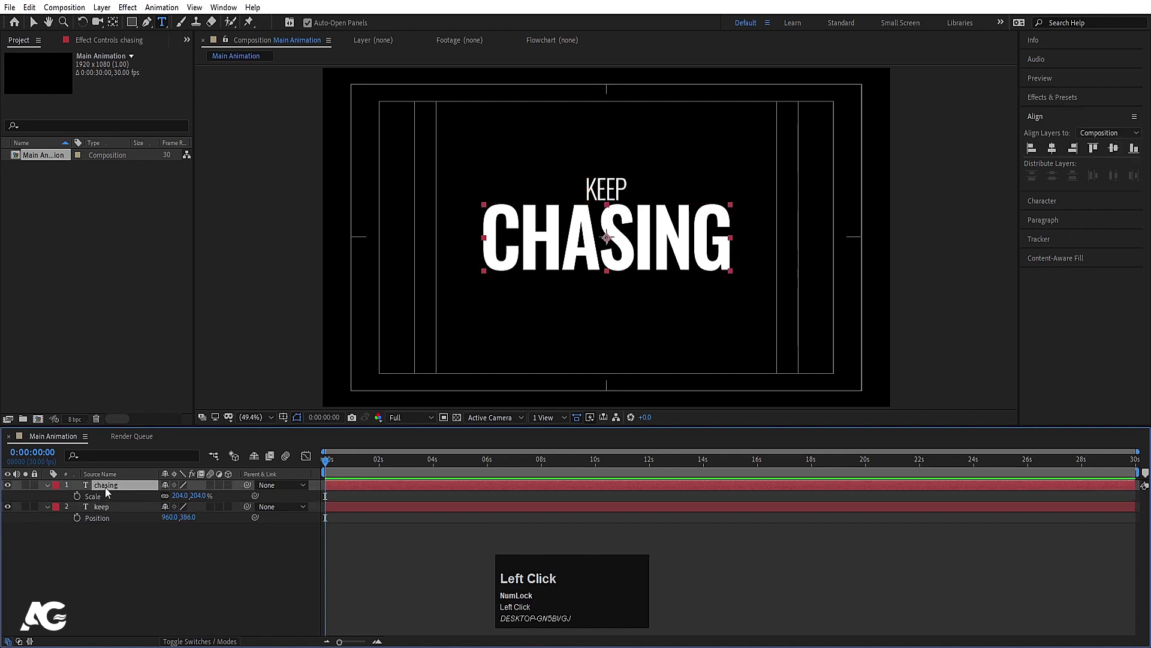
pyautogui.press('ctrl+d')
# Make chasing 2 a thin 1 px outline with no fill and hide both CHASING layers
pyautogui.click(59, 490)
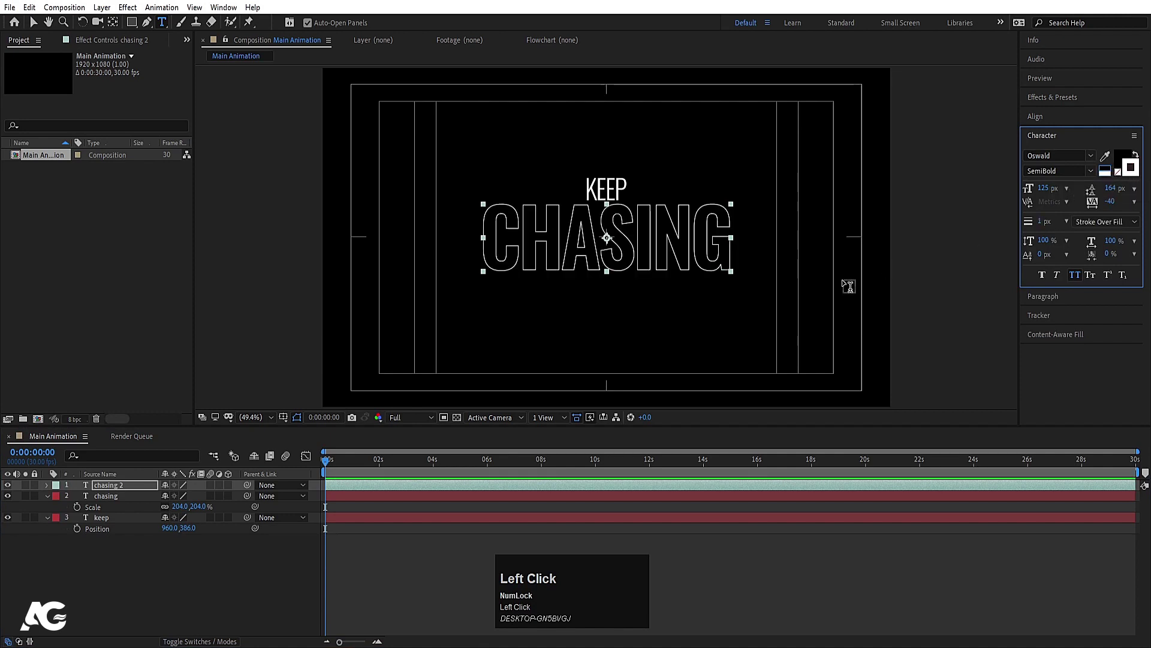
pyautogui.click(111, 569)
pyautogui.press('u')
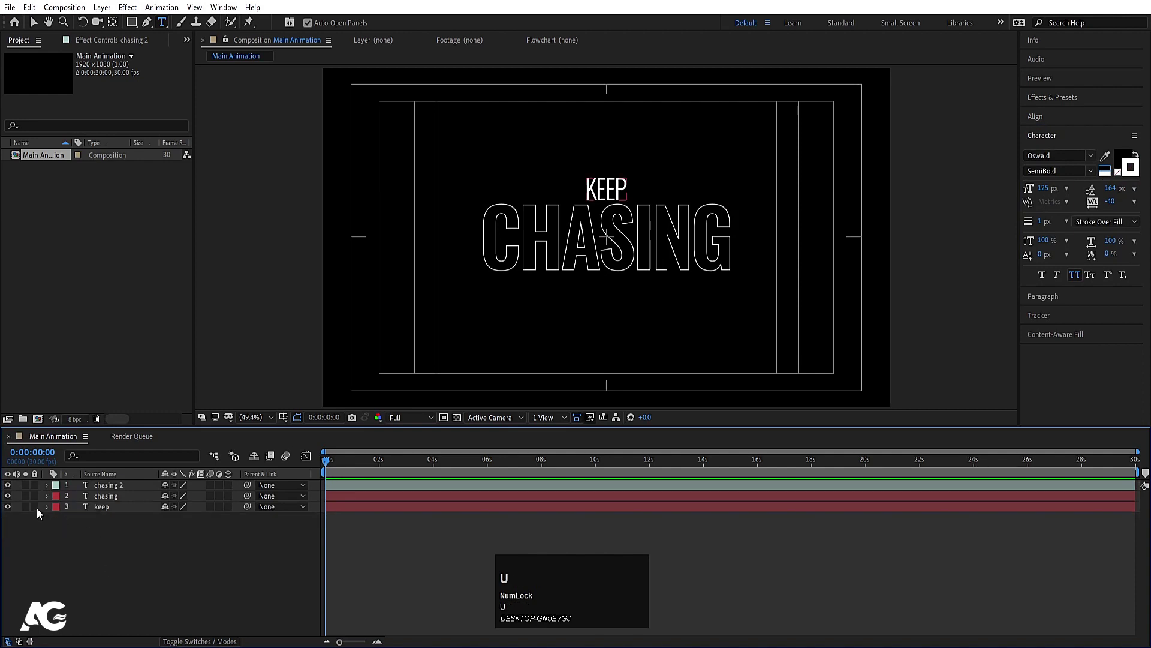
pyautogui.moveTo(118, 512); pyautogui.dragTo(100, 589)
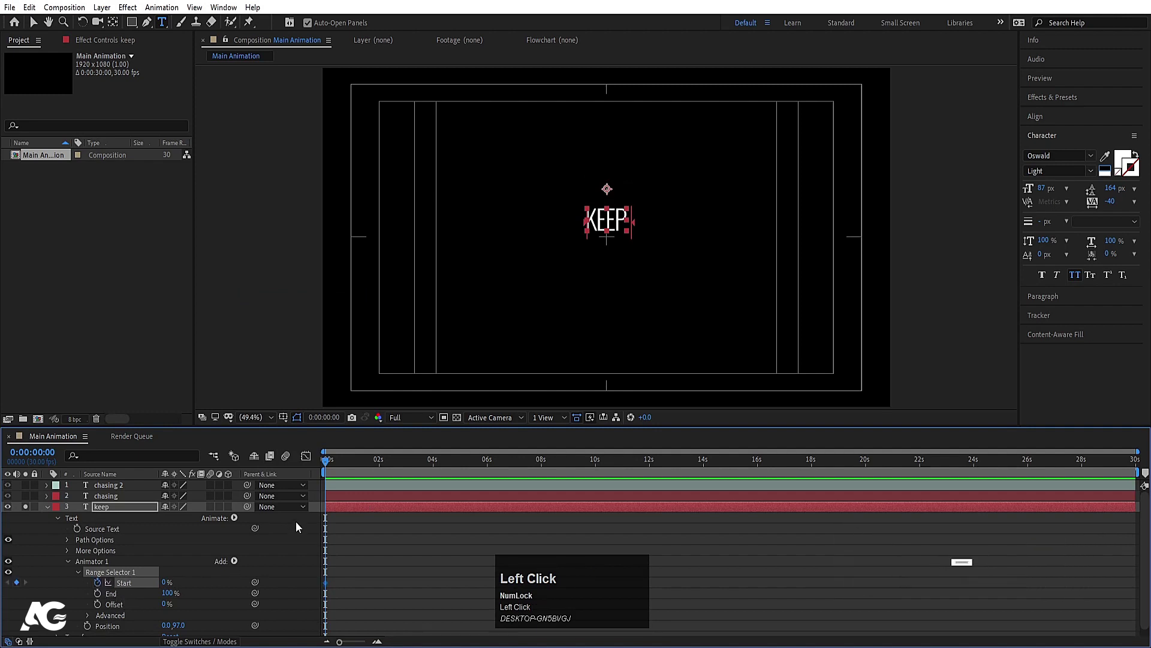
# Keyframe KEEP's Range Selector Start 0–100% with Easy Ease and a shaped speed curve
pyautogui.press('=')
pyautogui.moveTo(408, 466); pyautogui.dragTo(262, 551)
pyautogui.press('F9')
pyautogui.moveTo(305, 457); pyautogui.dragTo(354, 513)
pyautogui.press('space')
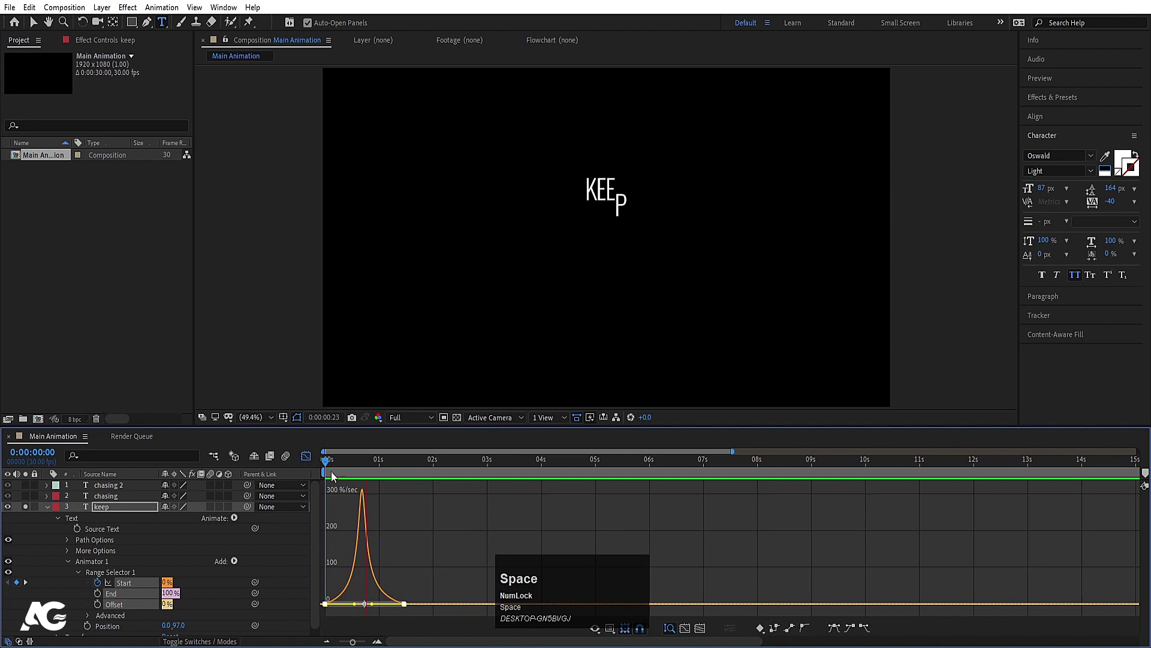
# Add Opacity 0% to the animator so letters fade in, and scrub to check
pyautogui.click(336, 470)
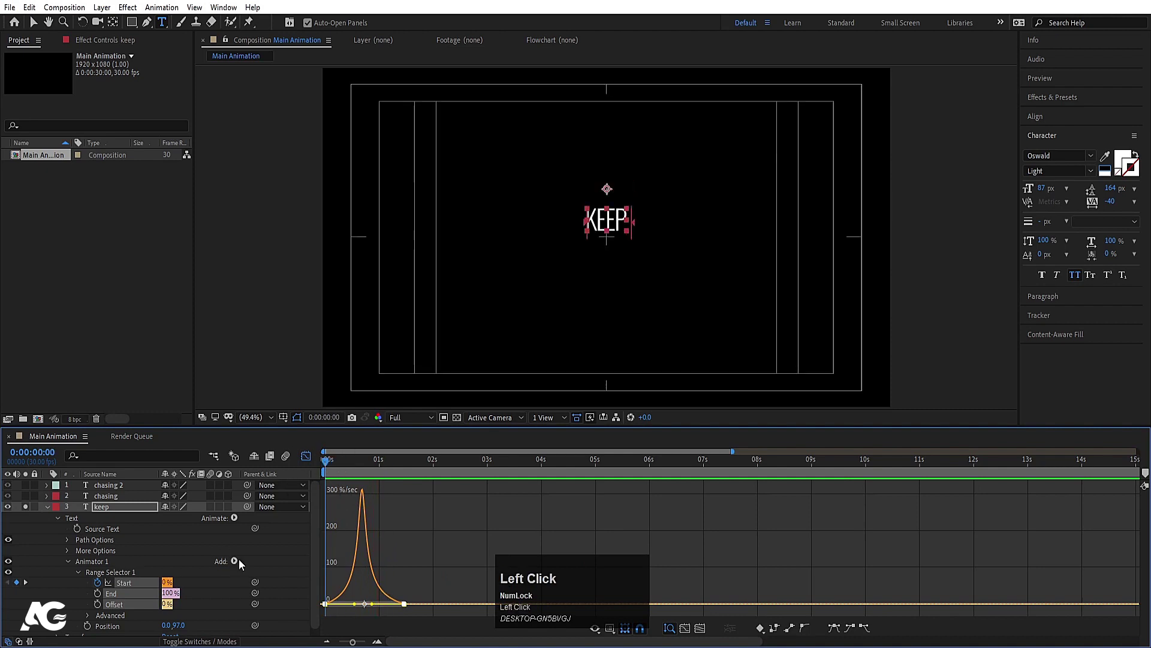
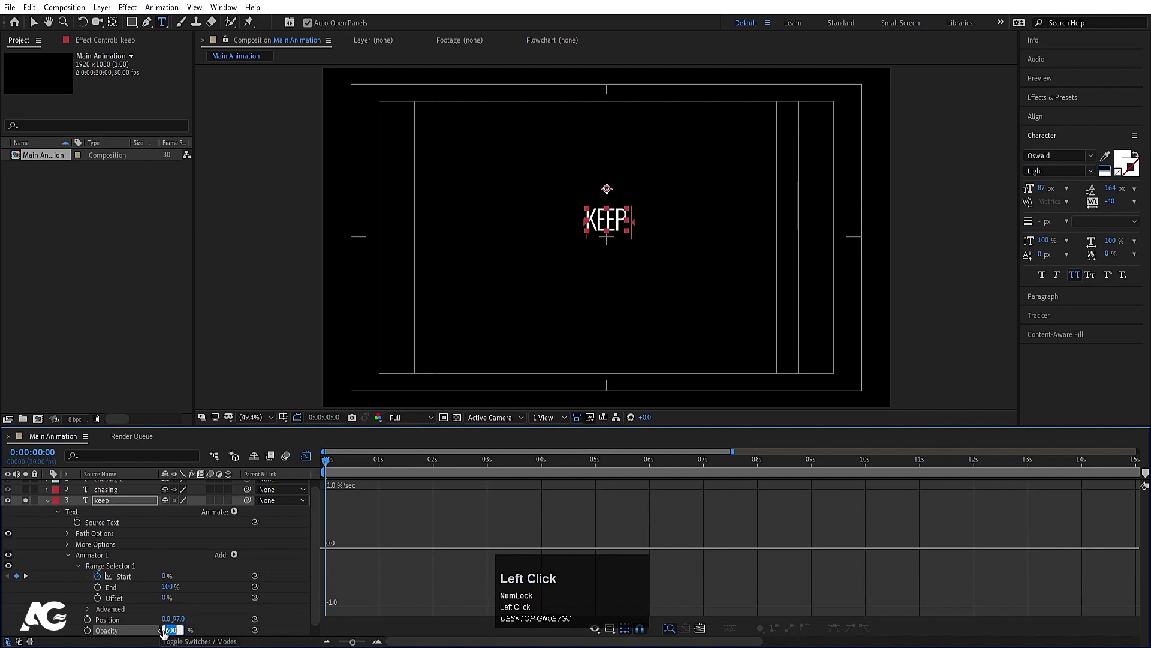
pyautogui.press('Return')
pyautogui.click(308, 465)
pyautogui.press('space')
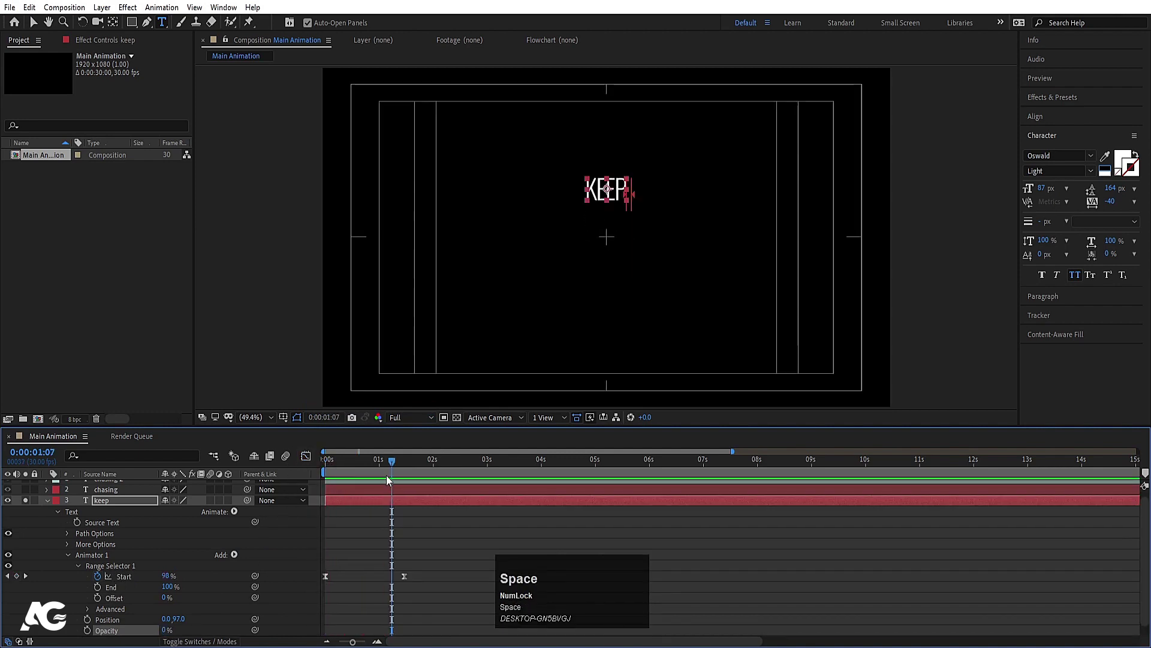
pyautogui.moveTo(364, 472); pyautogui.dragTo(239, 561)
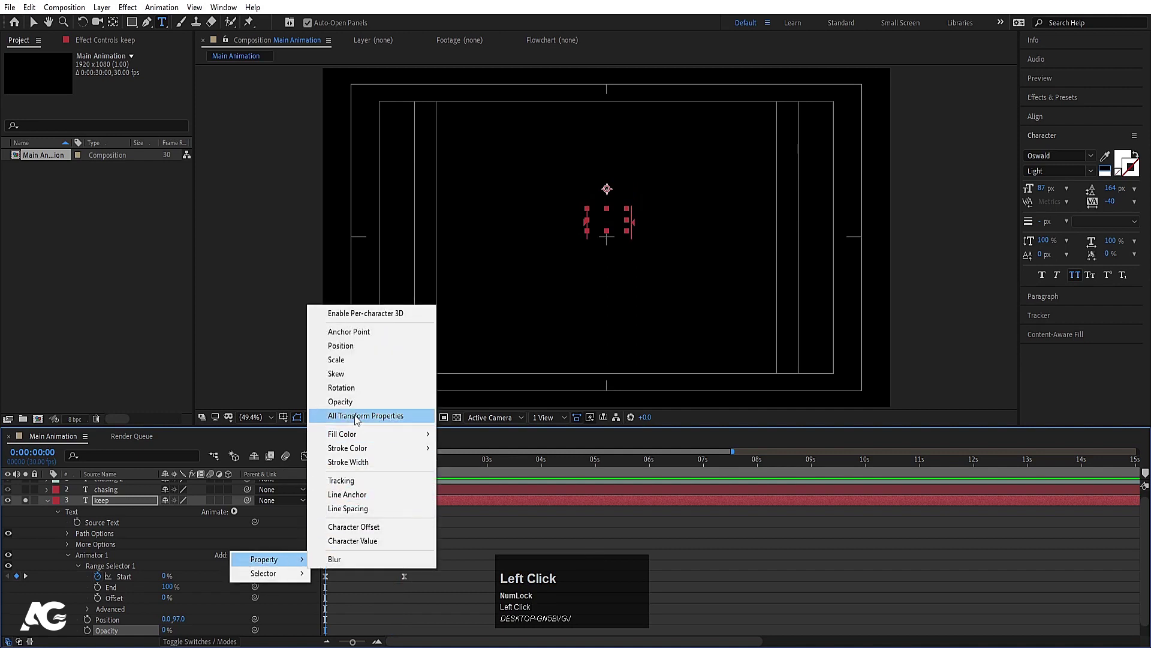
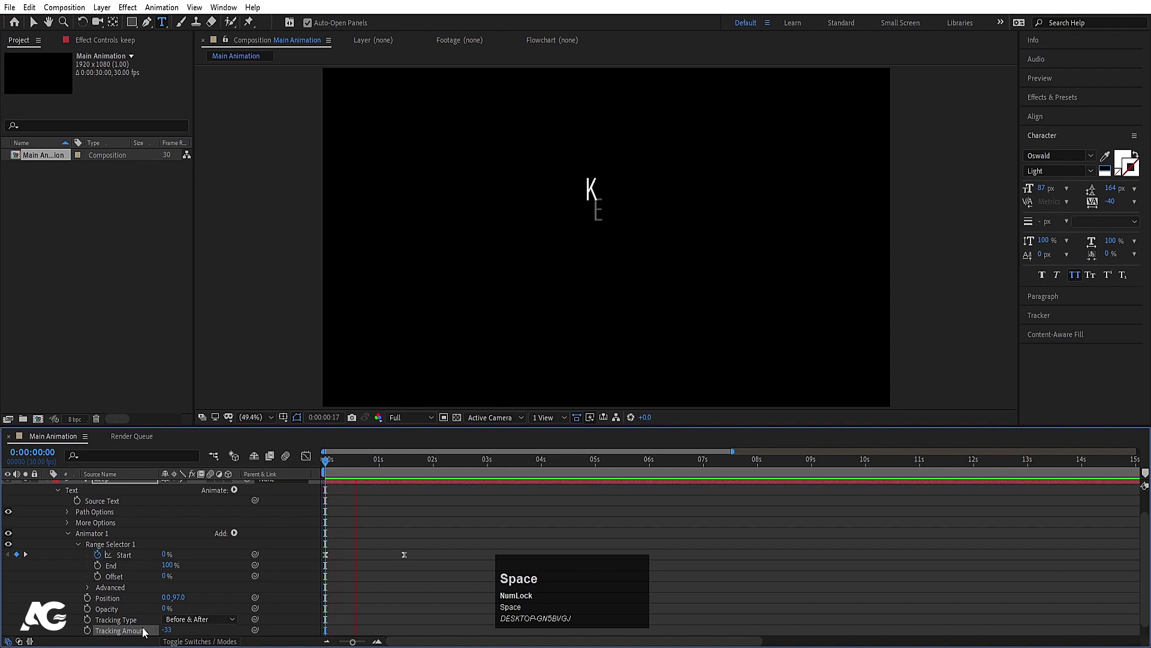
# Add Tracking to the animator, then paste the KEEP animator onto CHASING
pyautogui.scroll(3)
pyautogui.click(97, 568)
pyautogui.press('ctrl+c')
pyautogui.moveTo(30, 509); pyautogui.dragTo(295, 471)
pyautogui.press('ctrl+v')
pyautogui.press('u')
pyautogui.press('space')
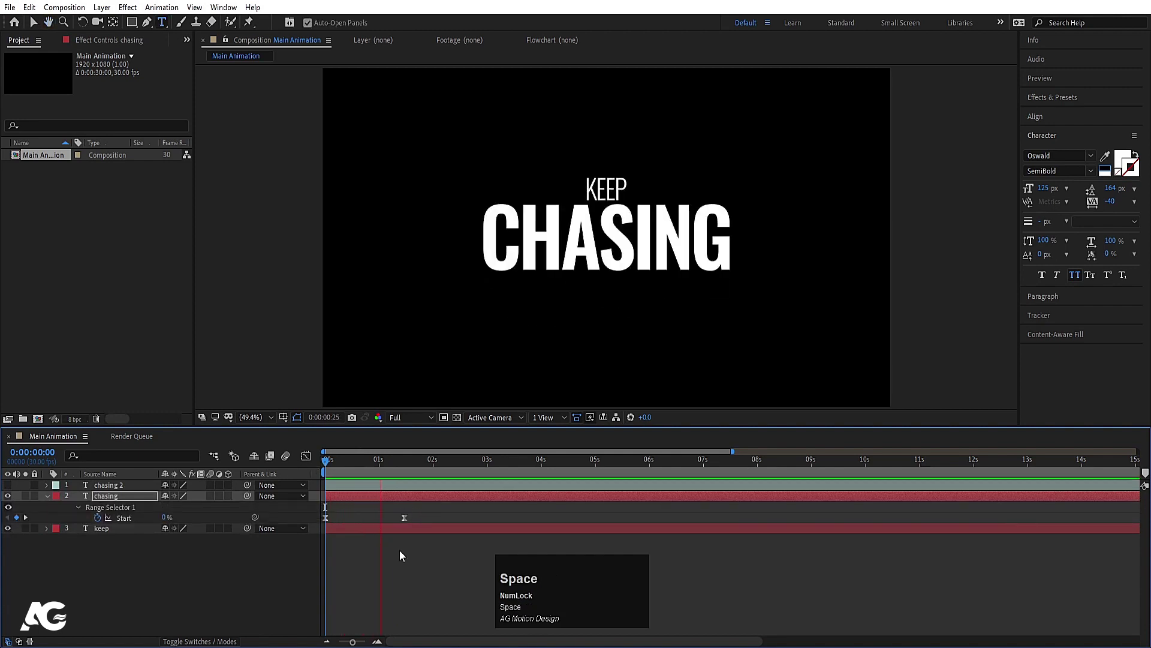
# Paste the reveal animator onto the outline CHASING copy and show its keyframes
pyautogui.click(407, 562)
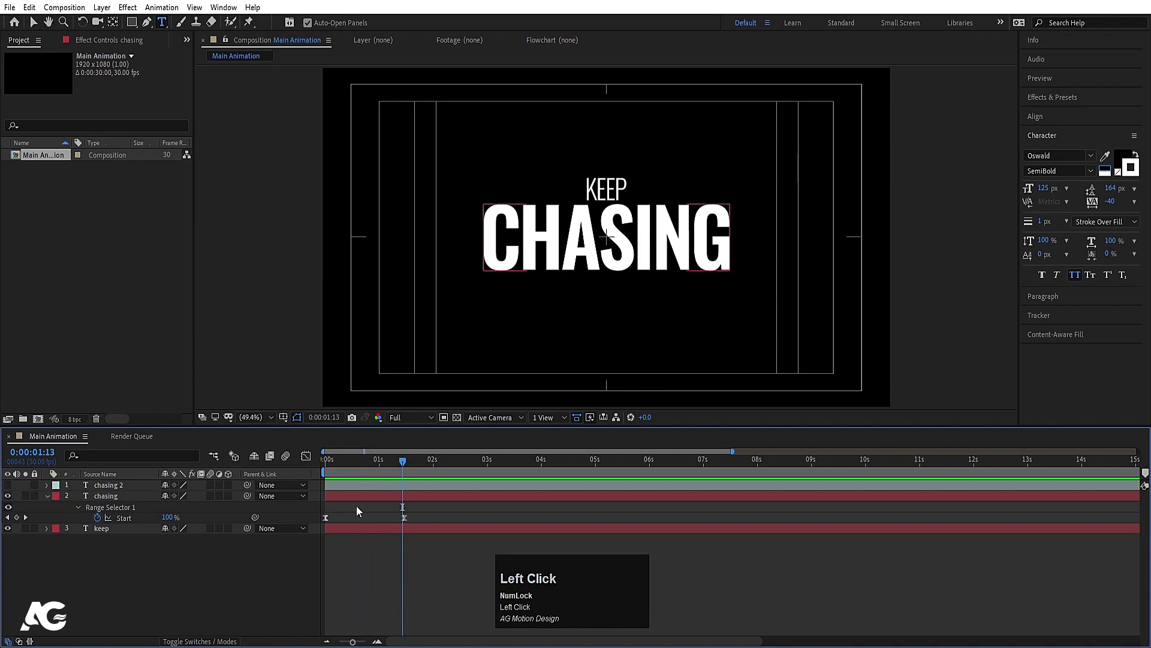
pyautogui.press('u')
pyautogui.press('u')
pyautogui.press('u')
pyautogui.click(386, 503)
pyautogui.click(387, 513)
pyautogui.press('u')
# Scrub and preview the combined reveal, then fold away the text layers' properties
pyautogui.moveTo(389, 519); pyautogui.dragTo(368, 467)
pyautogui.press('space')
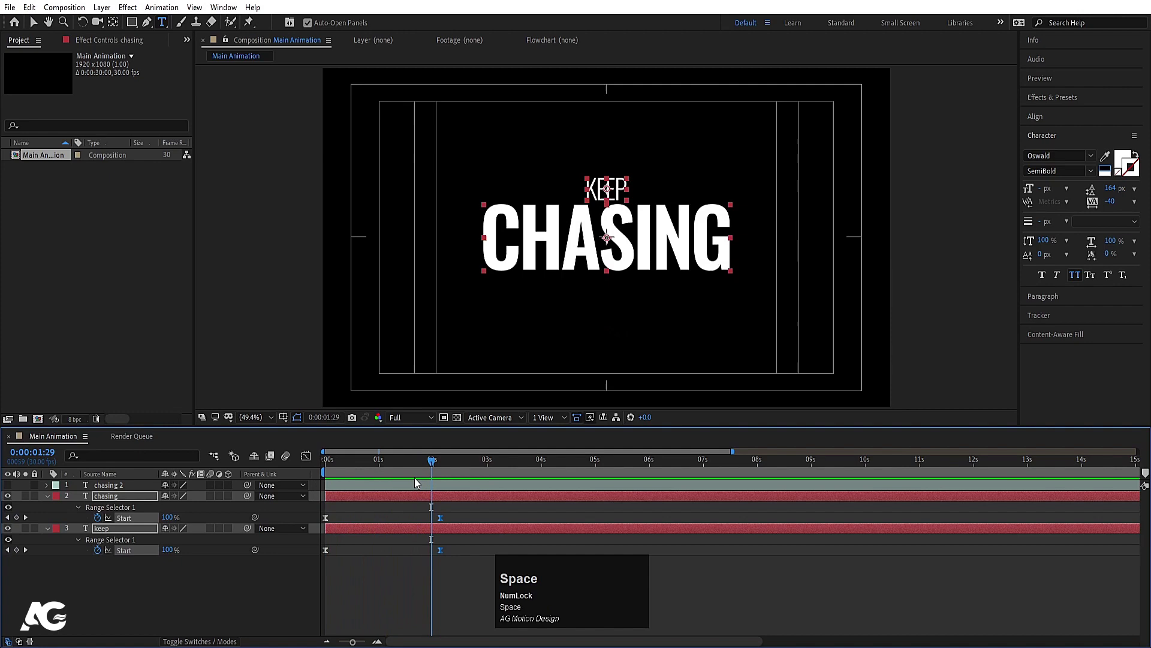
pyautogui.click(390, 475)
pyautogui.press('space')
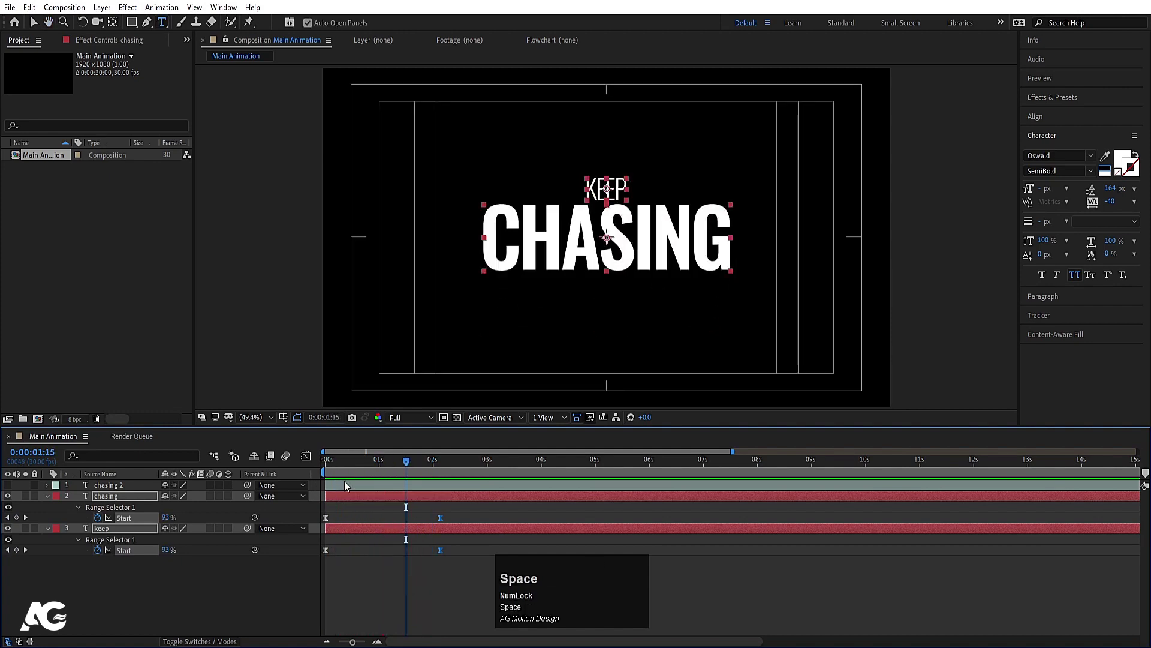
pyautogui.click(366, 511)
pyautogui.press('u')
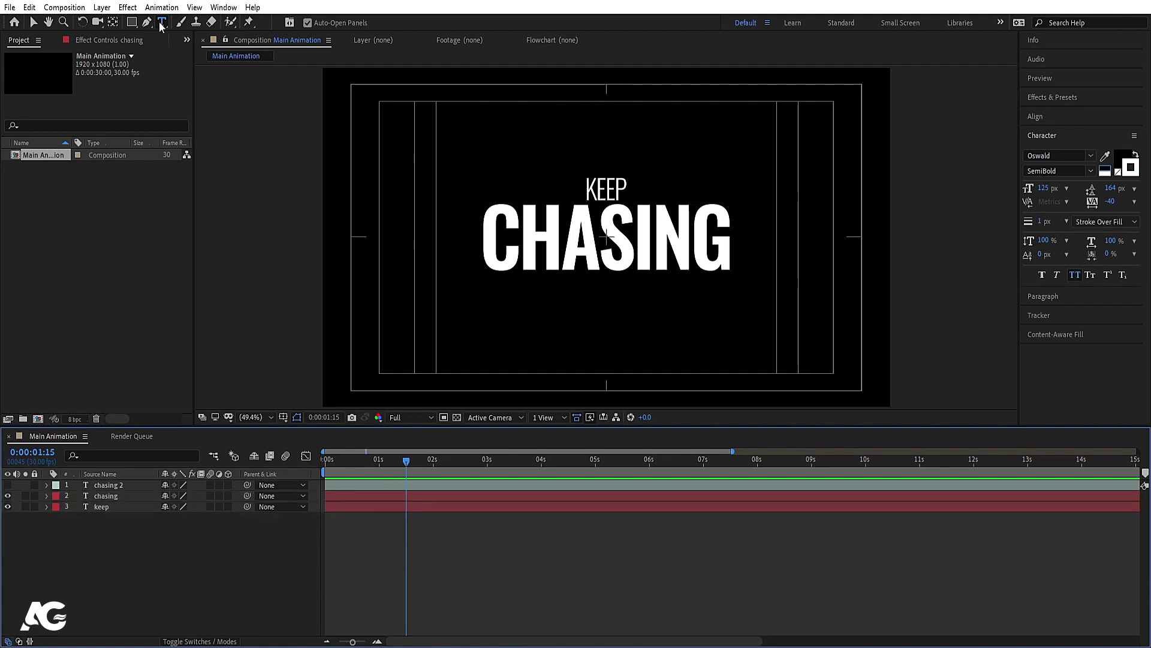
# Draw a two-point diagonal Pen line with a 10 px white stroke and centre it in the composition
pyautogui.click(150, 31)
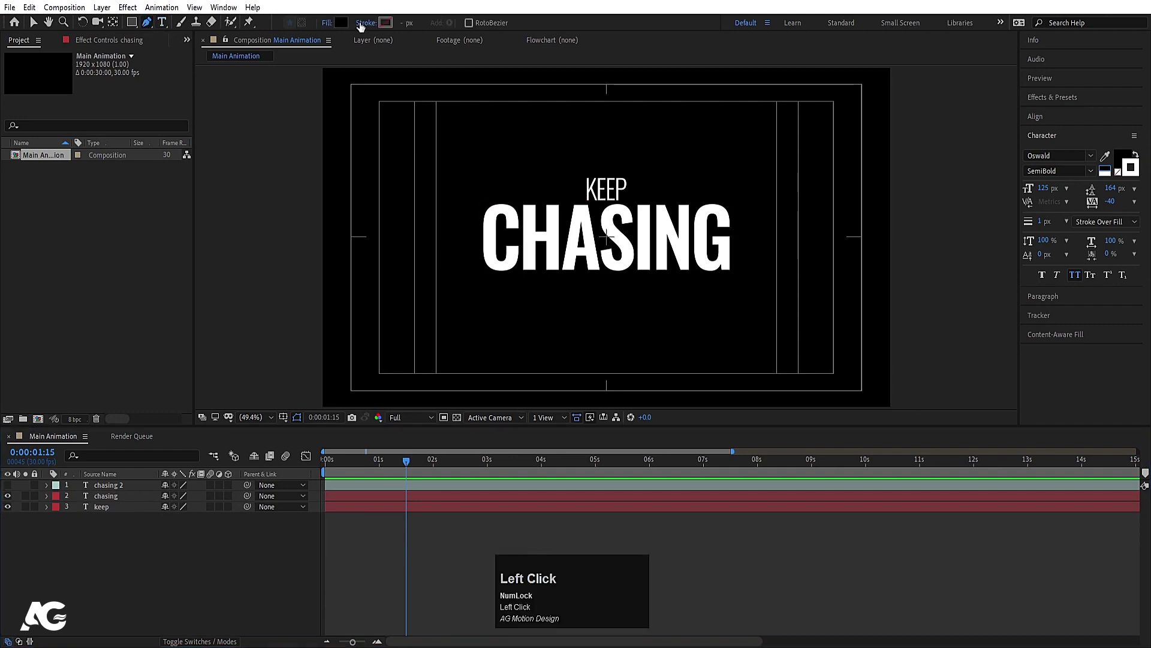
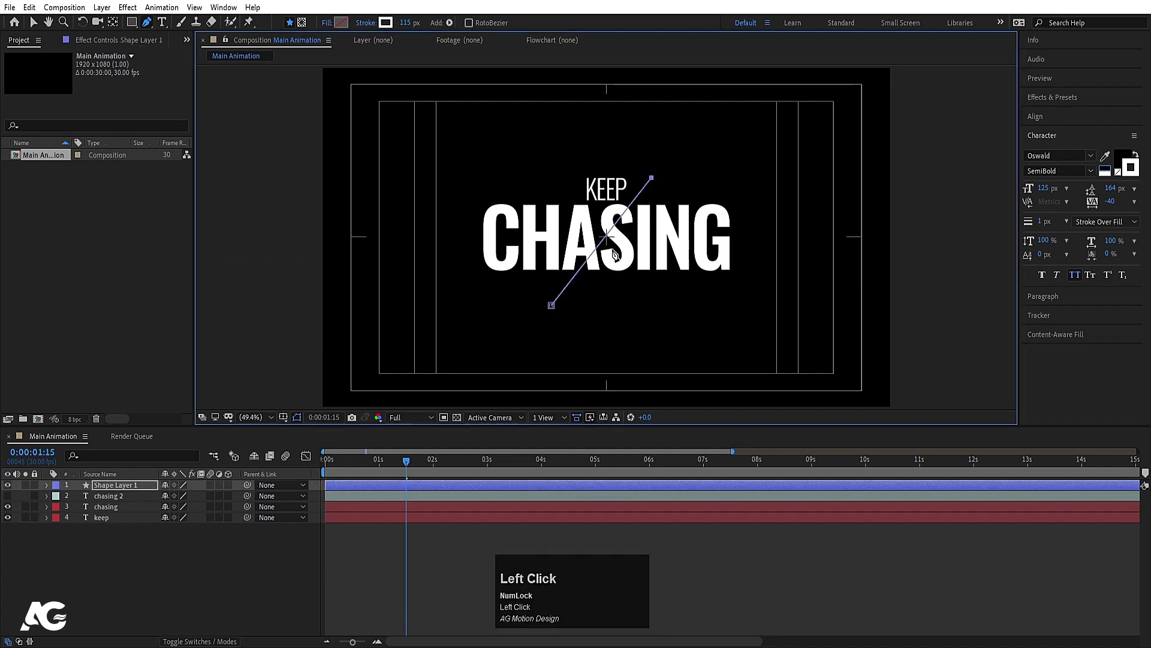
pyautogui.click(1090, 244)
pyautogui.press('Return')
pyautogui.click(153, 542)
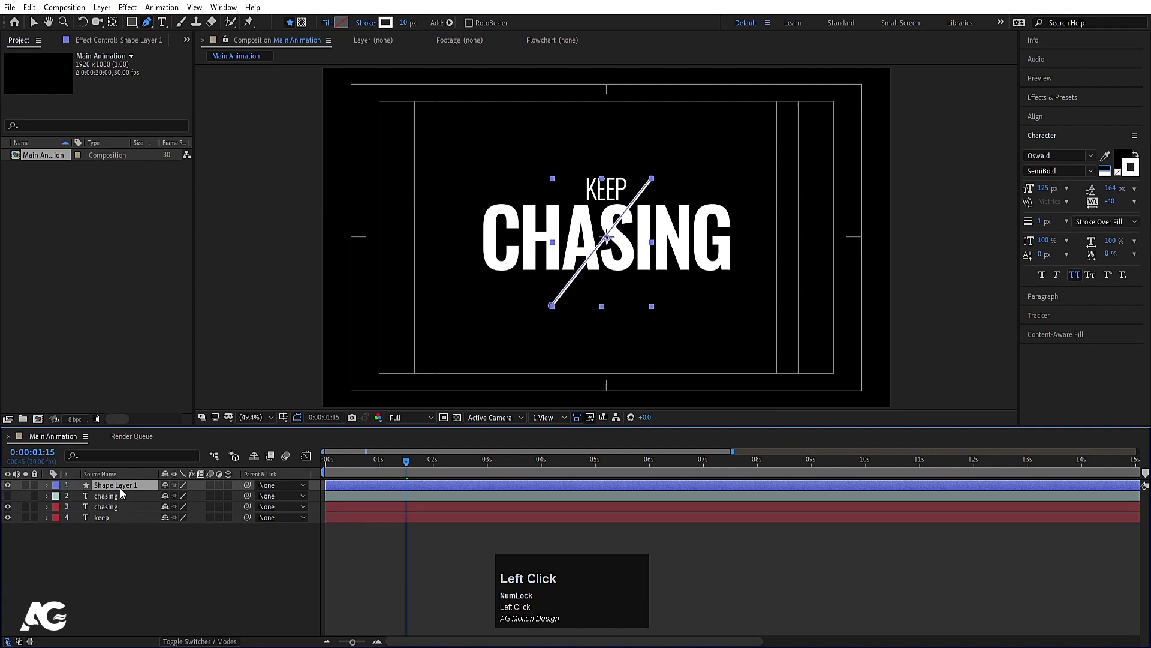
pyautogui.press('ctrl+alt+Home')
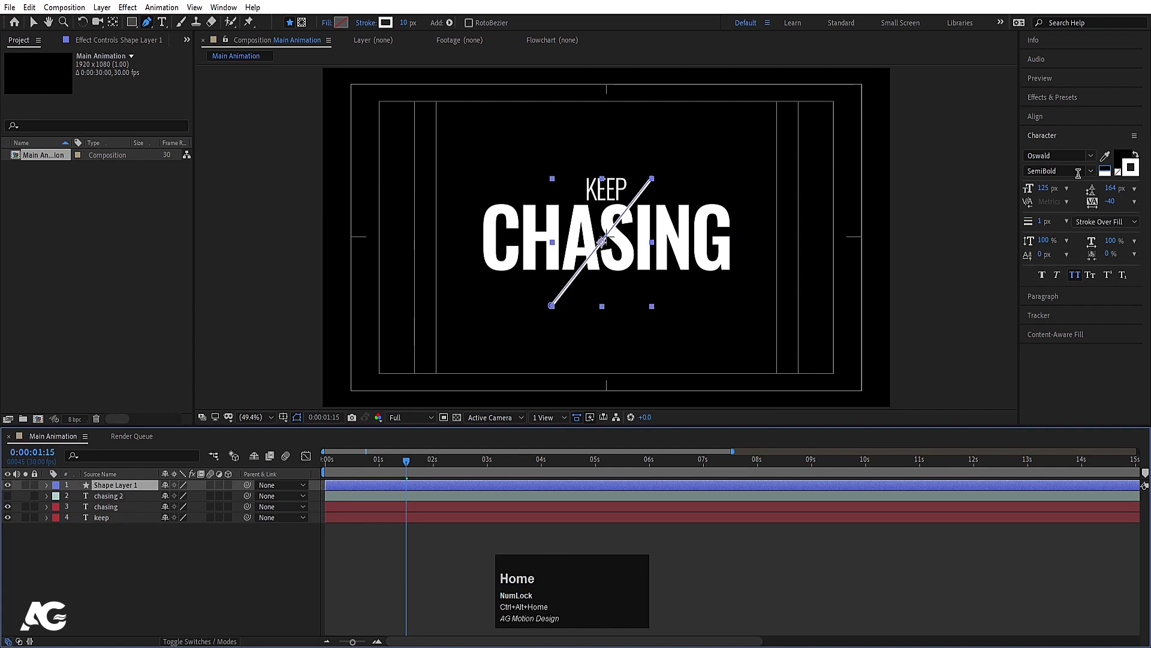
pyautogui.click(1041, 131)
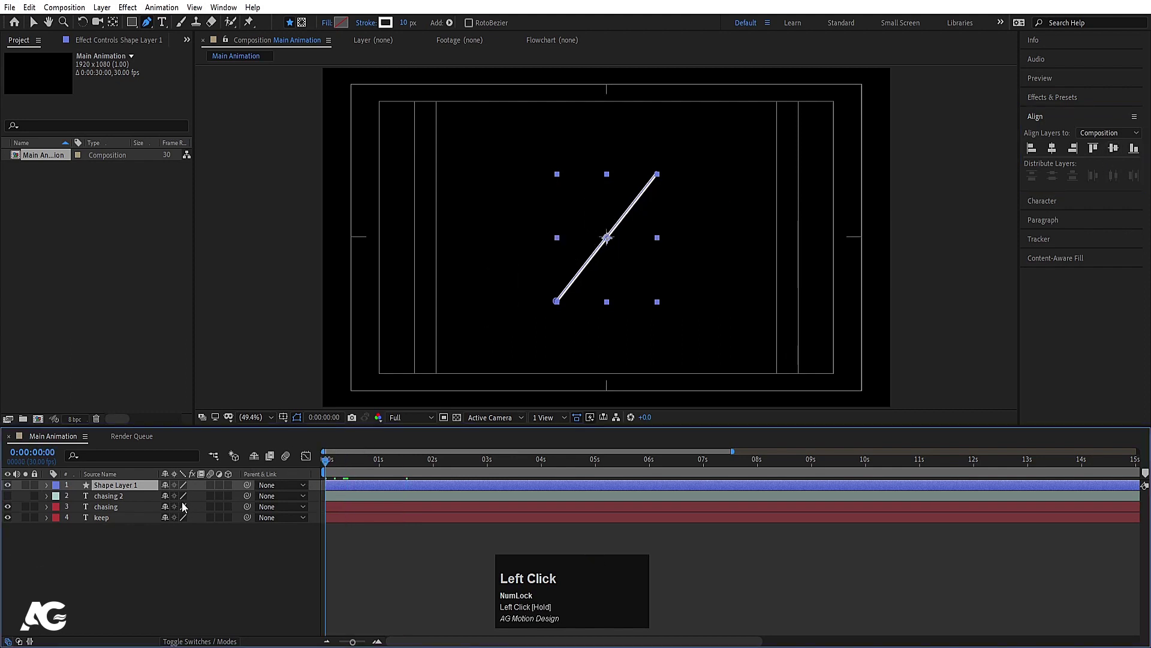
# Add Trim Paths and keyframe Start 50→0% and End 50→100% so the line grows from its middle
pyautogui.press('s')
pyautogui.click(168, 503)
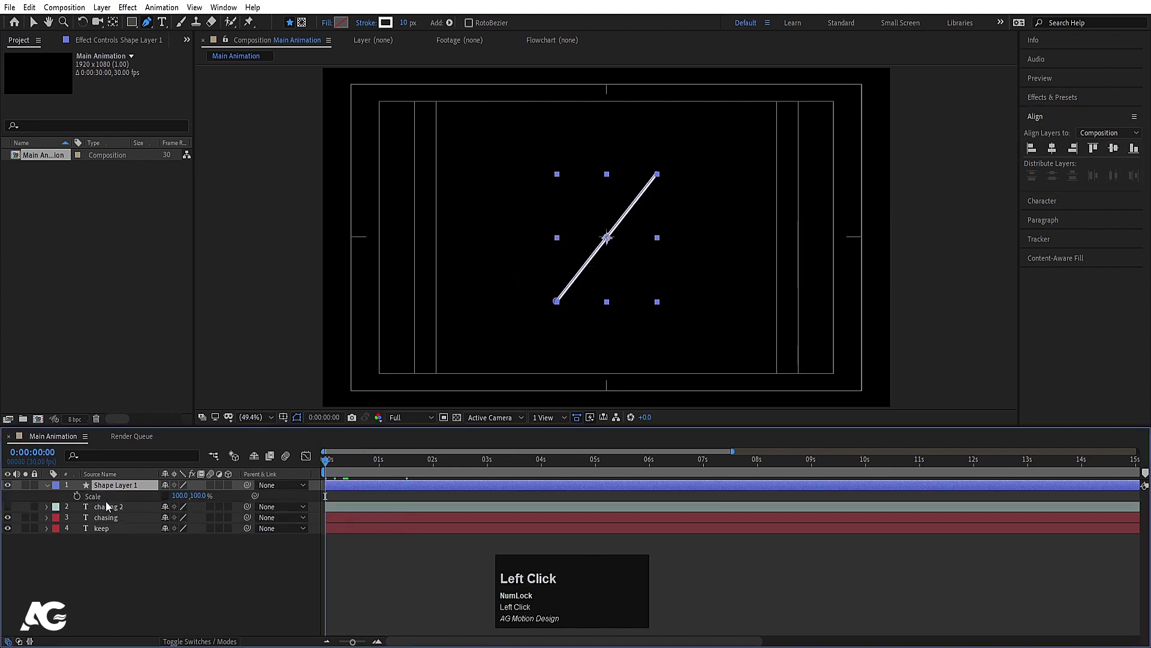
pyautogui.press('space')
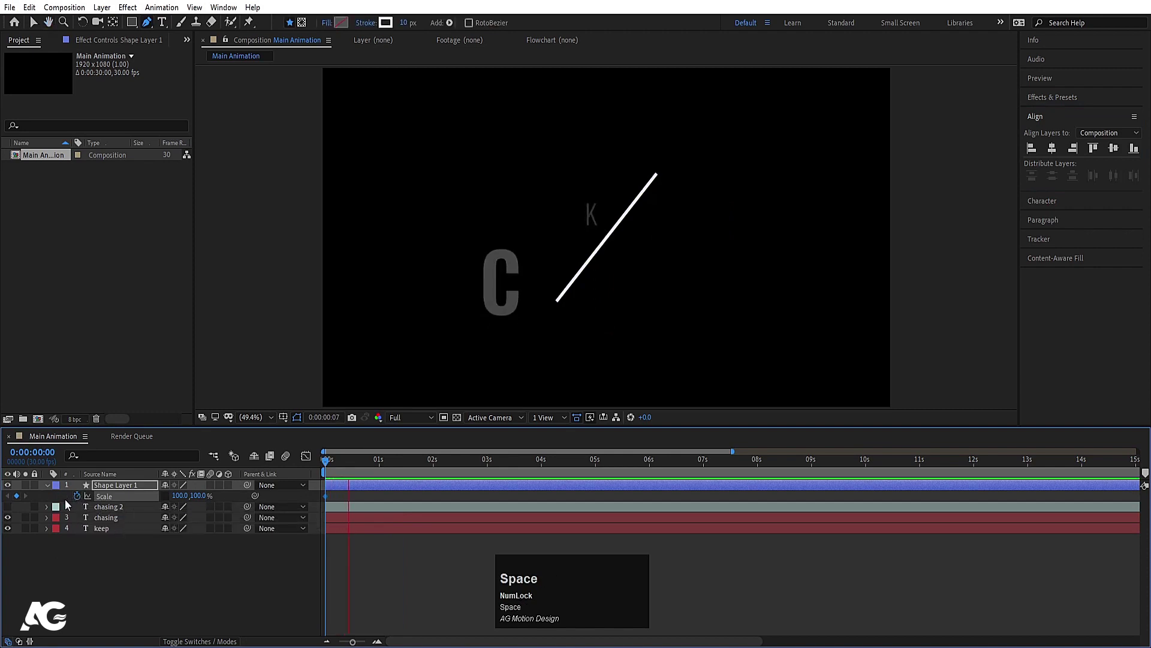
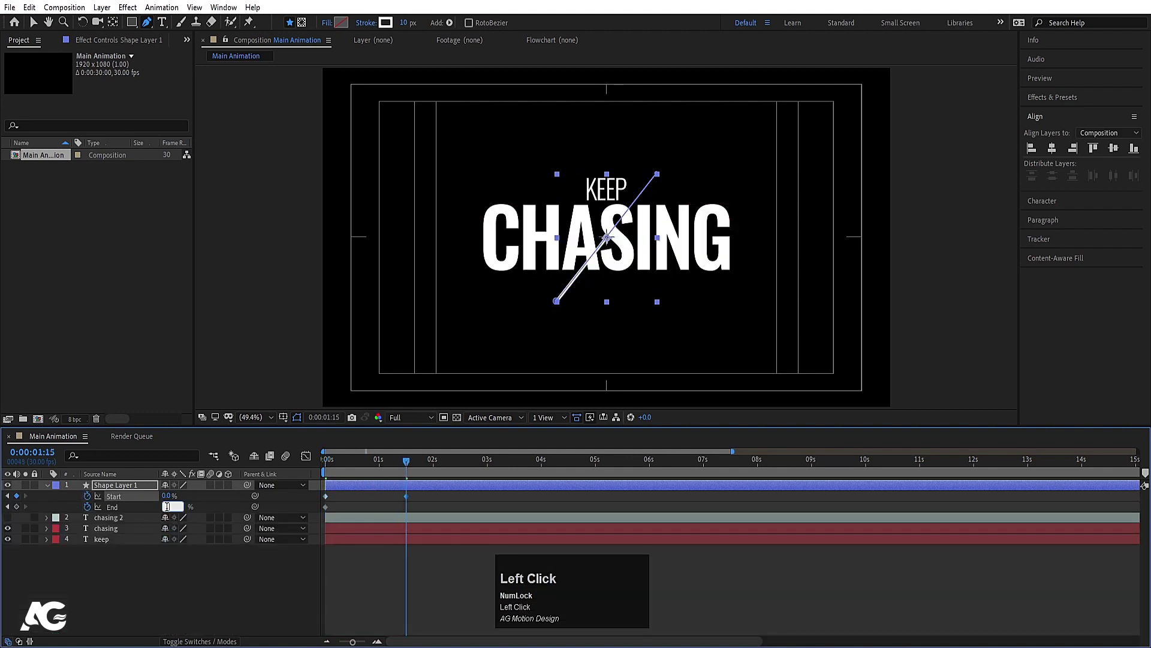
pyautogui.press('Return')
pyautogui.click(433, 499)
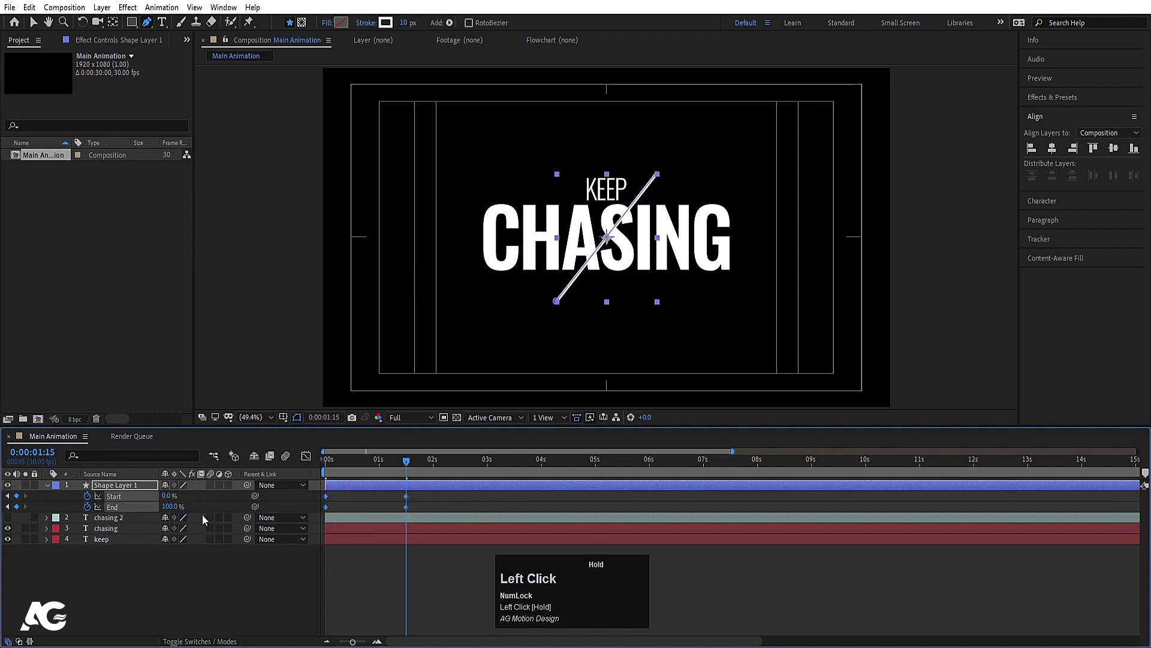
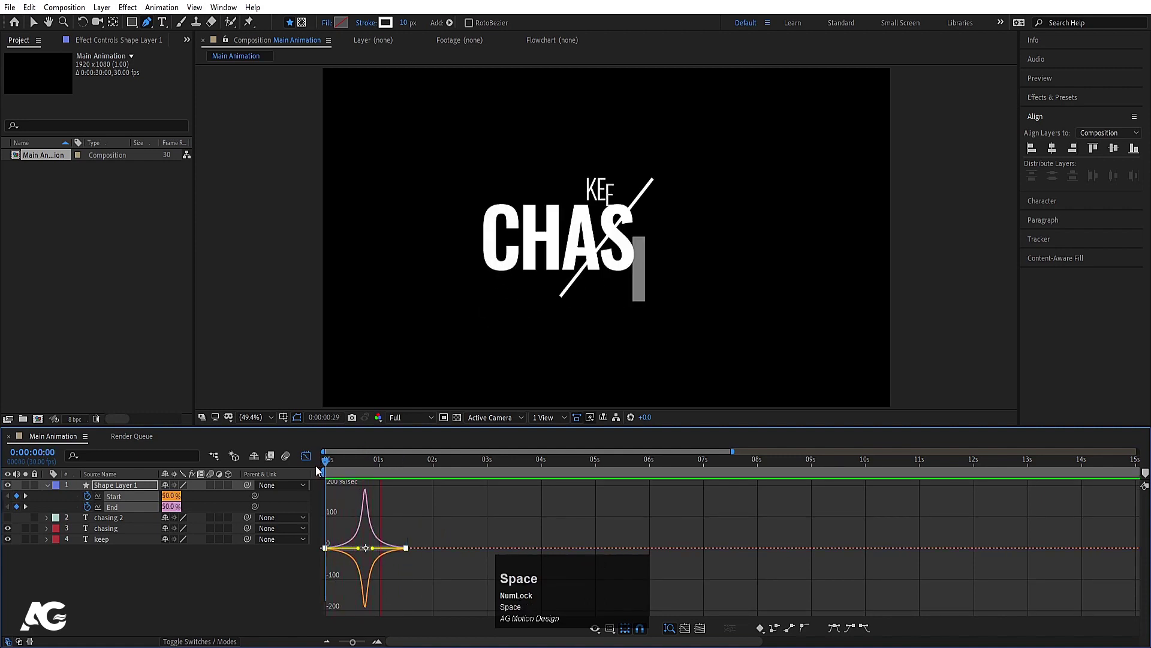
# Ease the trim keyframes in the Graph Editor and preview the line growing outward
pyautogui.click(306, 459)
pyautogui.press('space')
pyautogui.click(380, 484)
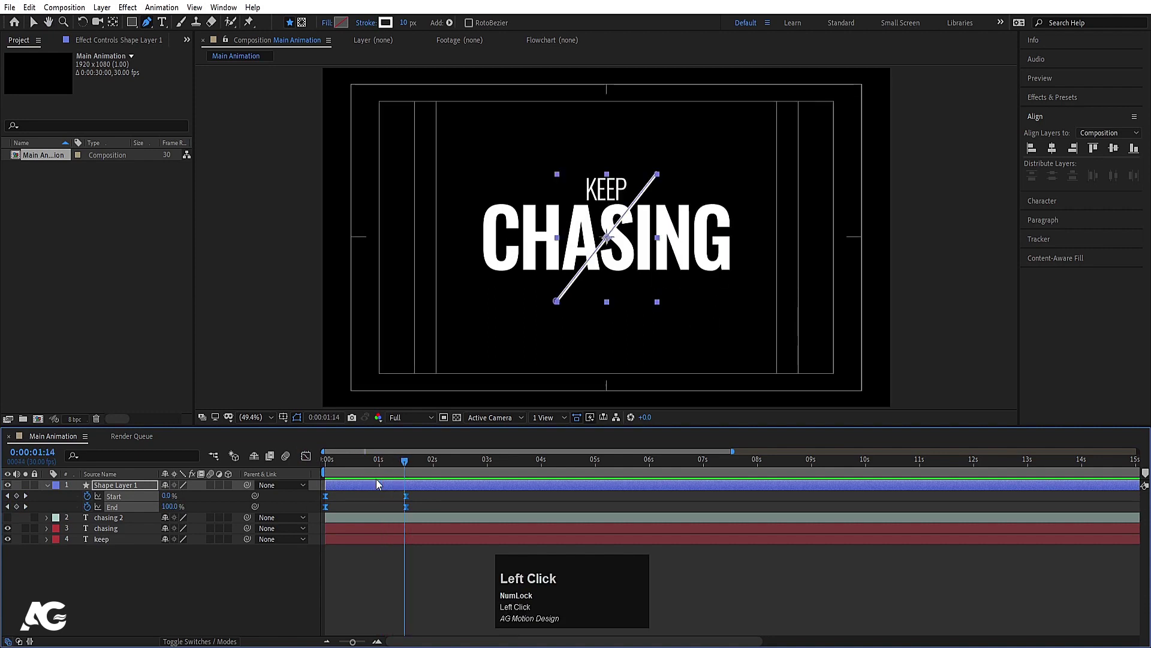
pyautogui.press('[')
pyautogui.press('space')
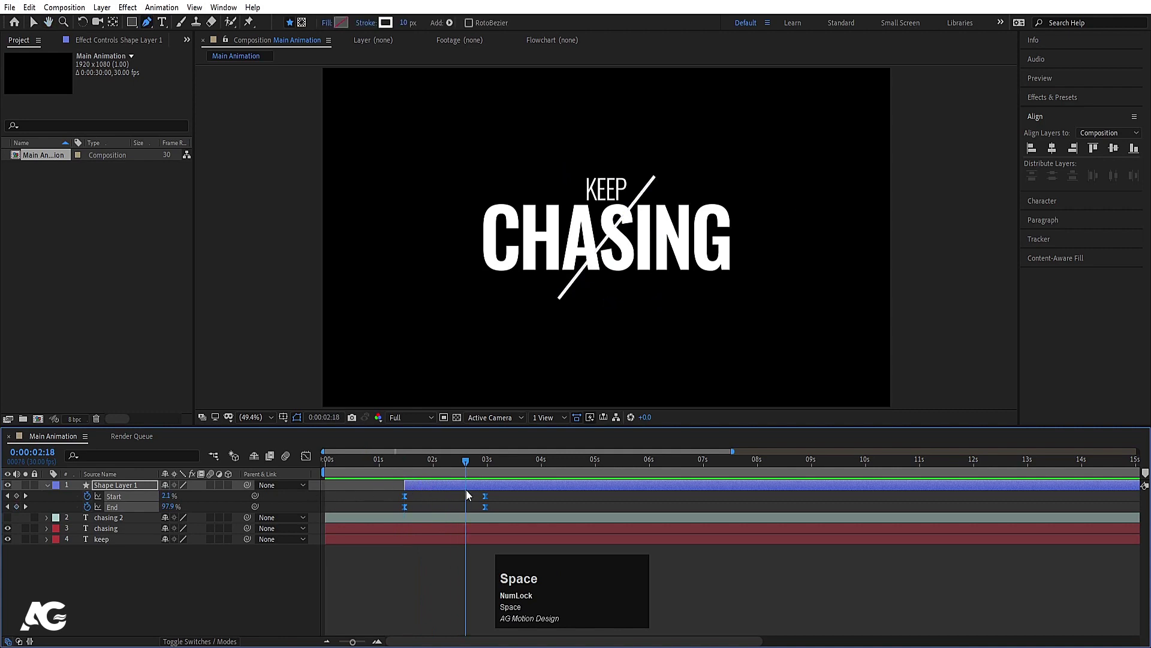
pyautogui.press('p')
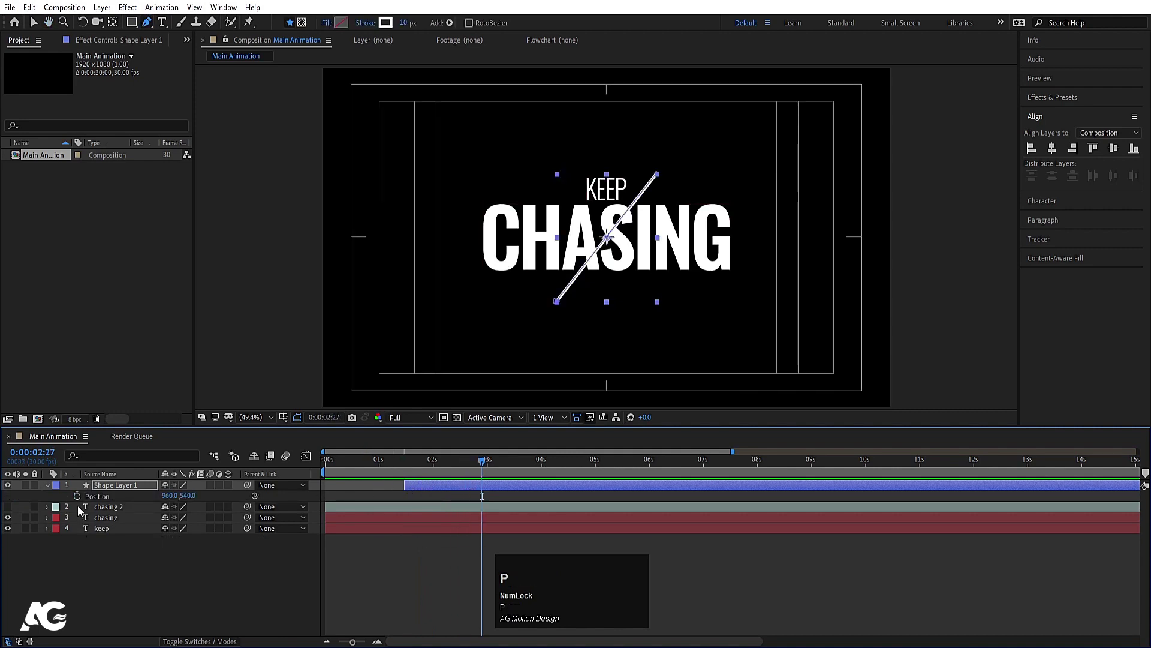
# Set a starting Position keyframe on the line and duplicate the line layer
pyautogui.click(81, 502)
pyautogui.click(101, 493)
pyautogui.press('ctrl+d')
pyautogui.press('u')
# Keyframe the two lines' positions apart to flank CHASING, with Easy Ease
pyautogui.press('p')
pyautogui.press('p')
pyautogui.press('p')
pyautogui.moveTo(535, 468); pyautogui.dragTo(553, 523)
pyautogui.press('F9')
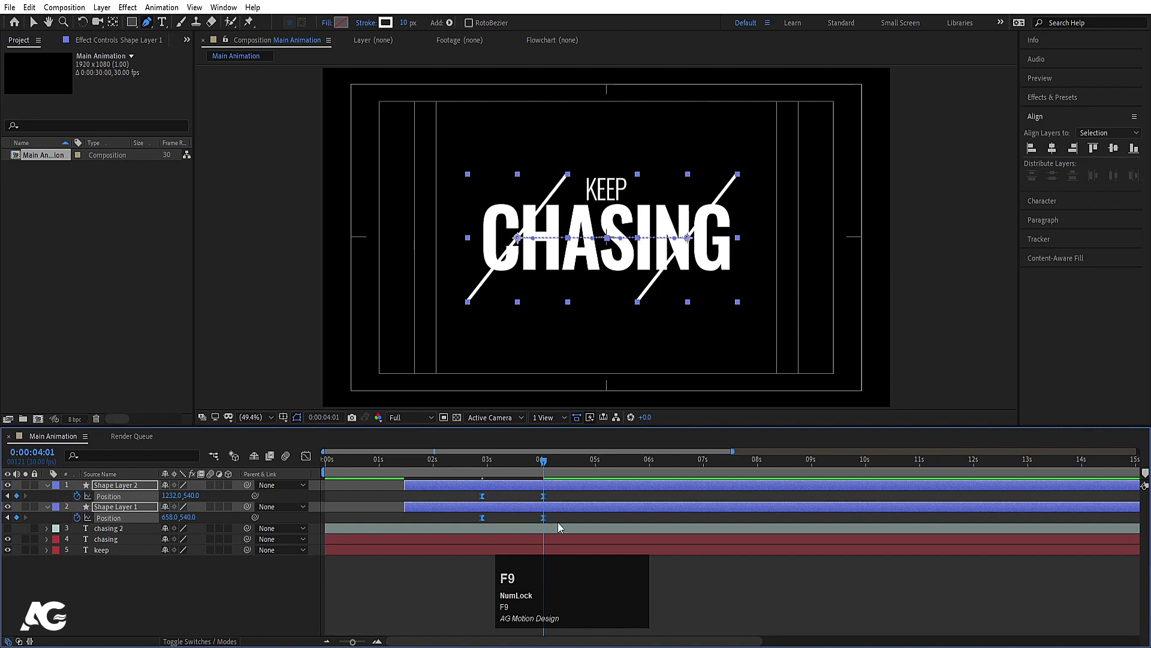
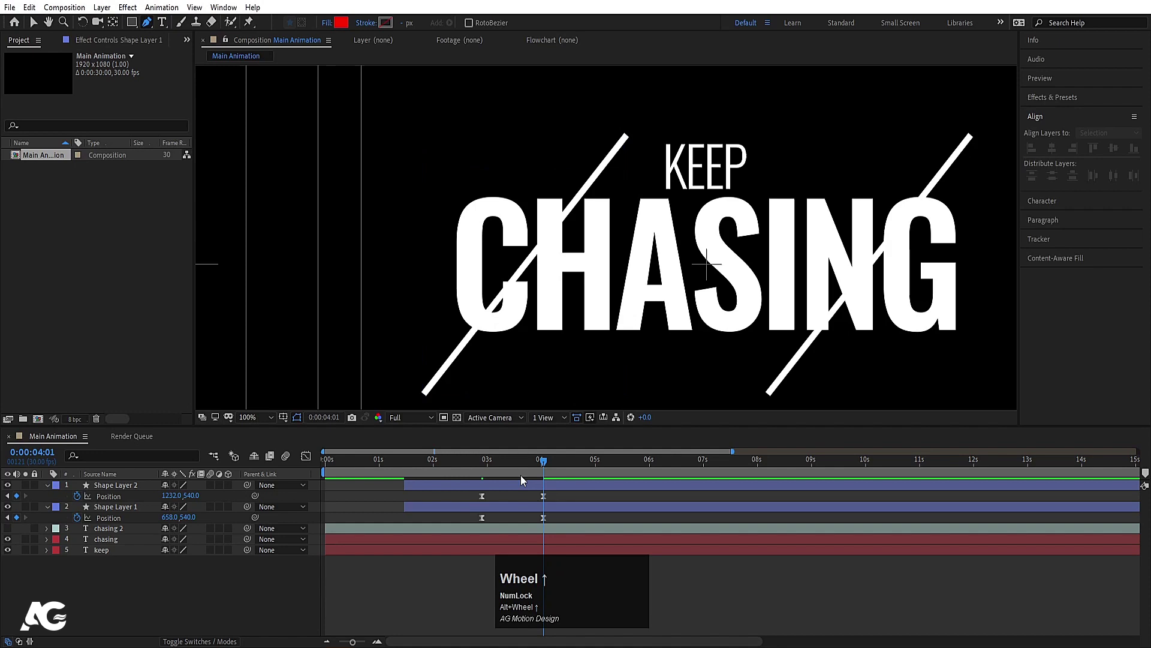
# Pen a red parallelogram between the two lines and rename its layer to mask
pyautogui.moveTo(38, 488); pyautogui.dragTo(594, 180)
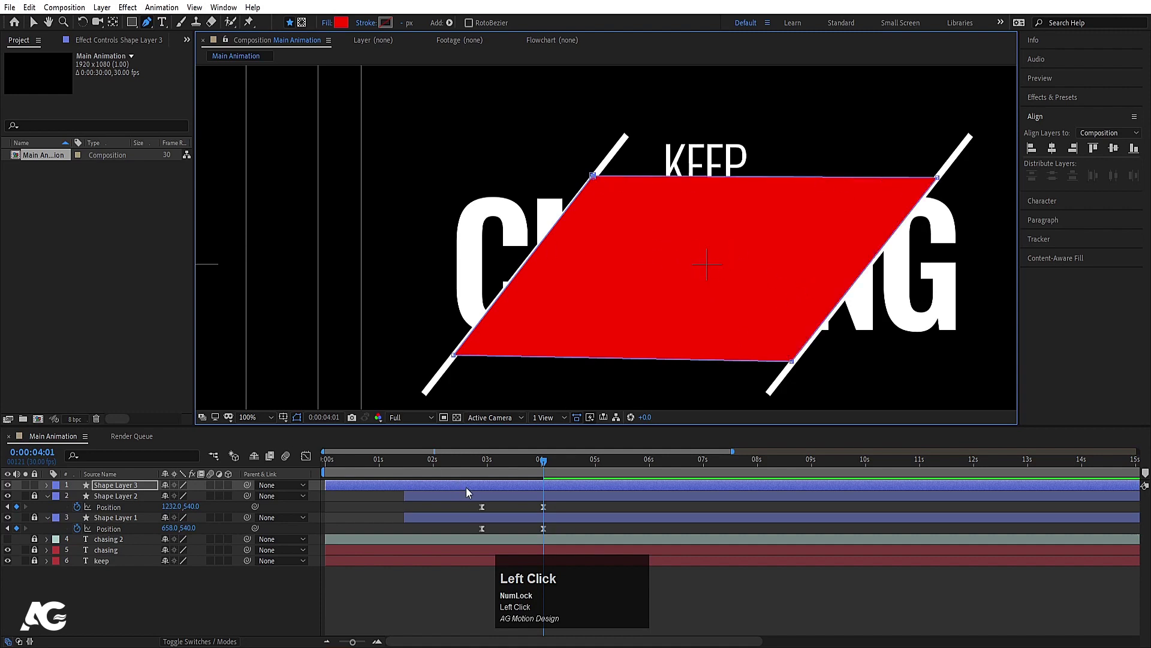
pyautogui.click(132, 495)
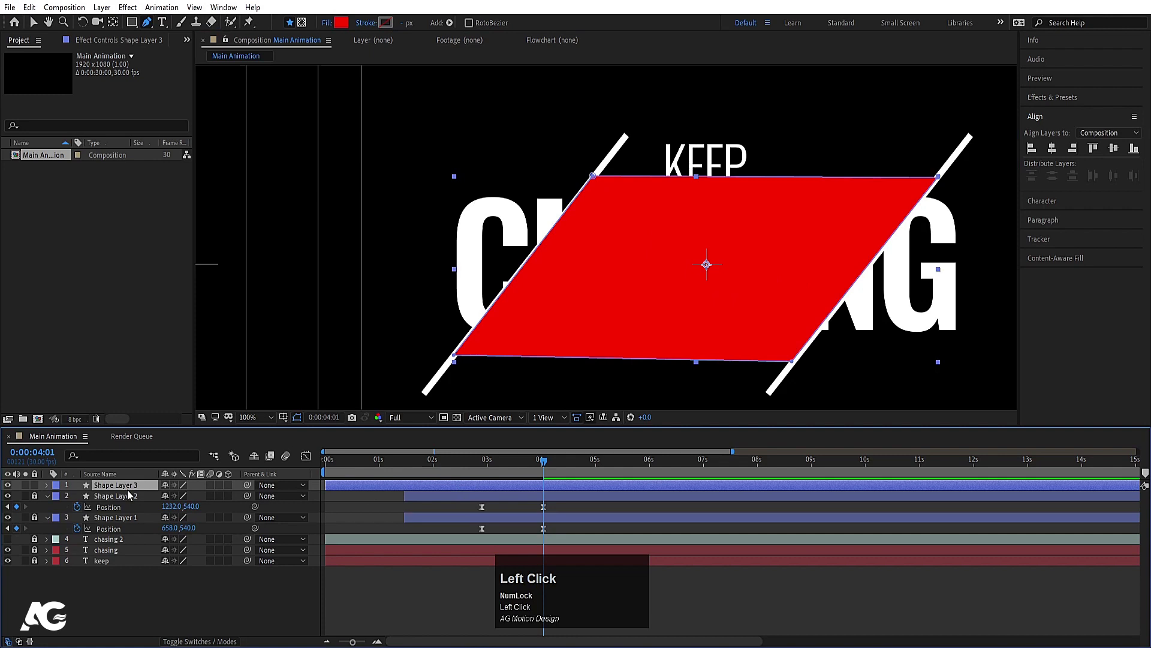
pyautogui.press('Return')
pyautogui.write('mask')
pyautogui.press('Return')
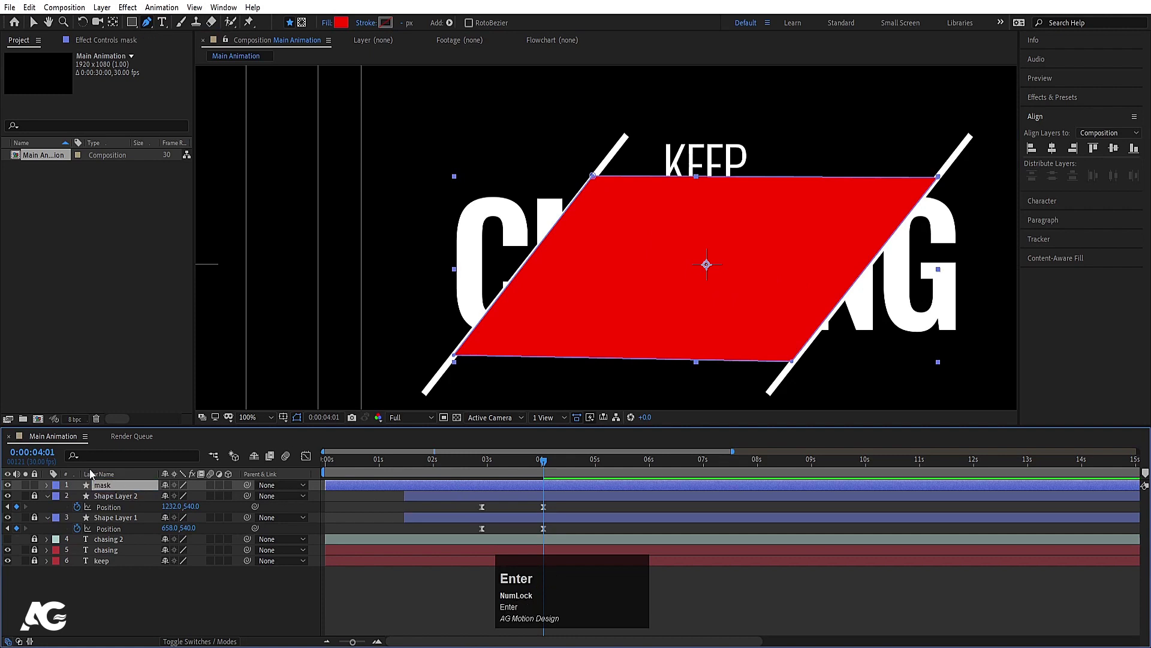
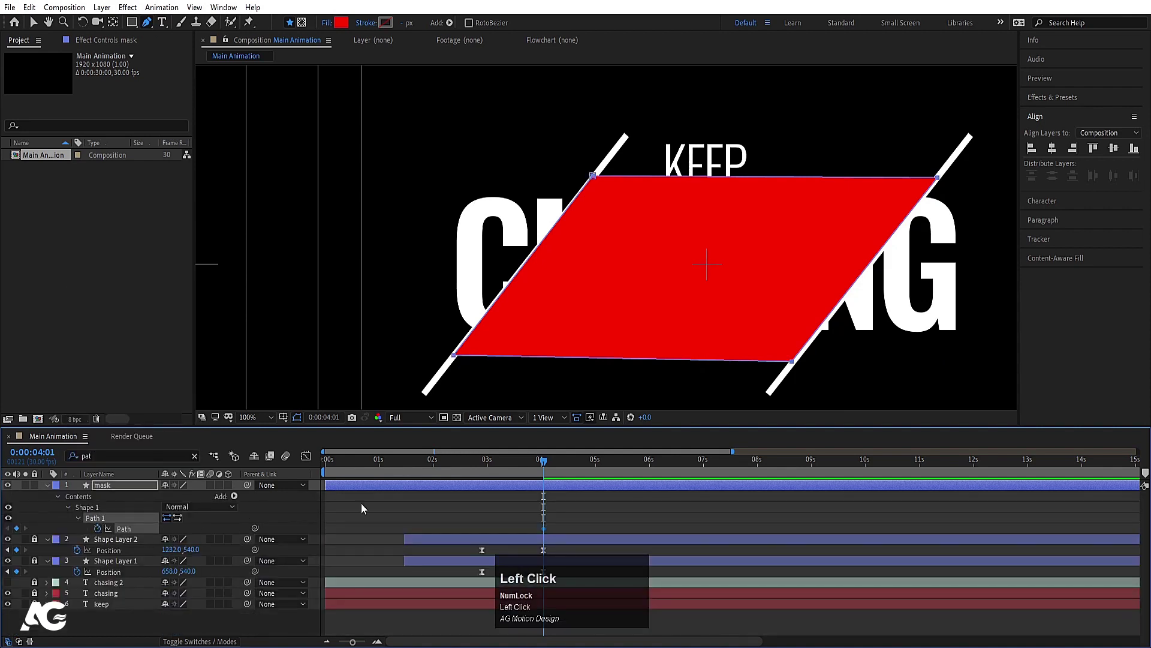
# Keyframe the red mask's Path, pulling each slanted corner onto its moving diagonal line with eased keyframes
pyautogui.press('j')
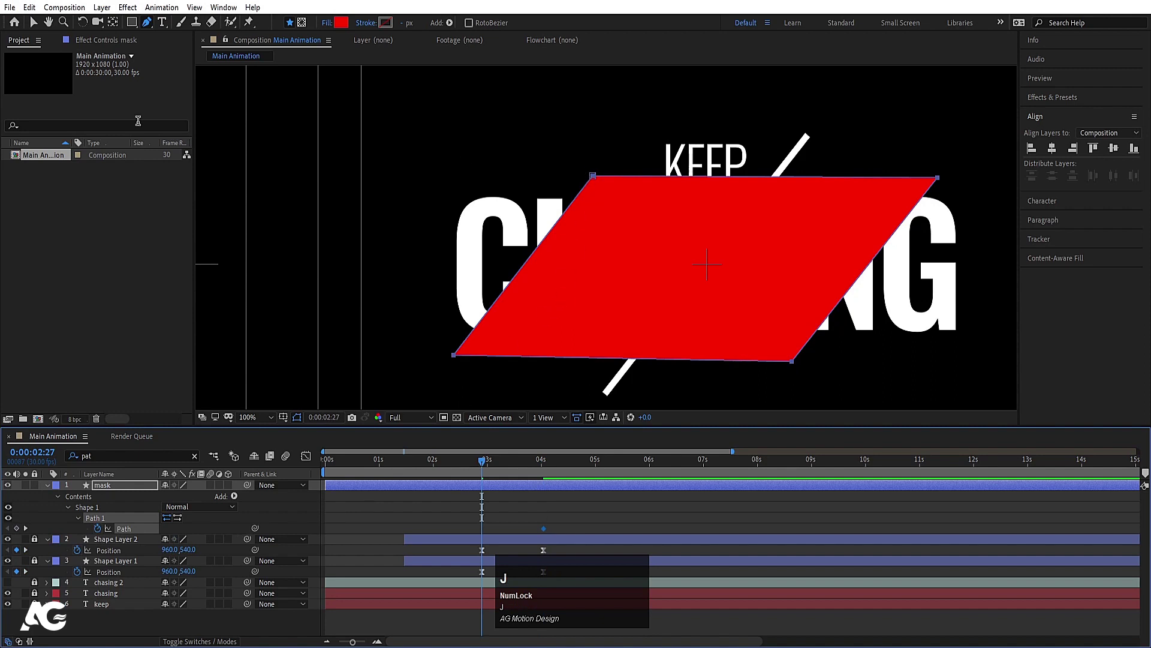
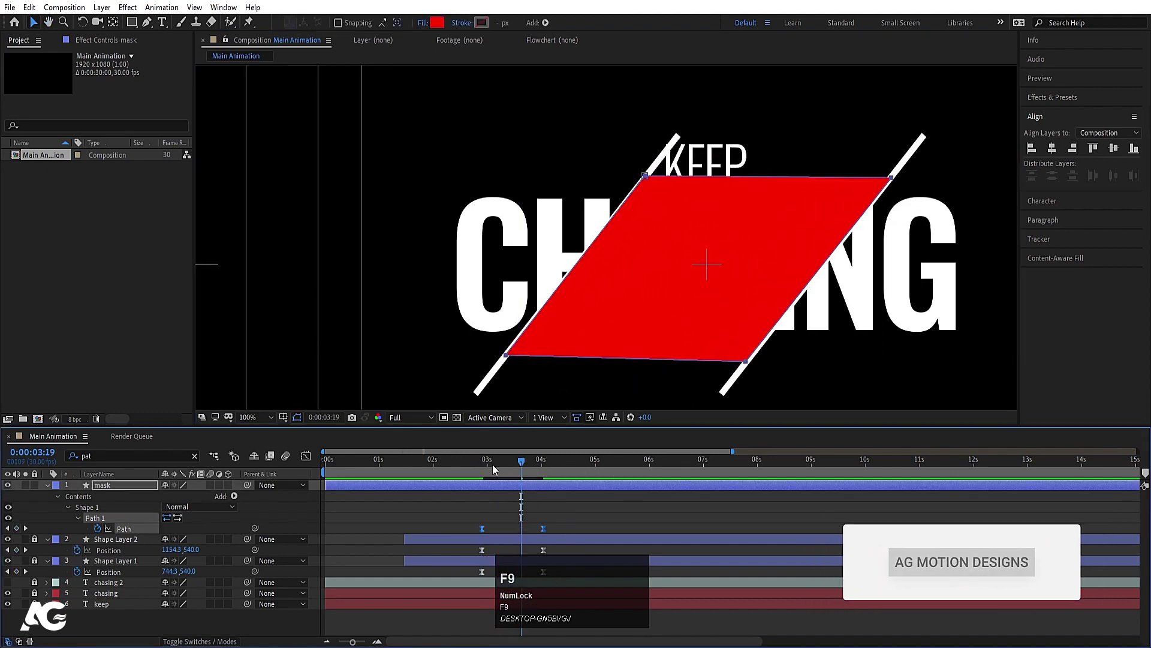
pyautogui.click(497, 468)
pyautogui.press('space')
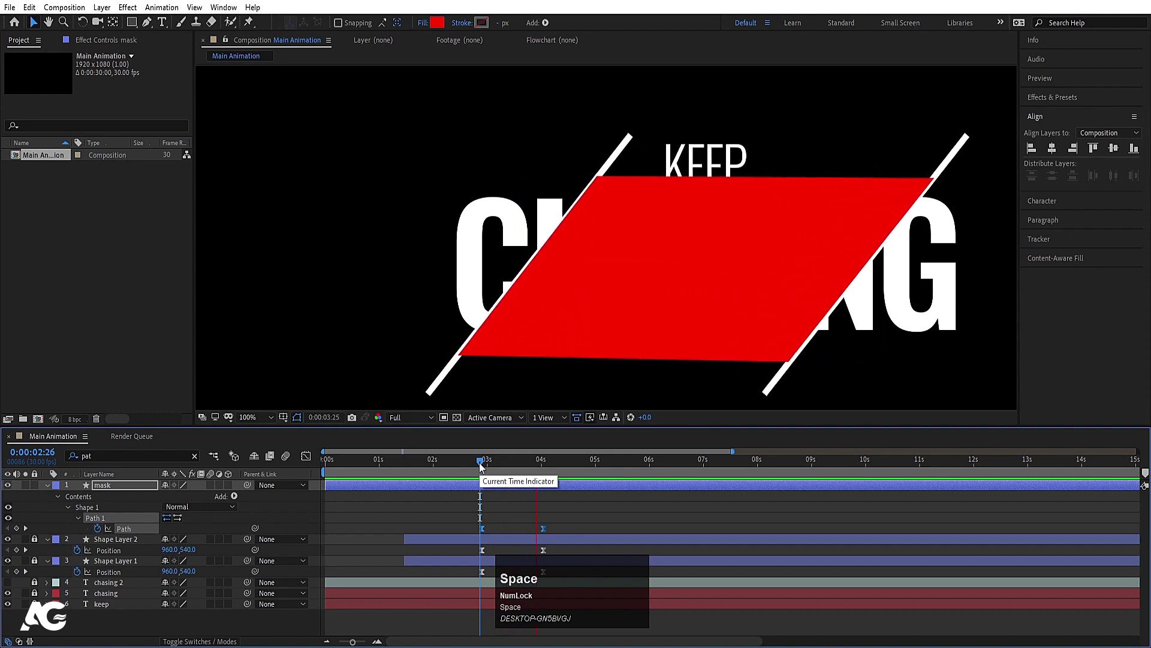
pyautogui.moveTo(467, 522); pyautogui.dragTo(594, 584)
pyautogui.press('F9')
pyautogui.moveTo(307, 460); pyautogui.dragTo(490, 467)
pyautogui.press('space')
# Deselect and fold away the line and mask layers' open properties
pyautogui.click(308, 460)
pyautogui.press('u')
pyautogui.press('u')
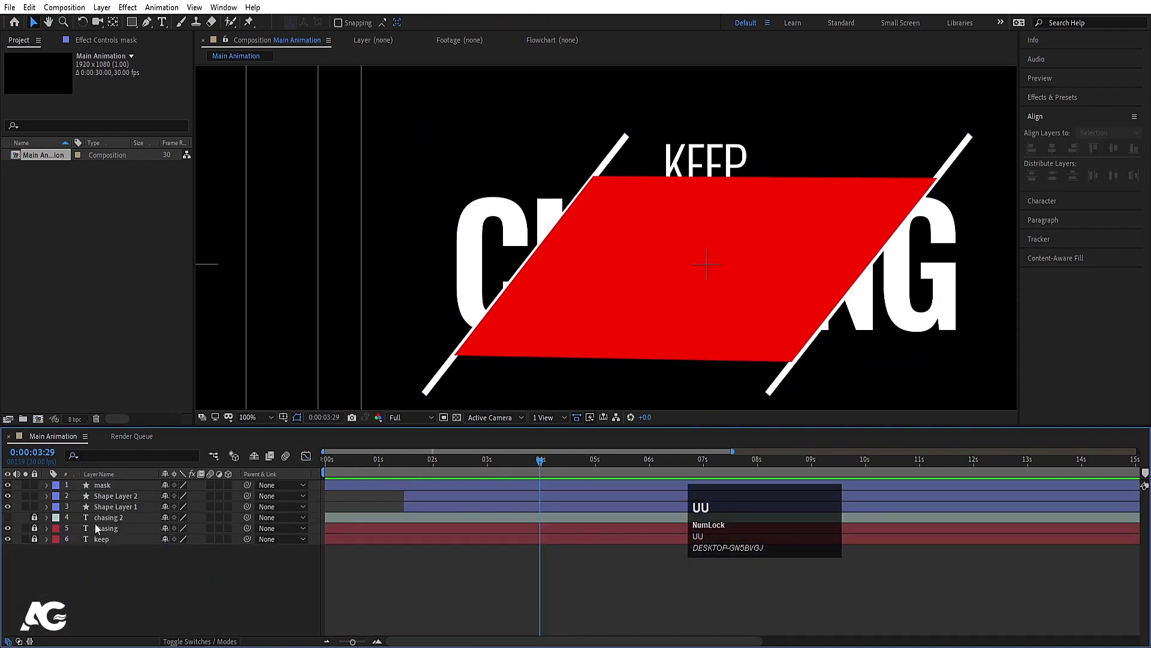
# Move the mask layer above chasing 2 and set it as chasing 2's Alpha track matte
pyautogui.moveTo(39, 526); pyautogui.dragTo(112, 518)
pyautogui.press('F4')
pyautogui.click(227, 520)
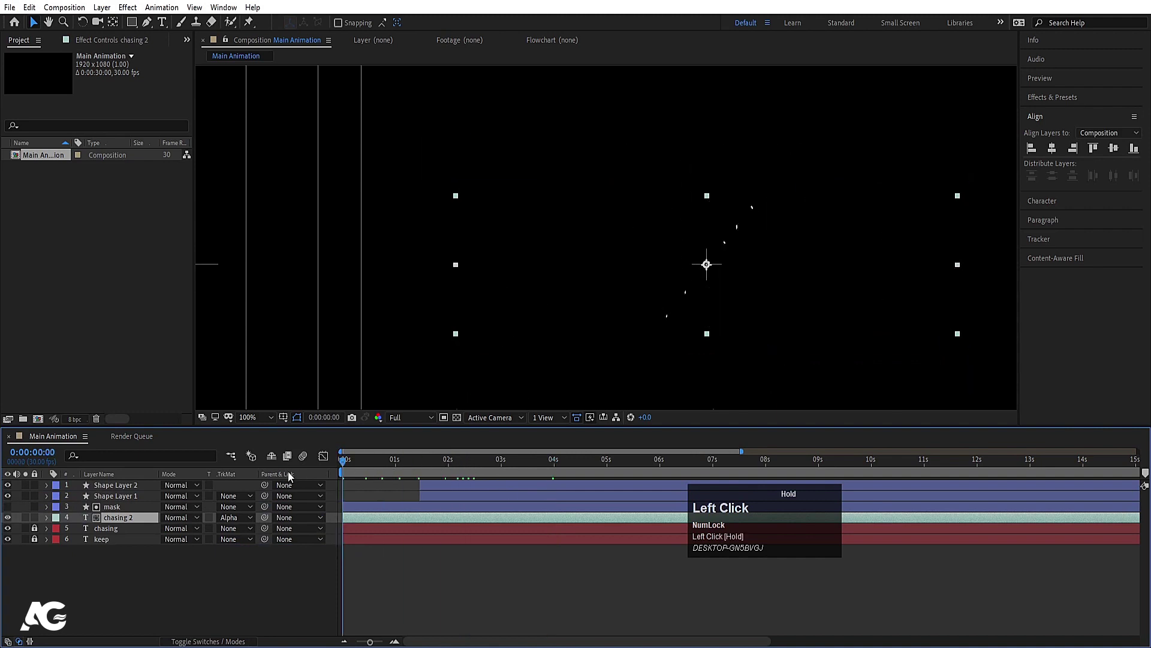
pyautogui.press('space')
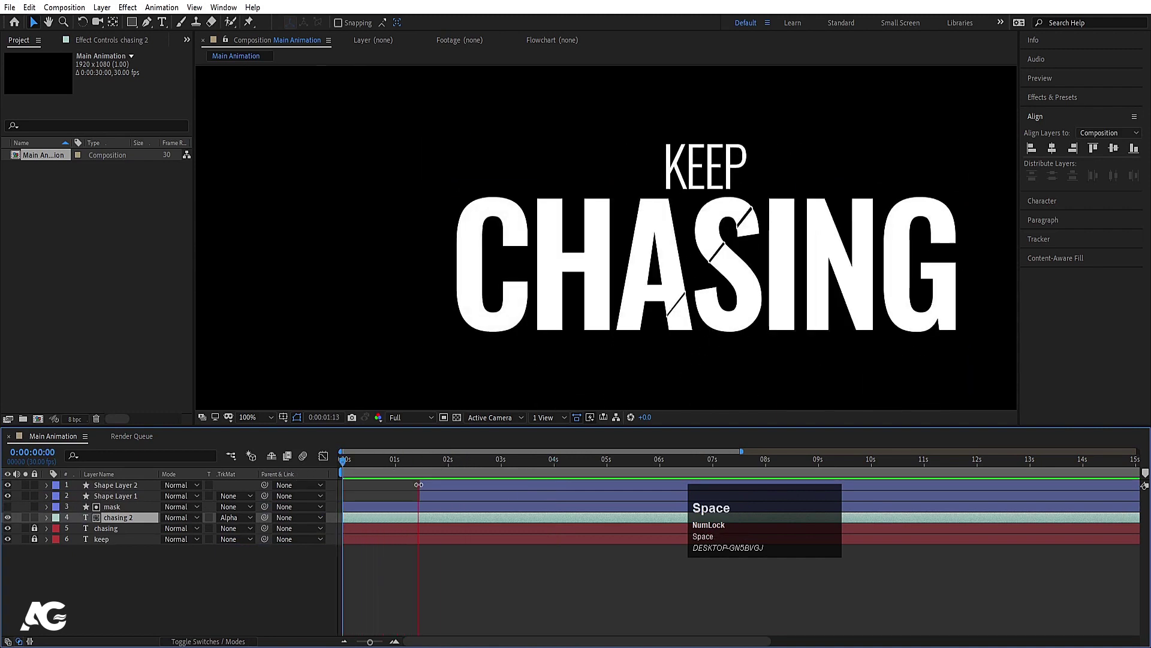
pyautogui.press('space')
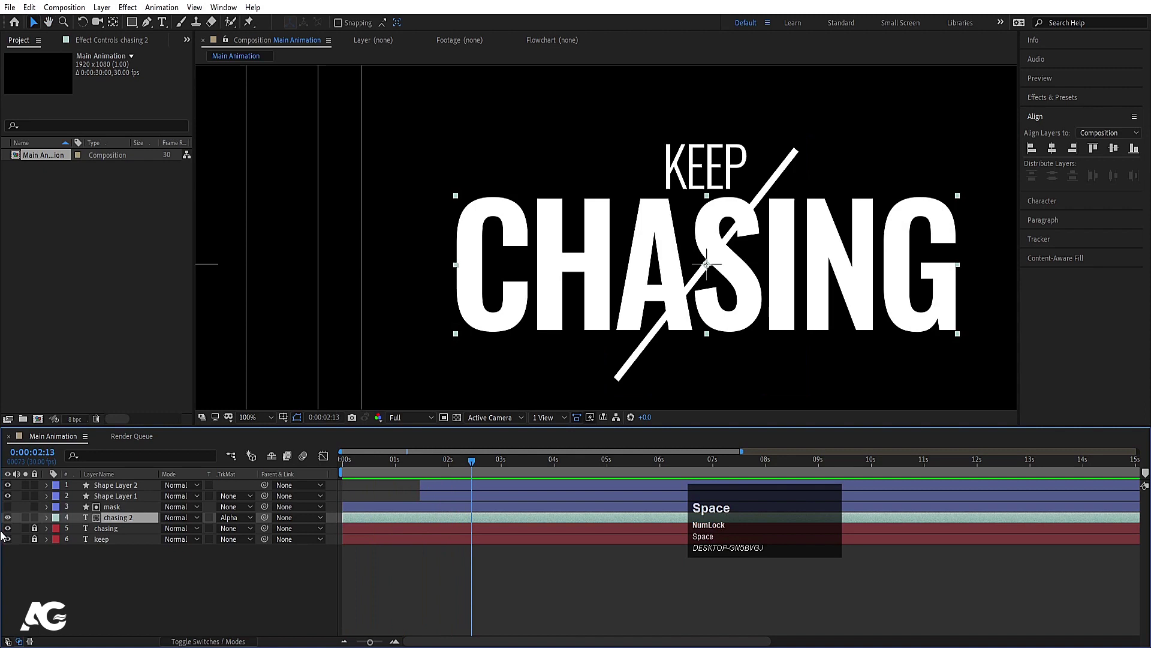
# Set a Path keyframe on the mask, then move later so the slash sweep leaves CHASING's middle letters outlined
pyautogui.click(112, 509)
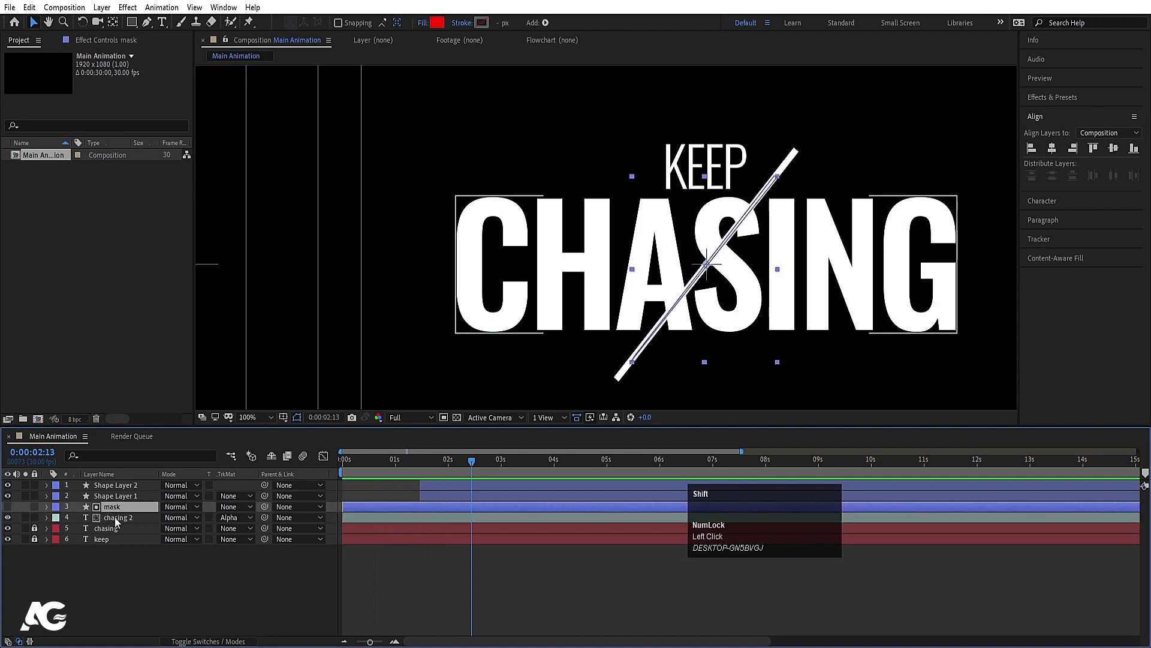
pyautogui.press('[')
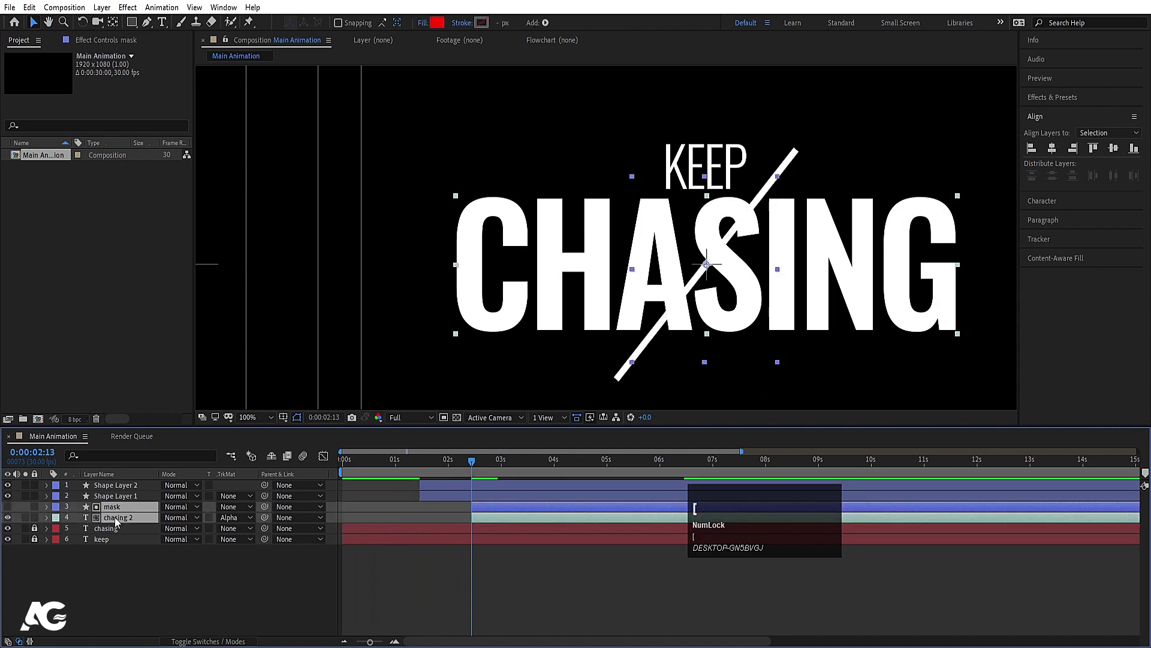
pyautogui.press('space')
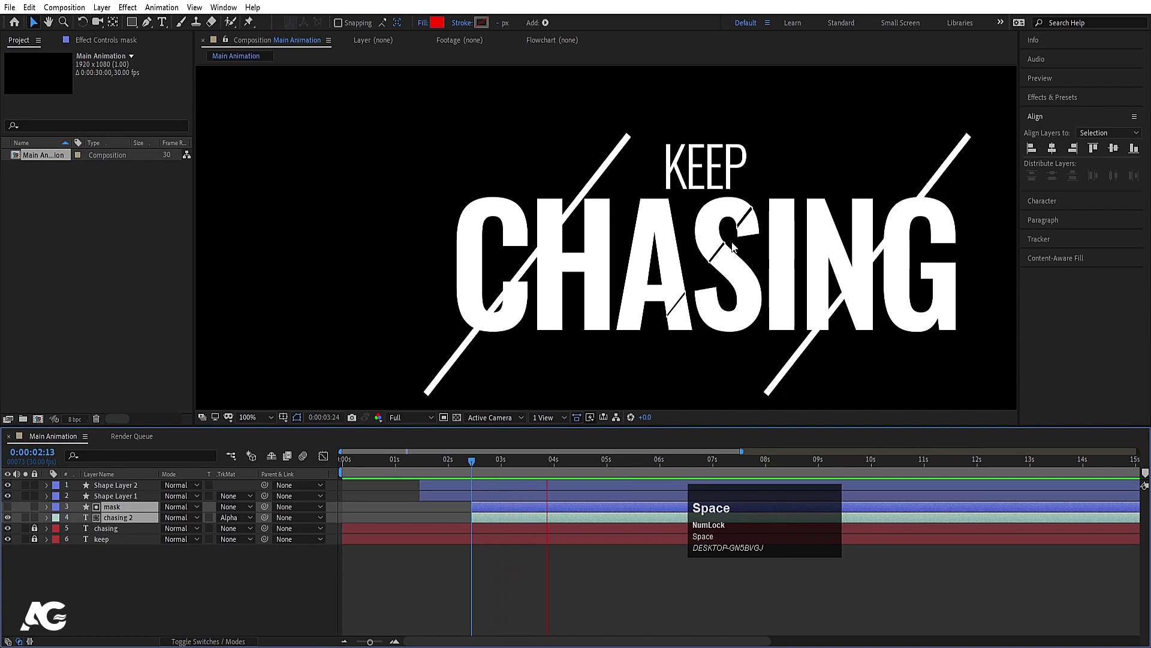
pyautogui.press('ctrl+z')
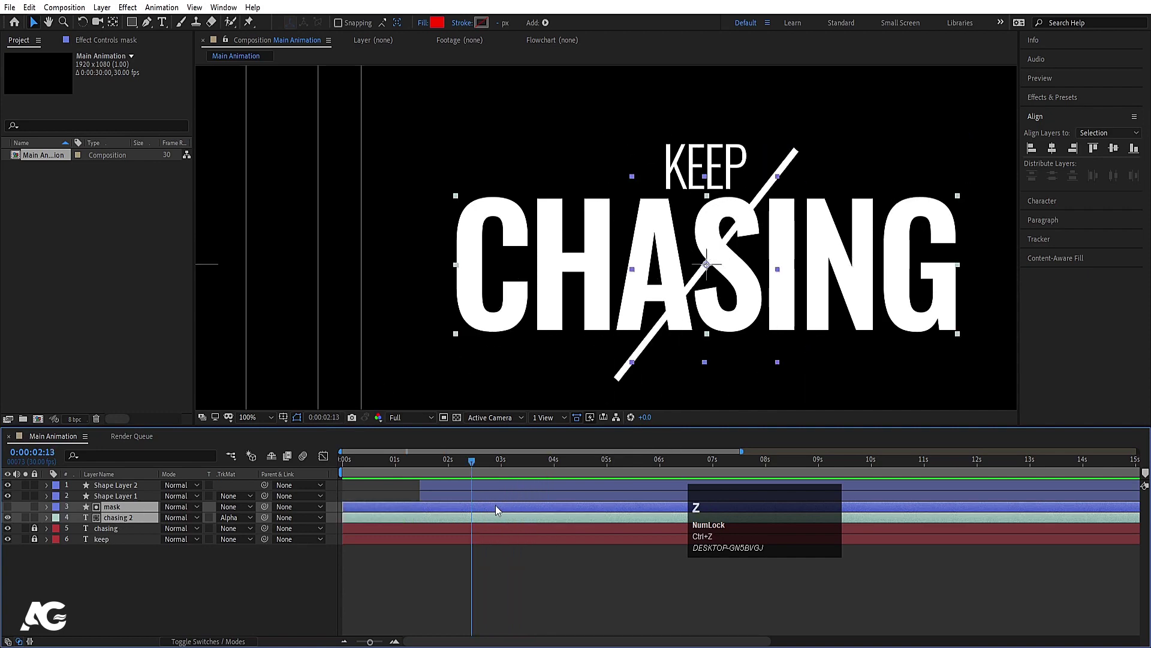
pyautogui.press('u')
pyautogui.press('k')
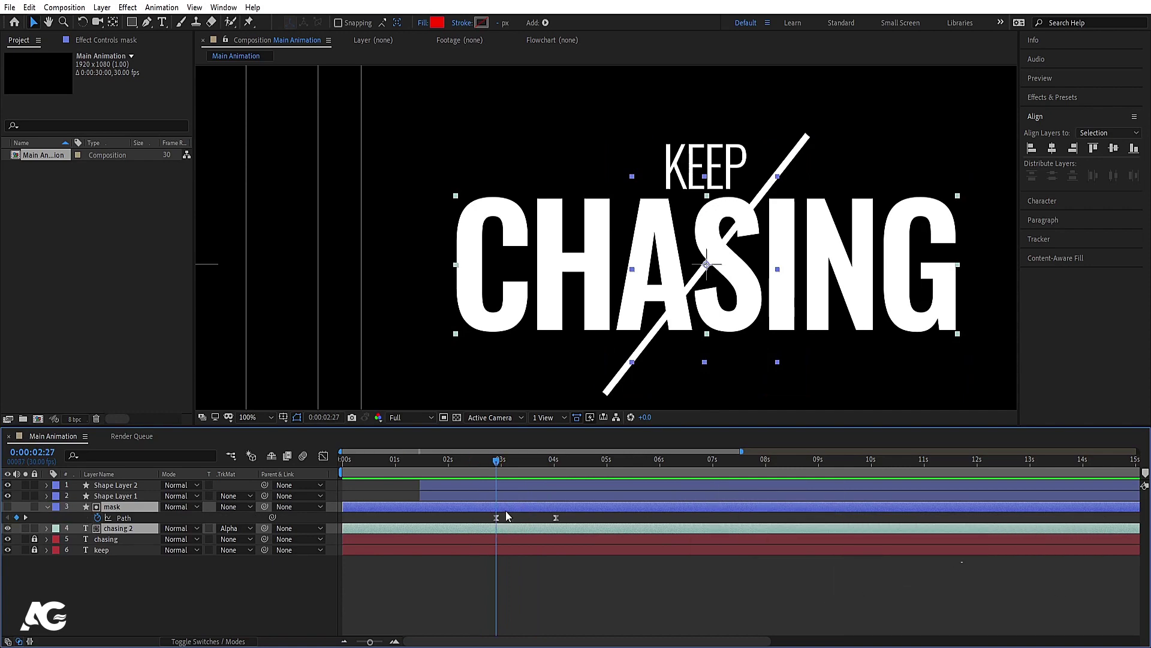
pyautogui.press('alt+[')
pyautogui.press('space')
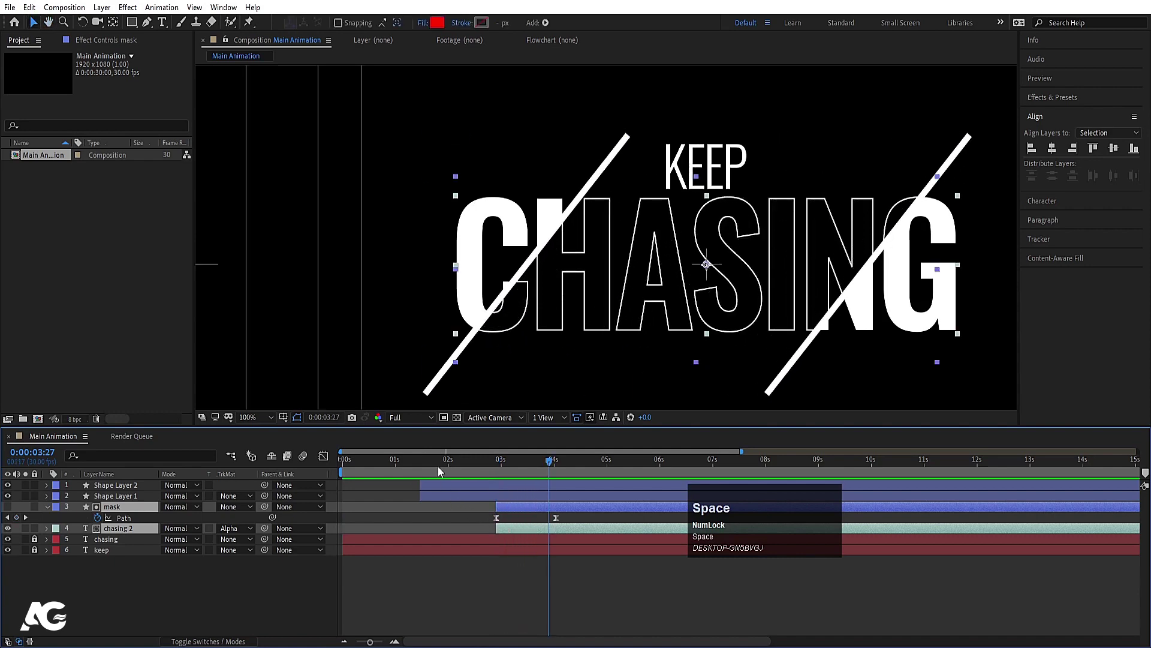
# Set the viewer magnification to Fit so the whole composition shows
pyautogui.click(426, 464)
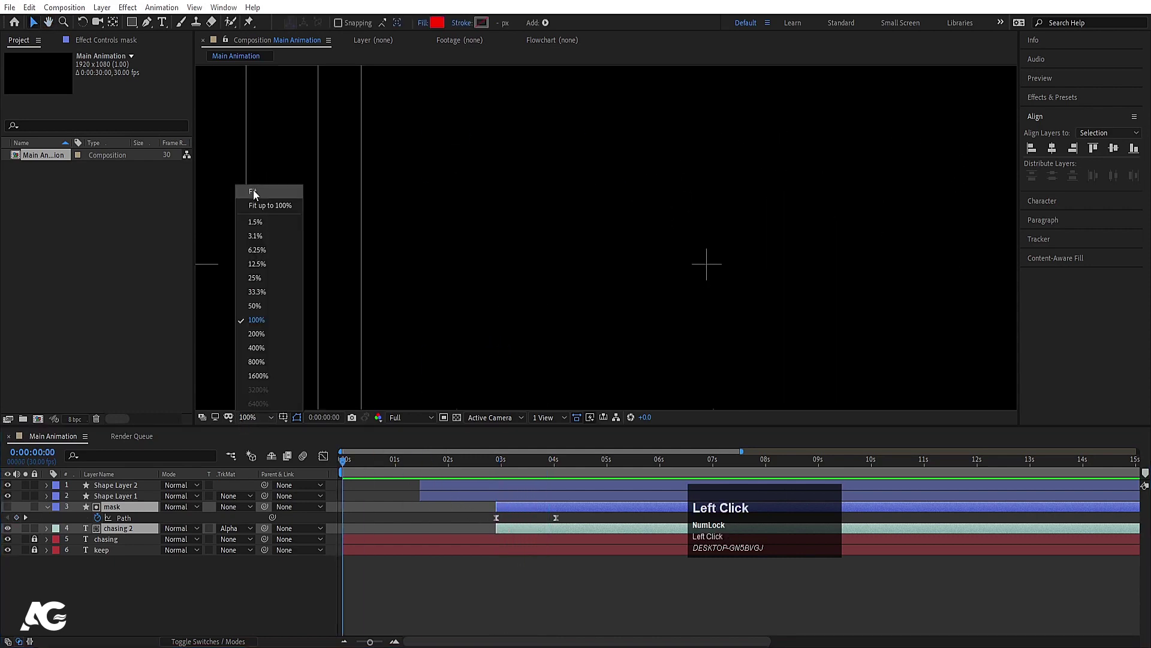
pyautogui.press('space')
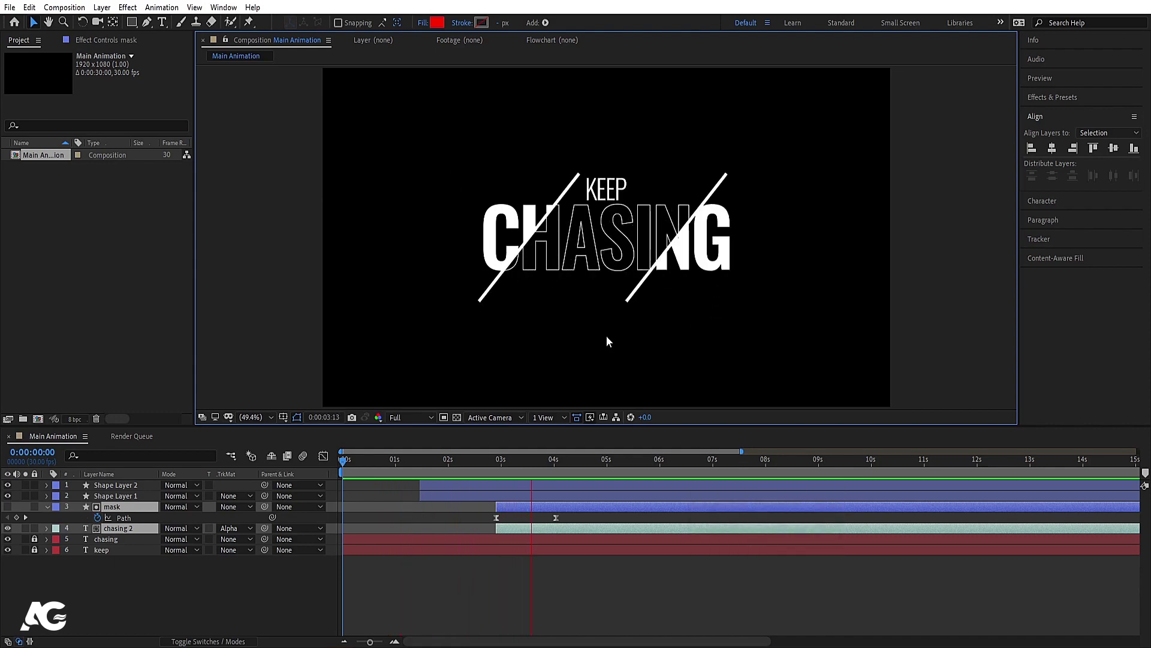
pyautogui.press('space')
# Deselect the layers, collapse their properties and preview the KEEP CHASING animation from the start
pyautogui.click(466, 603)
pyautogui.press('u')
pyautogui.press('u')
pyautogui.press('u')
pyautogui.moveTo(395, 467); pyautogui.dragTo(162, 582)
pyautogui.press('space')
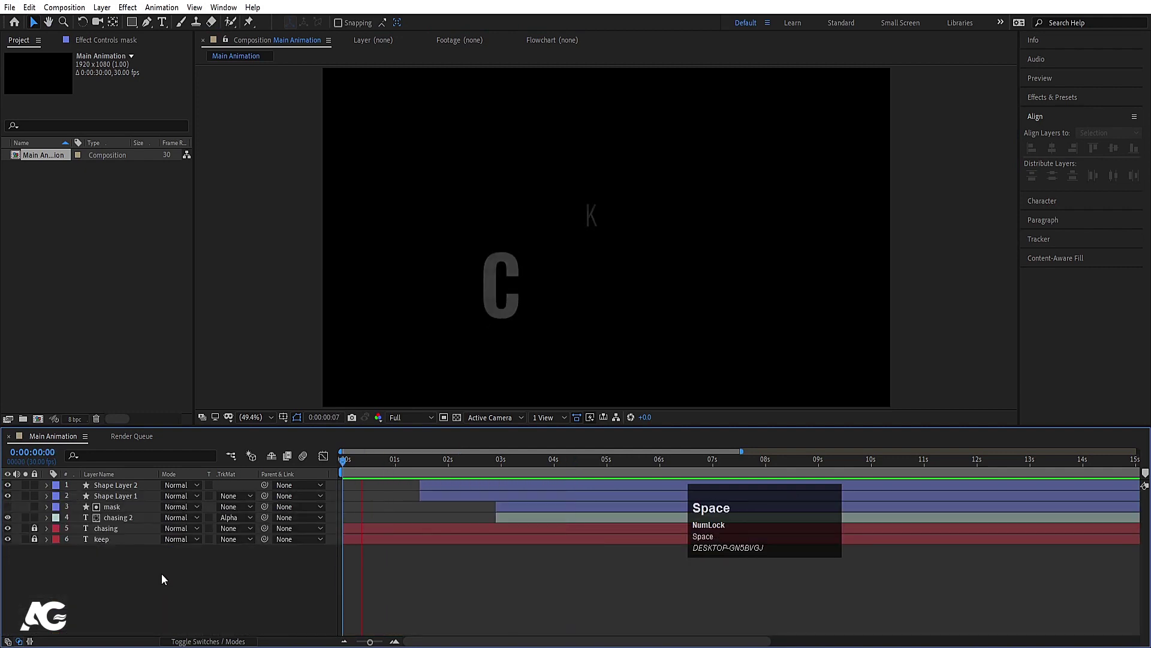
# Draw a white diagonal stroke with the Pen tool left of the title as a new shape layer
pyautogui.click(147, 27)
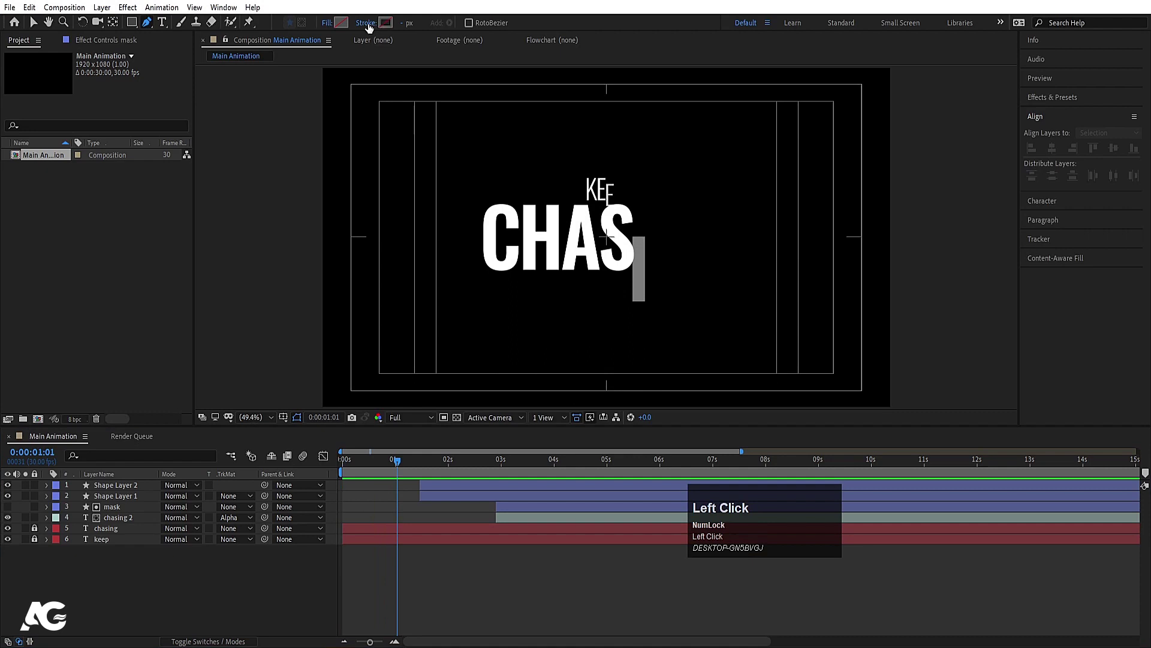
pyautogui.click(385, 29)
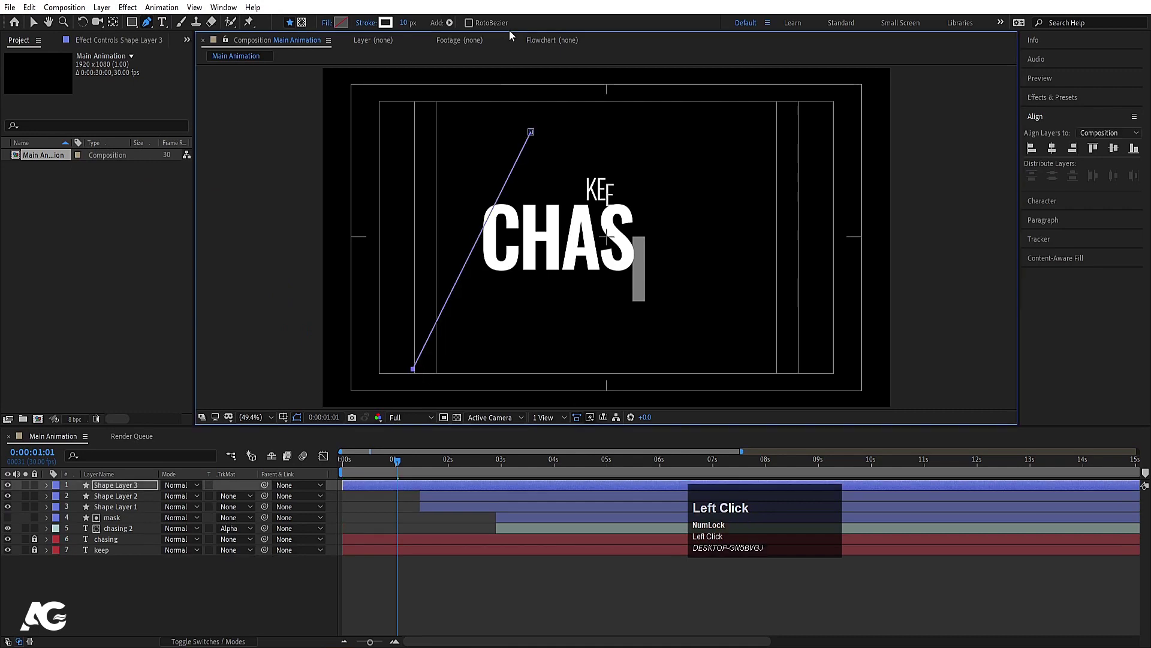
pyautogui.click(413, 31)
pyautogui.press('Return')
pyautogui.press('ctrl+alt+Home')
# Expand the shape layer's contents and thin the line's stroke to 5 px
pyautogui.press('v')
pyautogui.moveTo(473, 275); pyautogui.dragTo(47, 492)
pyautogui.click(46, 491)
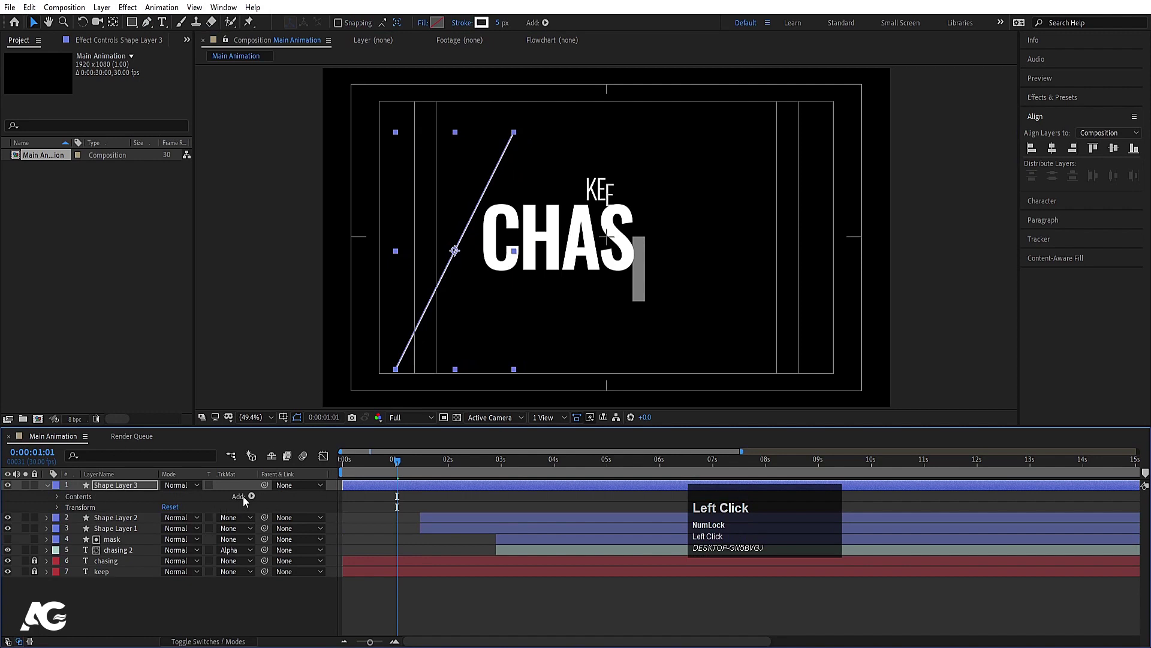
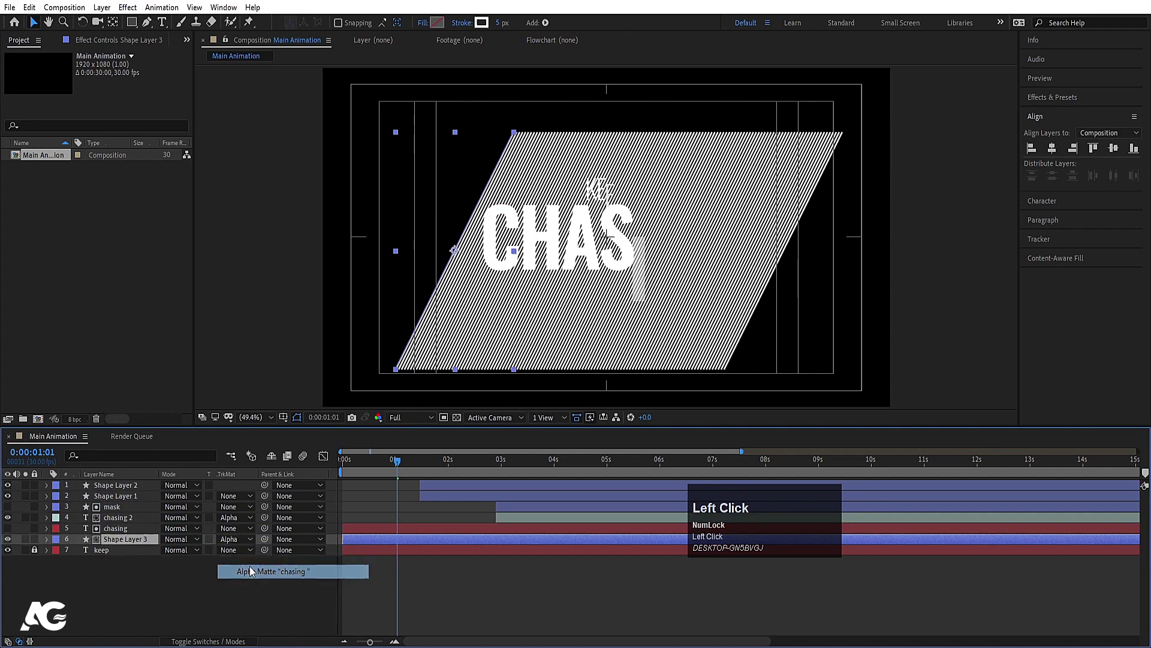
# Preview the hatched title and lower the viewer resolution to Quarter
pyautogui.press('space')
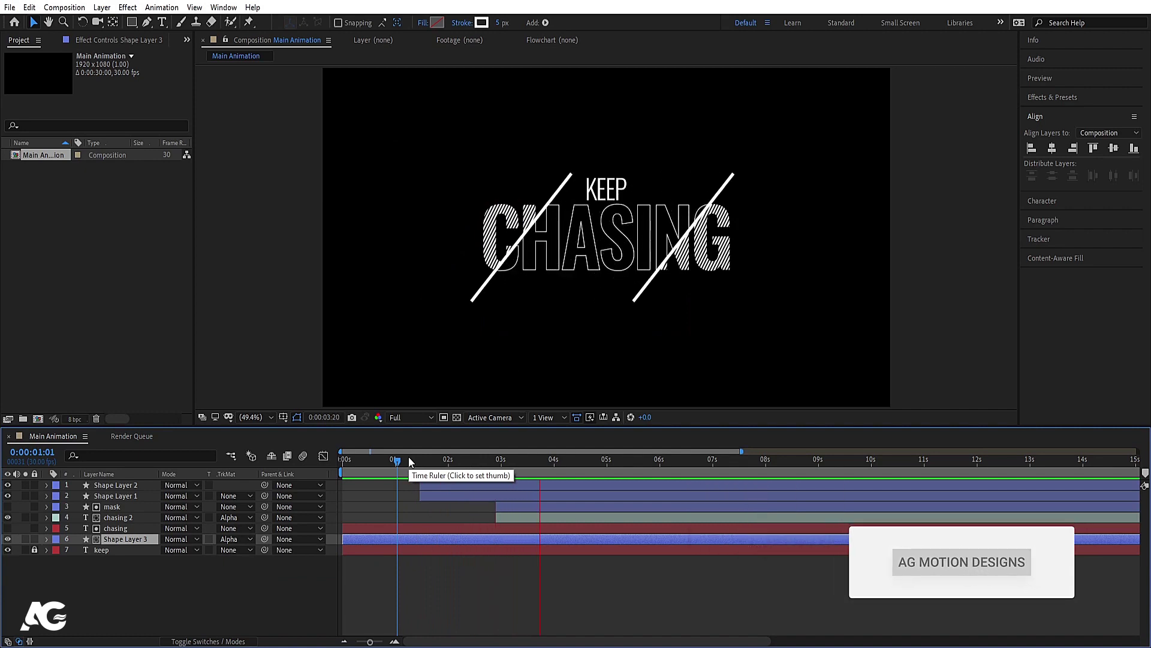
pyautogui.press('space')
pyautogui.click(383, 464)
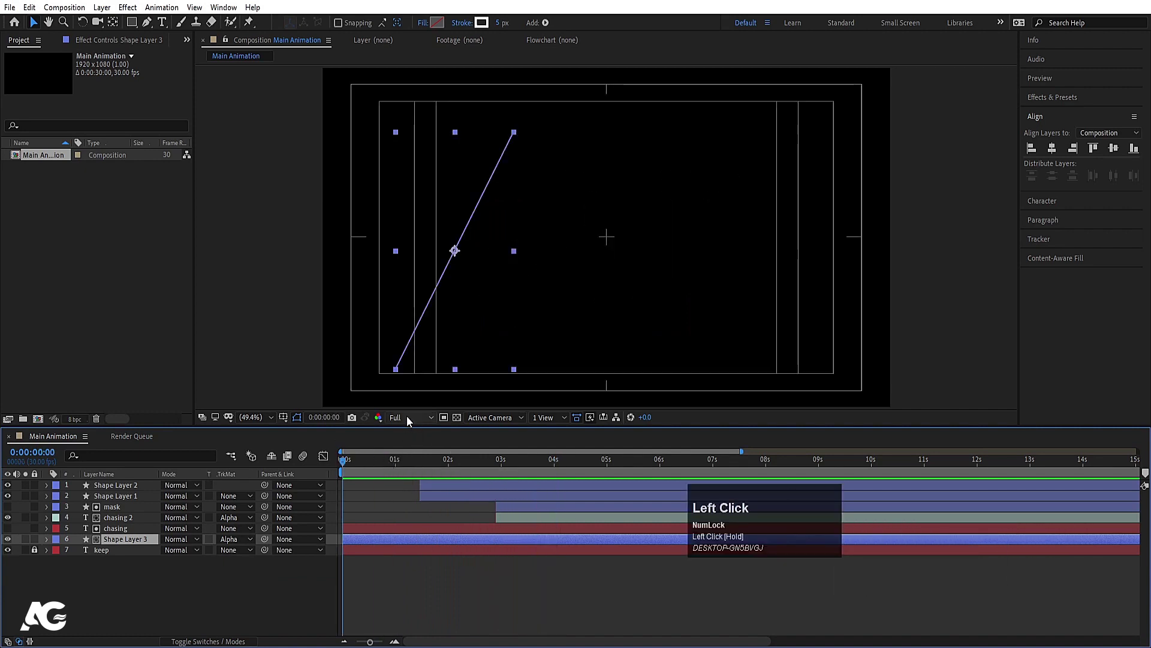
pyautogui.press('space')
pyautogui.click(39, 553)
# Offset the keep layer's start slightly later, then select all title layers for pre-composing (Ctrl+Shift+C)
pyautogui.press('[')
pyautogui.press('space')
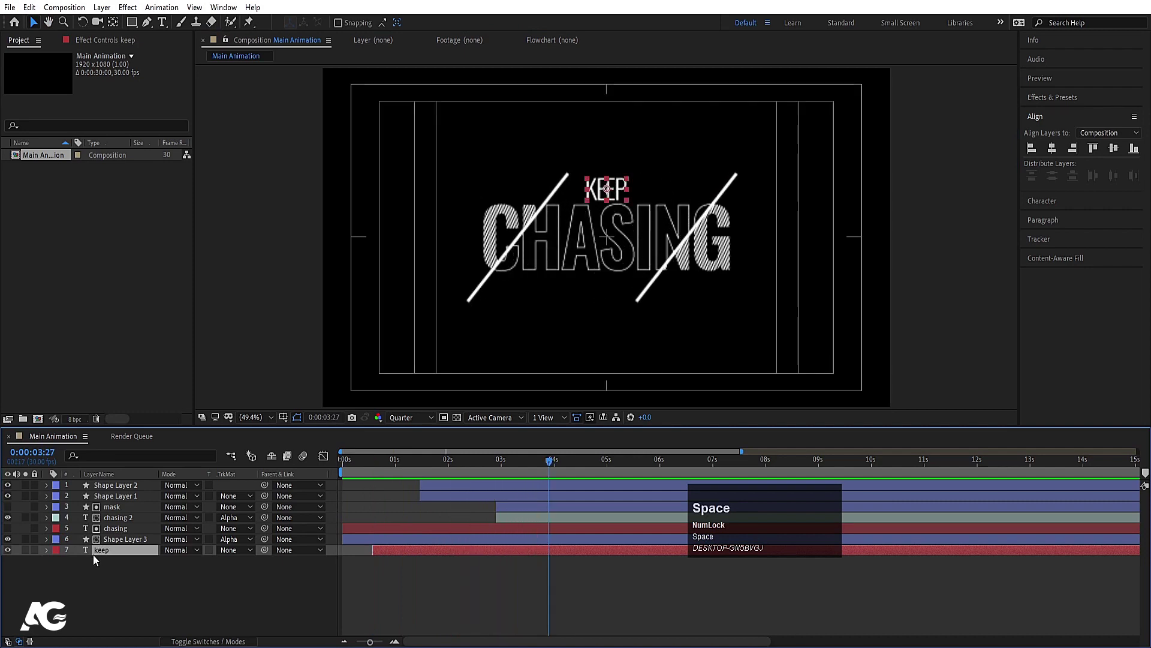
pyautogui.click(94, 592)
pyautogui.press('space')
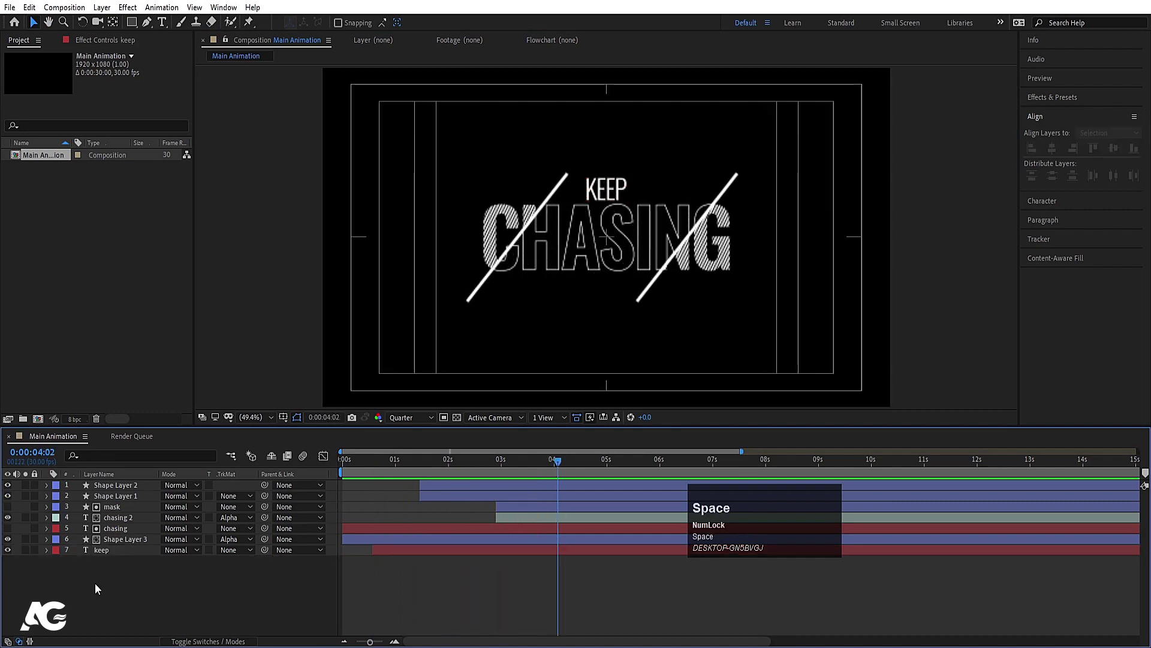
pyautogui.press('ctrl+a')
pyautogui.press('ctrl+shift+c')
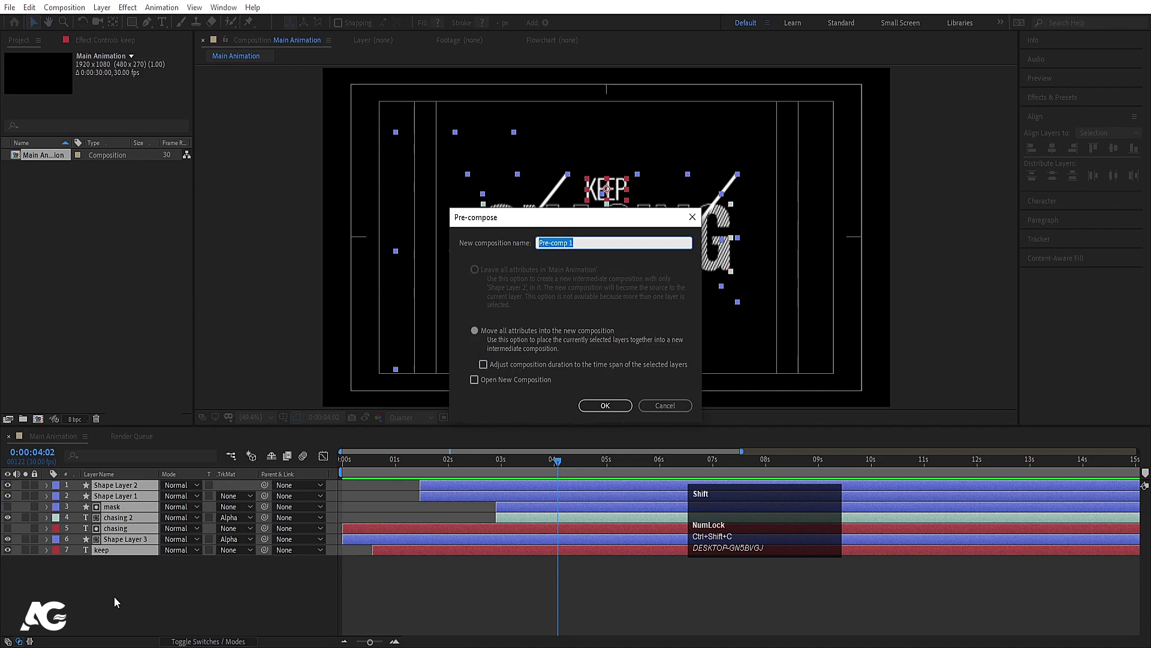
# Name the nested composition 'First text animation' and confirm it with all attributes moved
pyautogui.write('rst')
pyautogui.press('space')
pyautogui.write('text')
pyautogui.press('space')
pyautogui.write('animation')
pyautogui.press('Return')
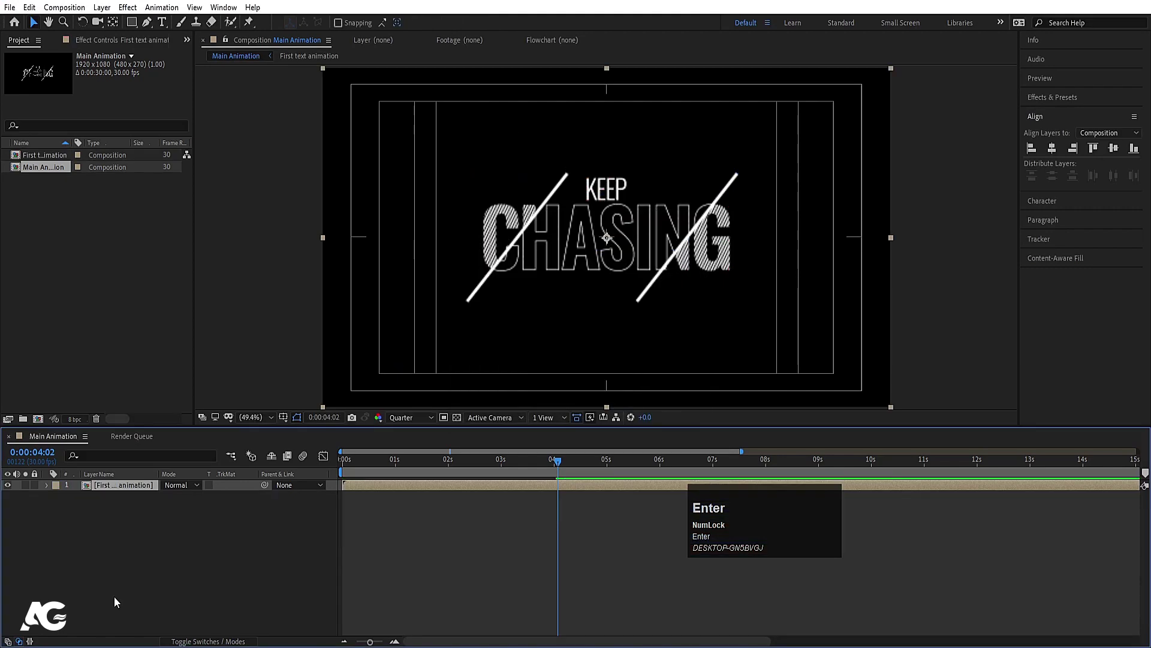
pyautogui.click(258, 551)
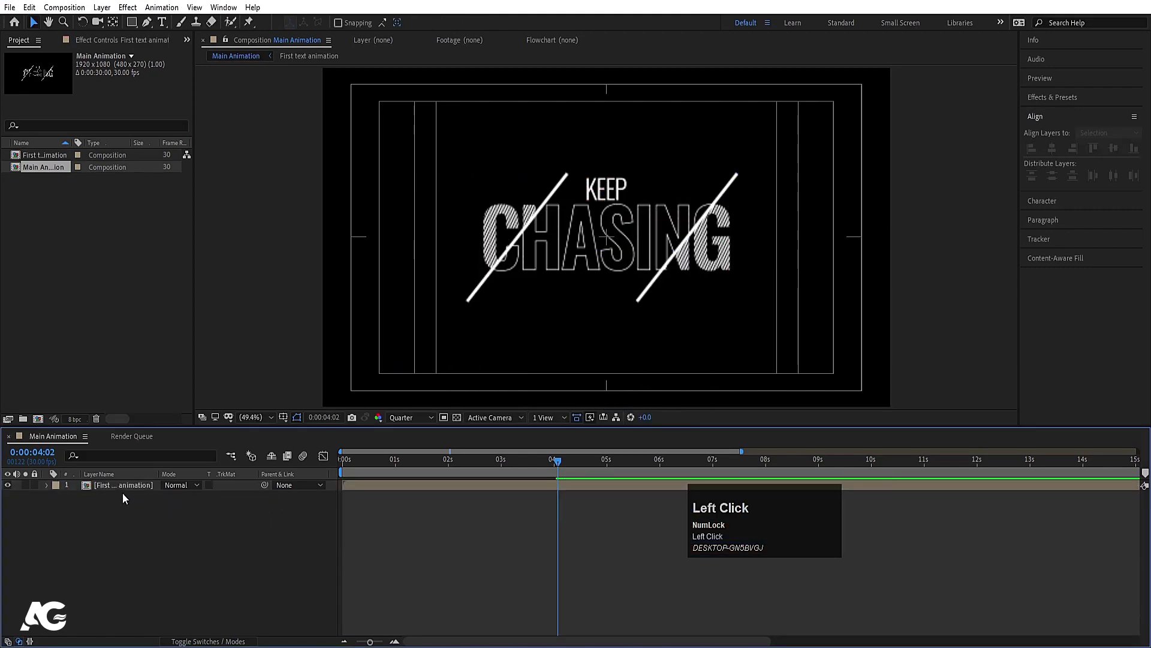
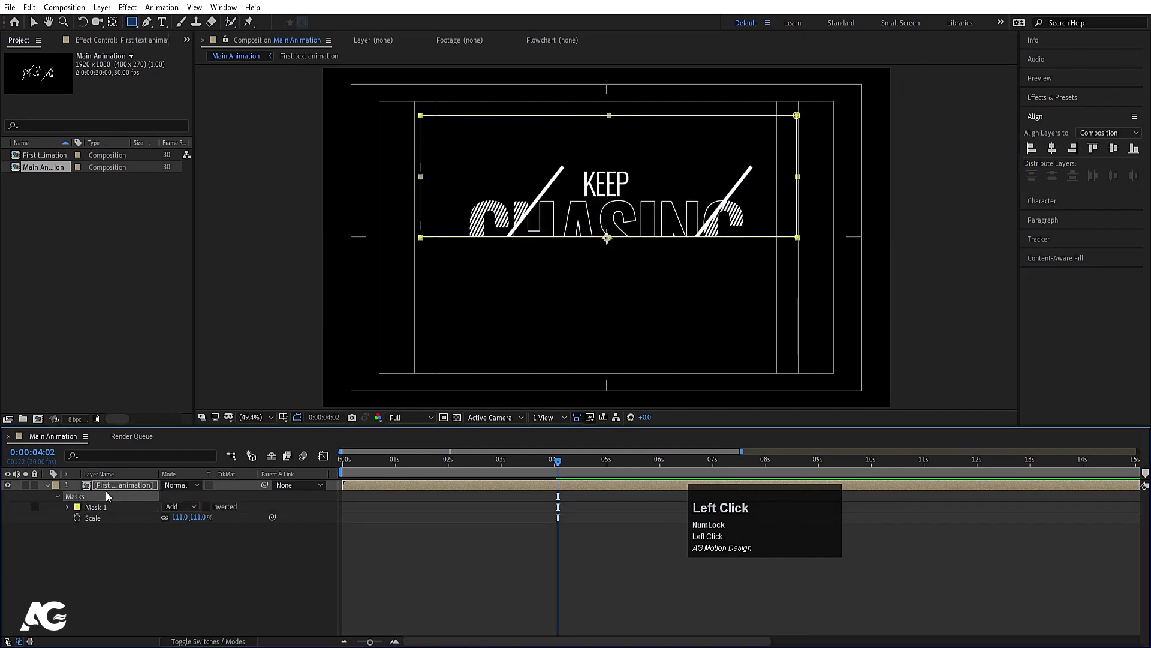
# Duplicate the masked pre-comp, invert the copy's mask and offset the top half's Position upward from the bottom
pyautogui.press('ctrl+d')
pyautogui.press('m')
pyautogui.click(214, 499)
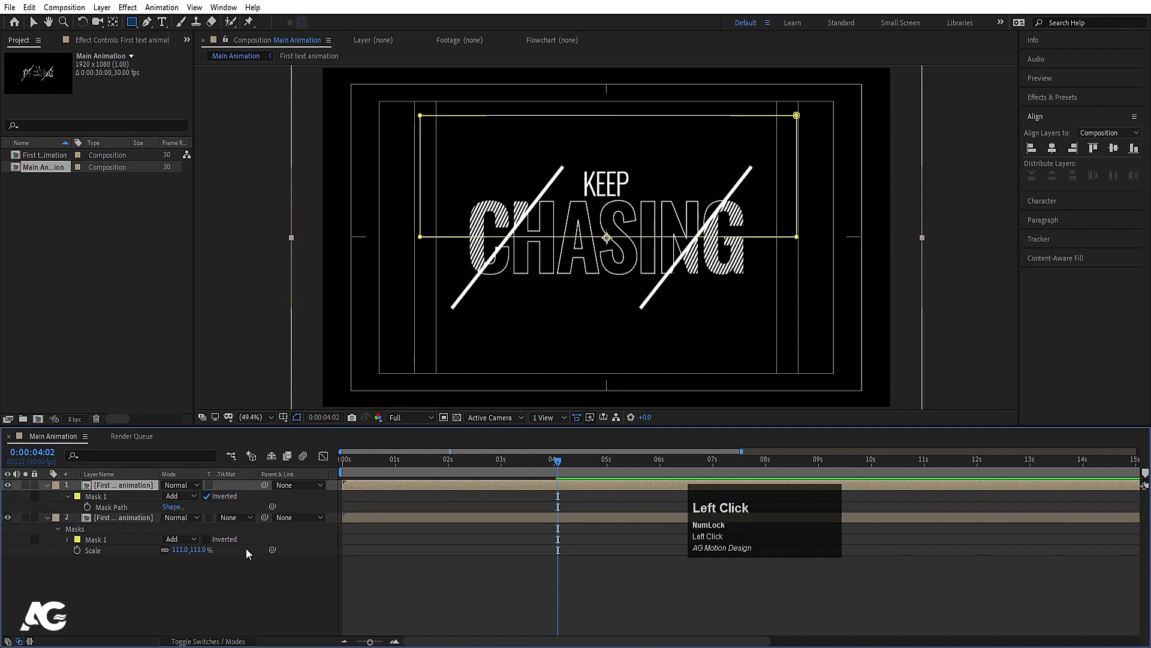
pyautogui.click(124, 520)
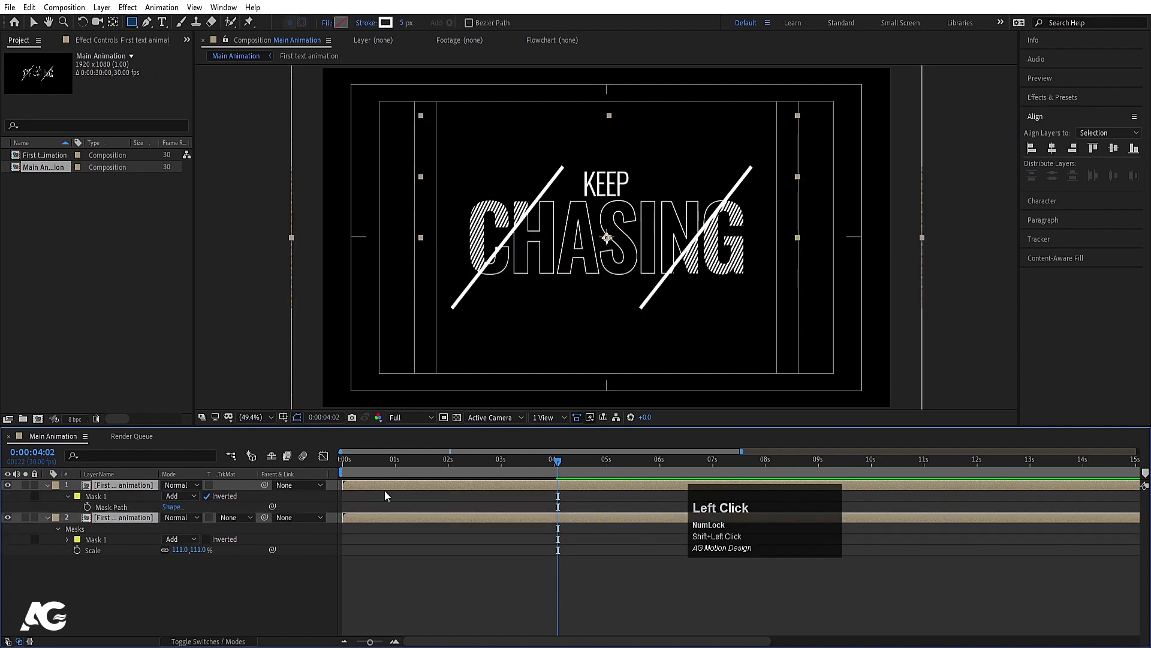
pyautogui.press('p')
pyautogui.moveTo(80, 498); pyautogui.dragTo(612, 560)
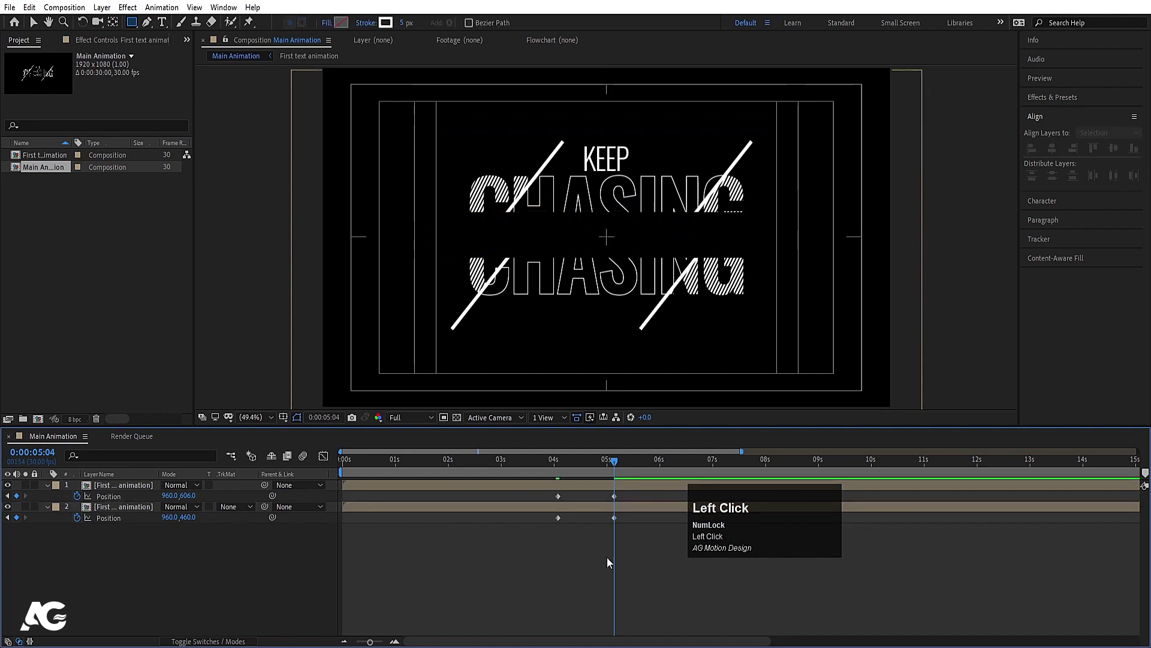
# Nudge the upper CHASING copy's position at its keyframes and return to the earlier frame
pyautogui.press('j')
pyautogui.press('k')
pyautogui.click(612, 511)
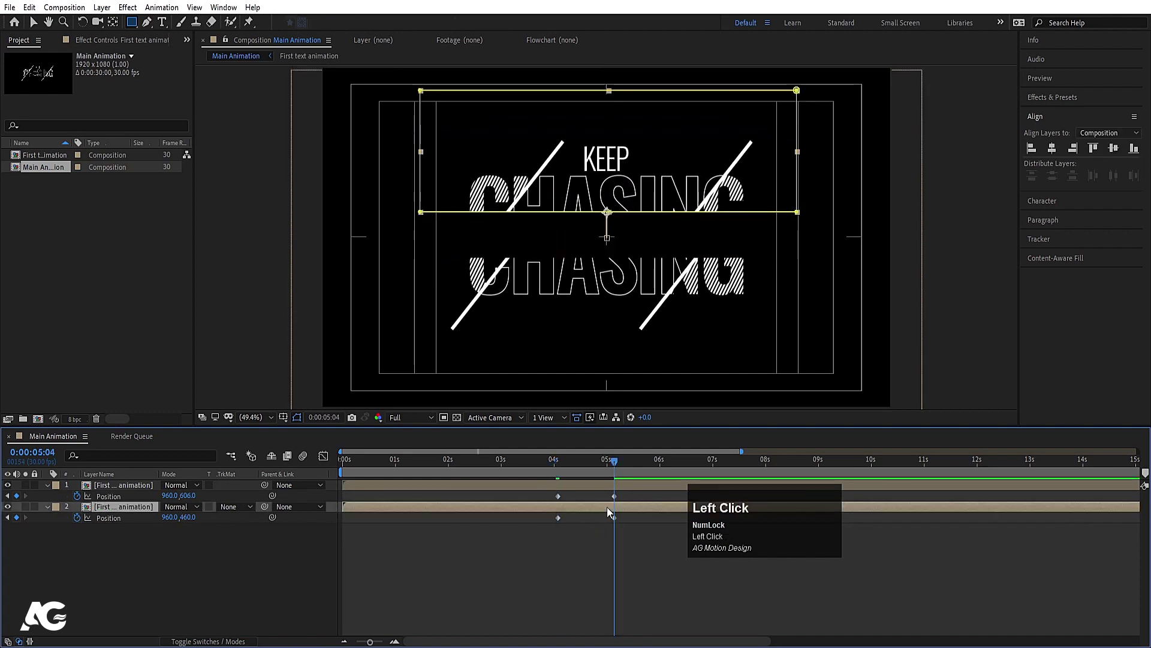
pyautogui.press('Down')
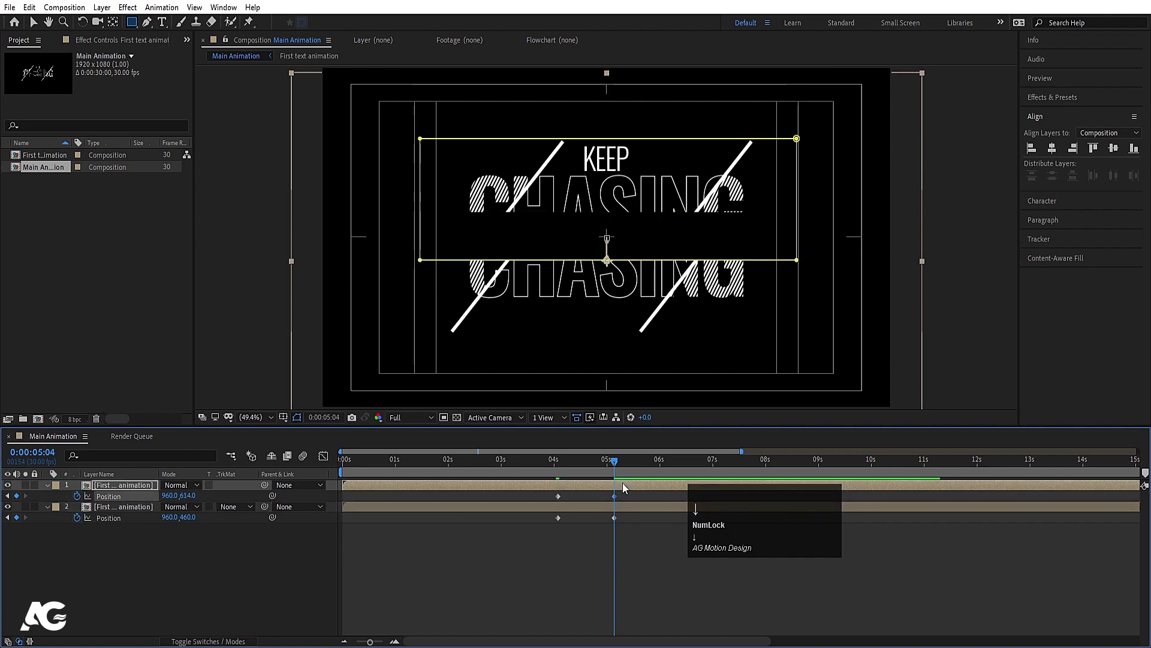
pyautogui.click(635, 558)
pyautogui.press('j')
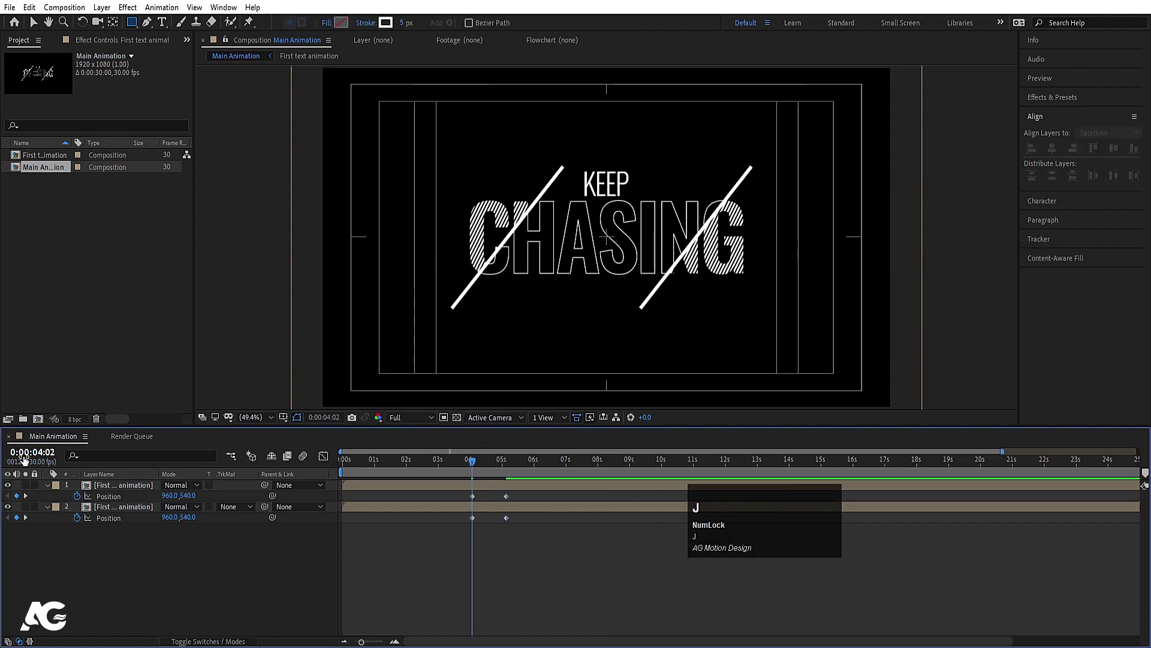
# Keyframe Mask Feather on both CHASING copies from 0 at 4:02 to 20 px at 5:04
pyautogui.click(92, 489)
pyautogui.click(95, 511)
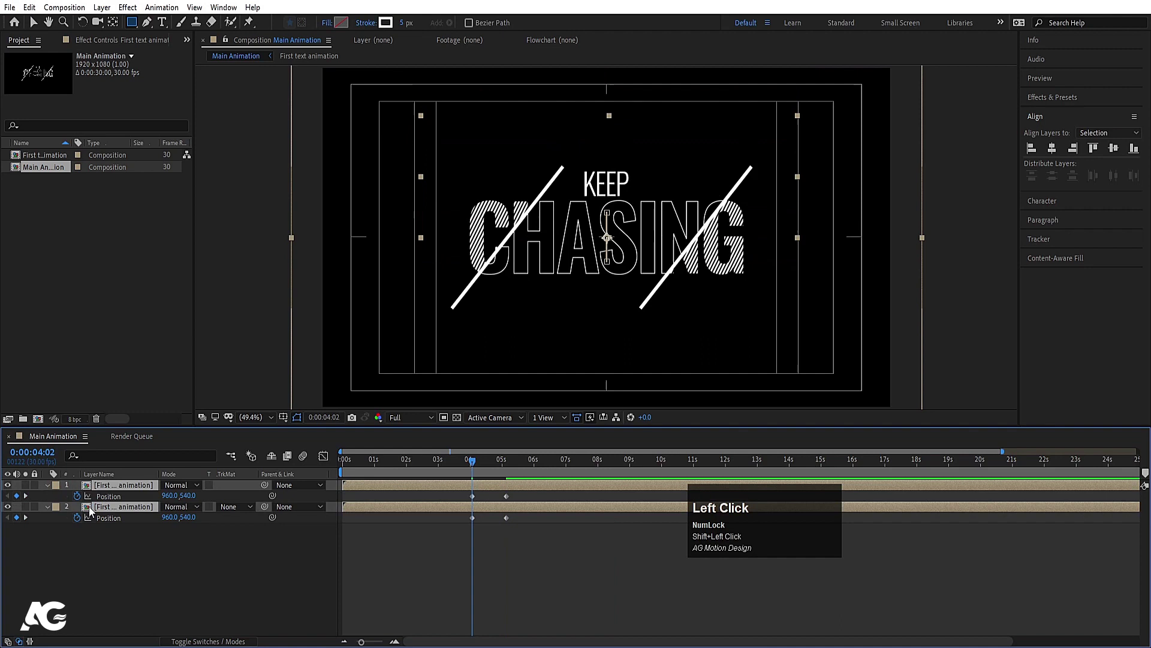
pyautogui.press('m')
pyautogui.click(65, 499)
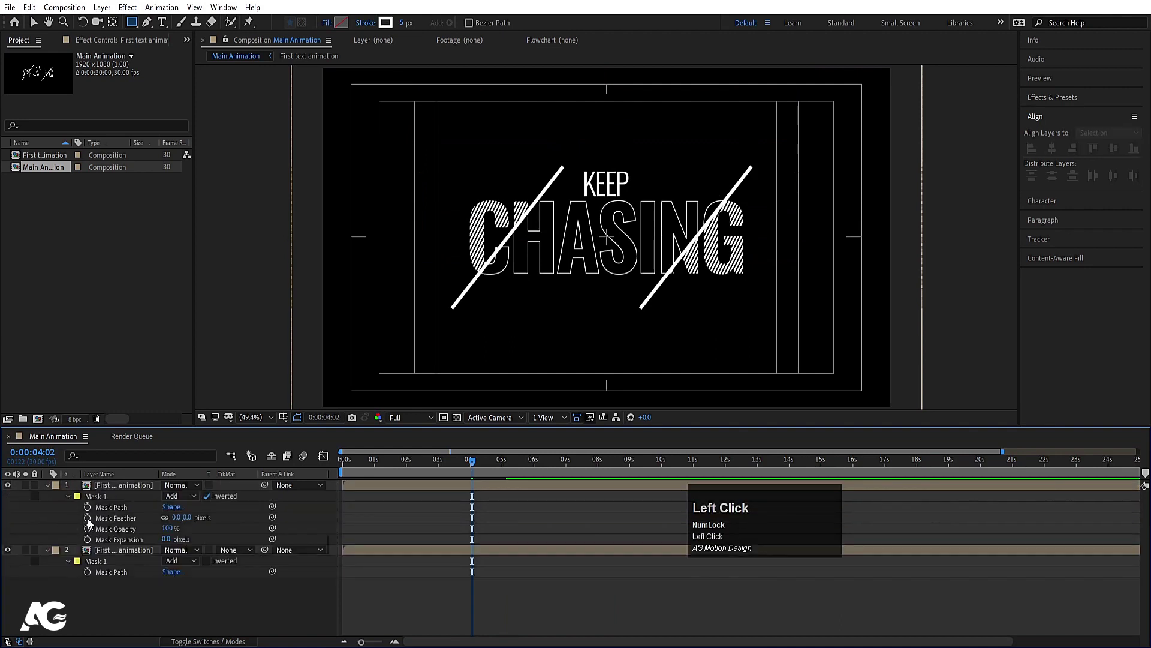
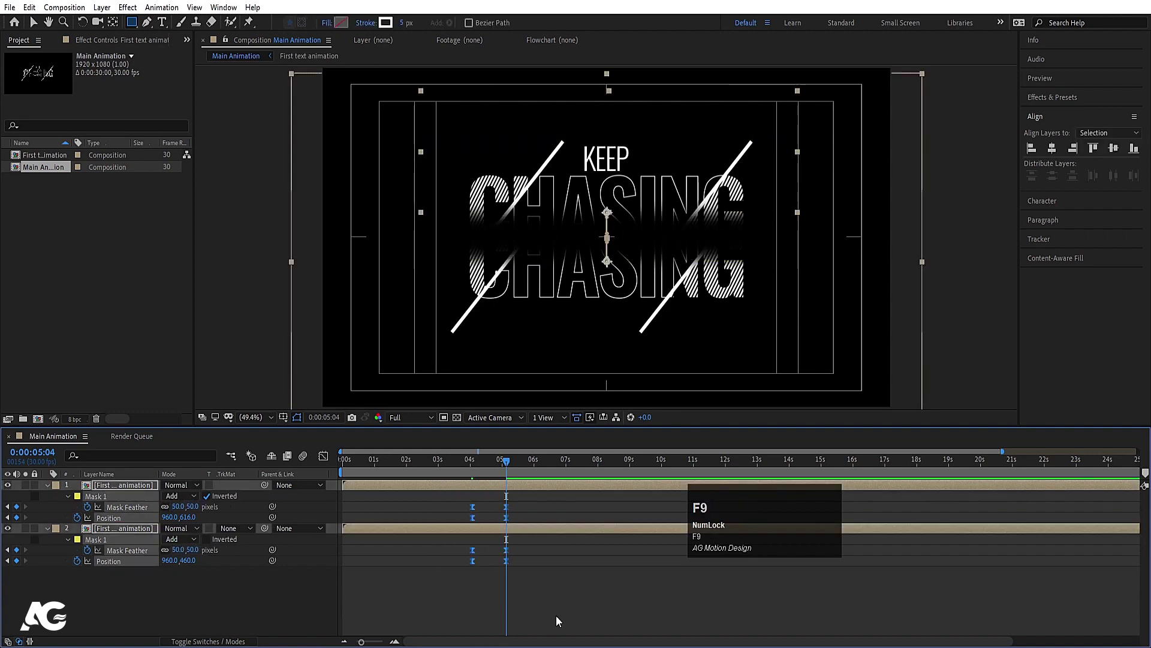
pyautogui.click(560, 620)
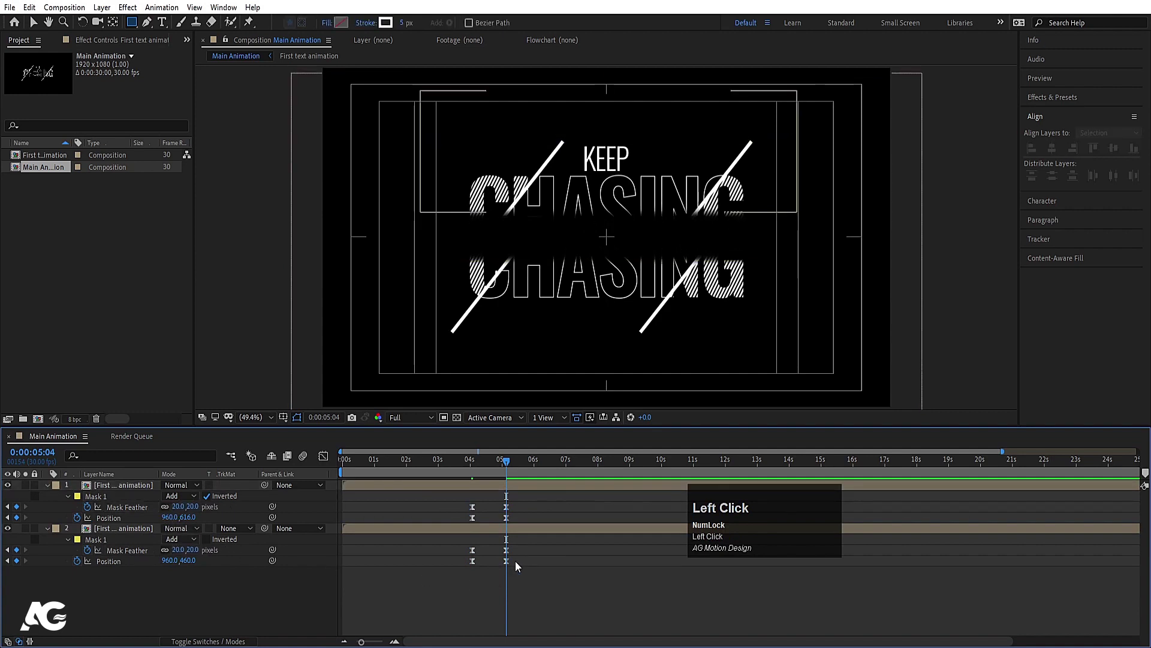
pyautogui.press('j')
# Easy-ease both copies' feather keyframes with F9 and check the move in the zoomed timeline
pyautogui.press('space')
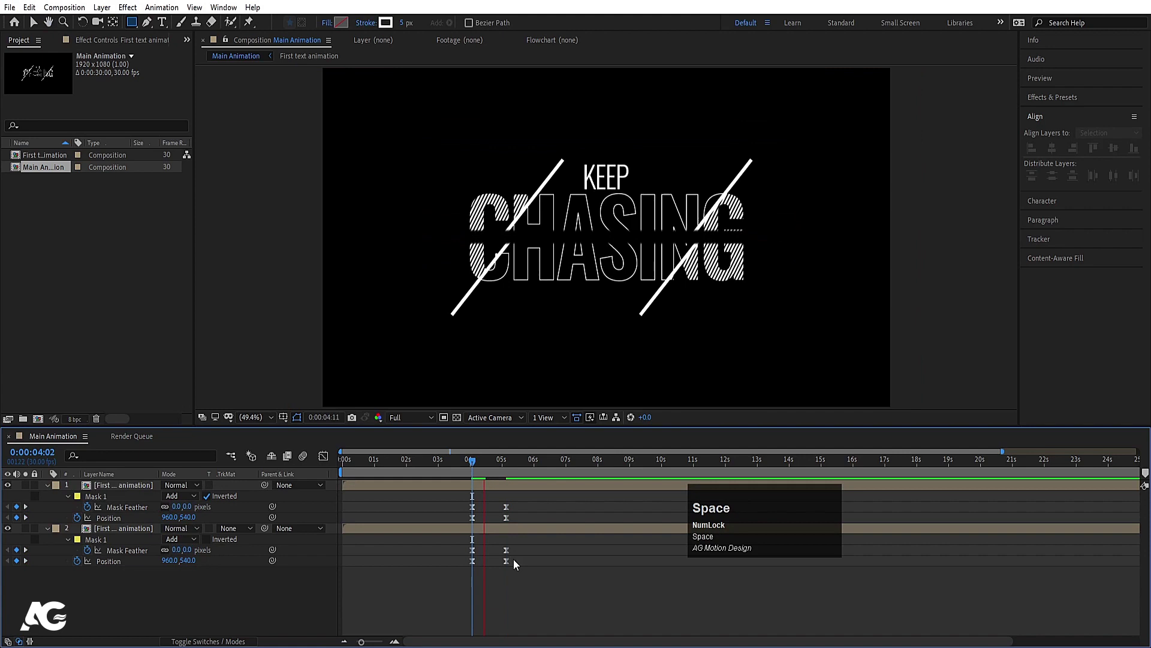
pyautogui.press('j')
pyautogui.click(529, 581)
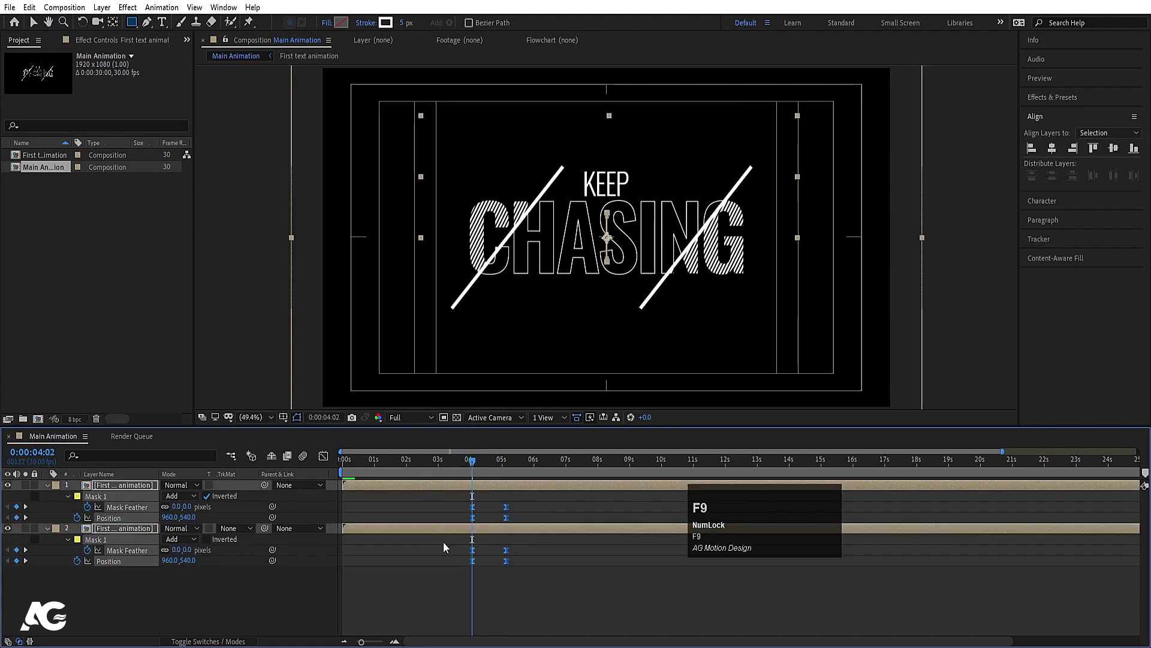
pyautogui.press('F9')
pyautogui.click(327, 469)
pyautogui.press('=')
pyautogui.press('=')
pyautogui.moveTo(454, 581); pyautogui.dragTo(327, 461)
pyautogui.press('space')
# Start an empty new text layer in the composition with the Type tool
pyautogui.click(550, 584)
pyautogui.press('k')
pyautogui.click(550, 584)
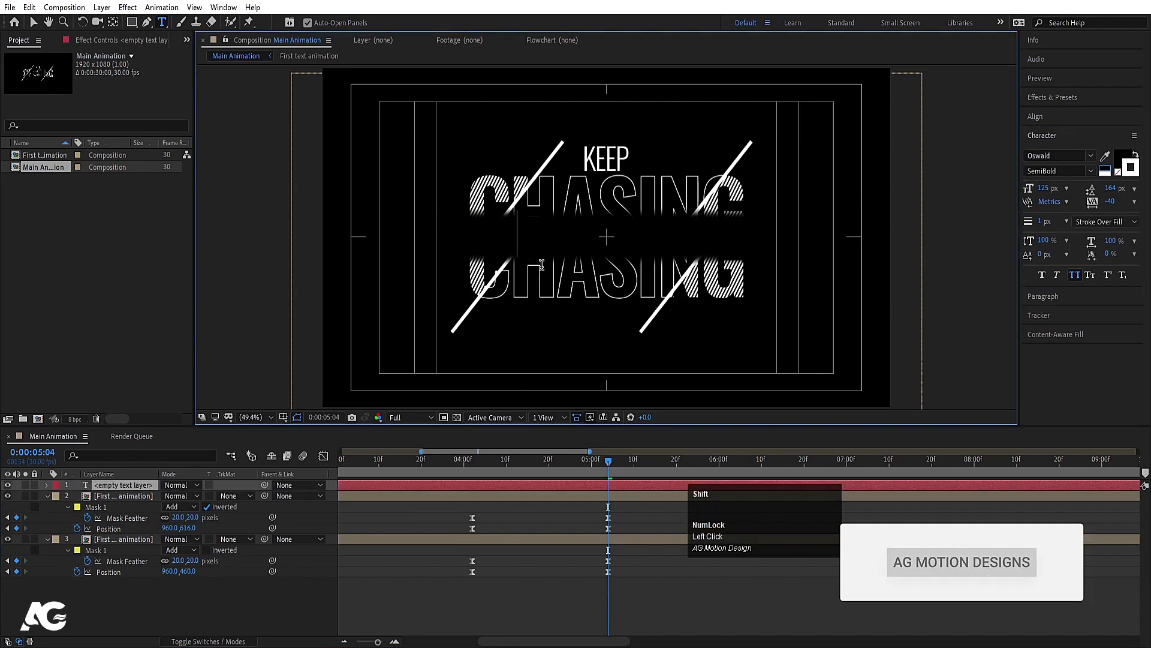
# Add a YOUR DREAMS title in Oswald Light 86 px with tracking 500, centred between the CHASING halves
pyautogui.press('shift+o')
pyautogui.press('shift+u')
pyautogui.press('shift+r')
pyautogui.press('shift+space')
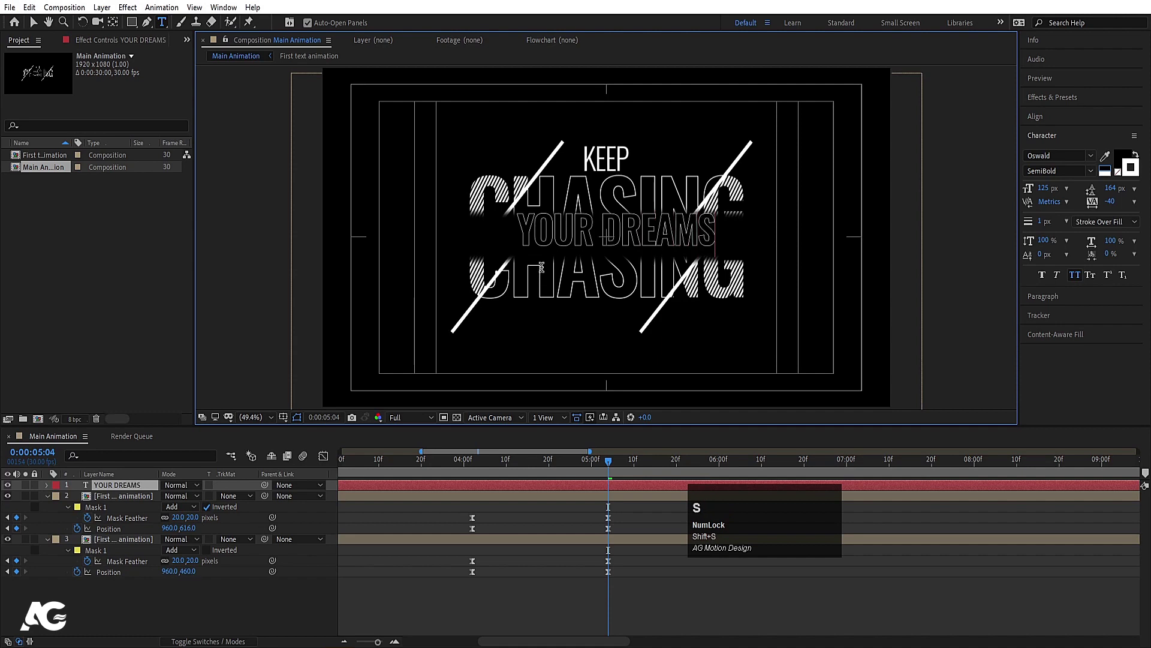
pyautogui.press('ctrl+a')
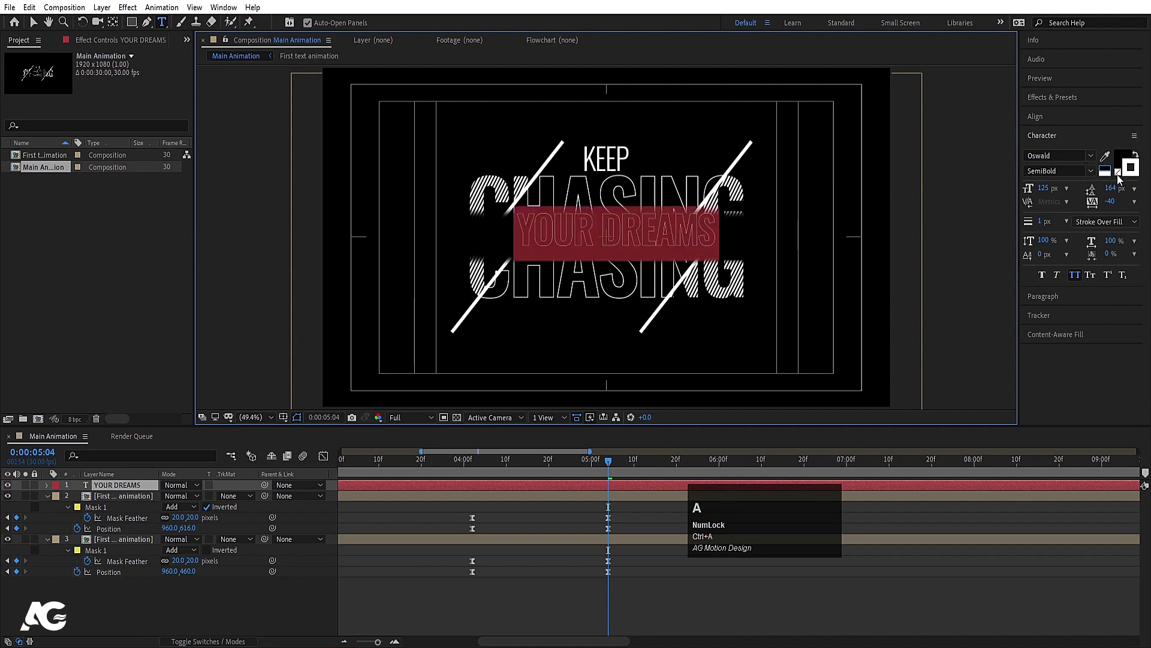
pyautogui.moveTo(1123, 176); pyautogui.dragTo(1111, 206)
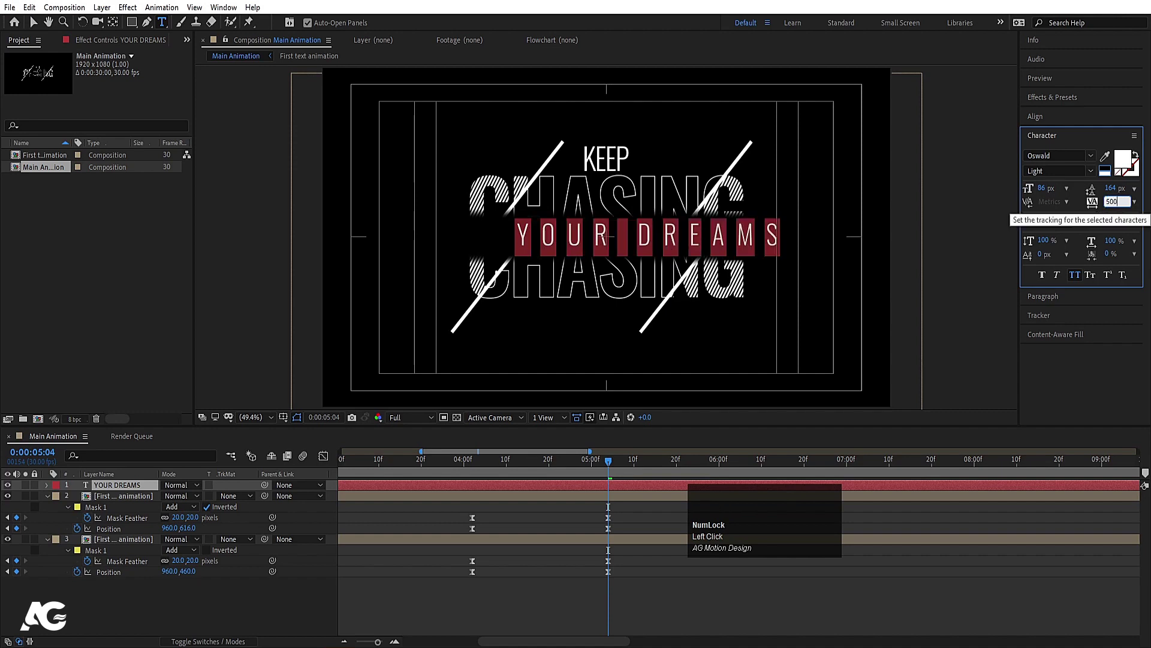
pyautogui.click(186, 582)
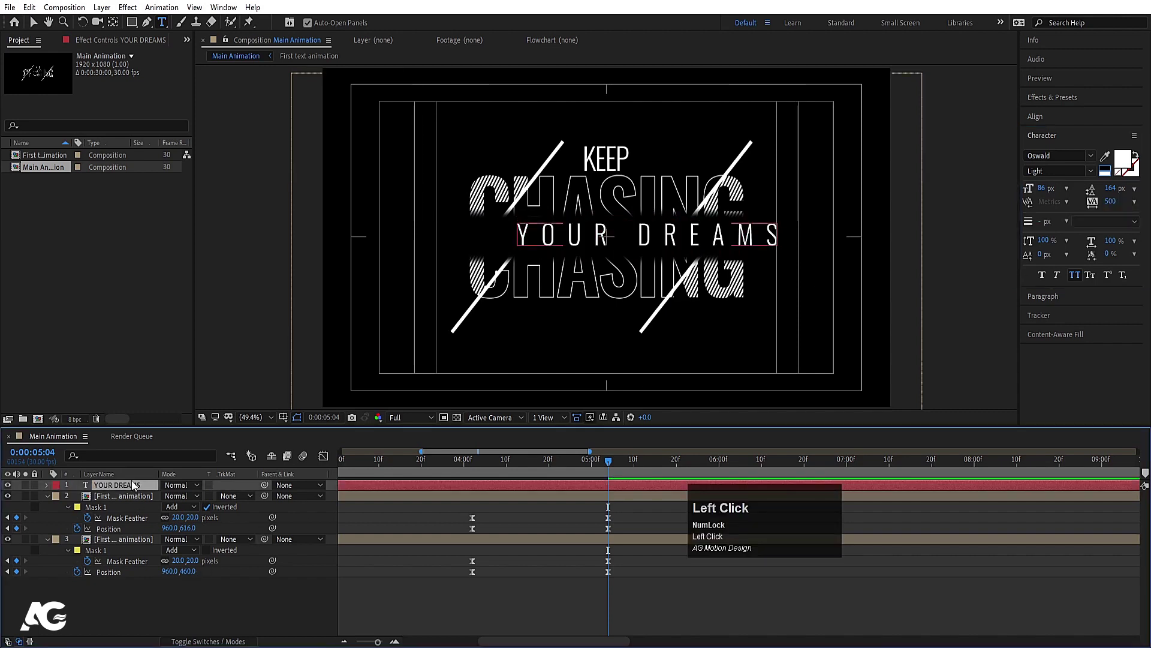
pyautogui.press('ctrl+alt+Home')
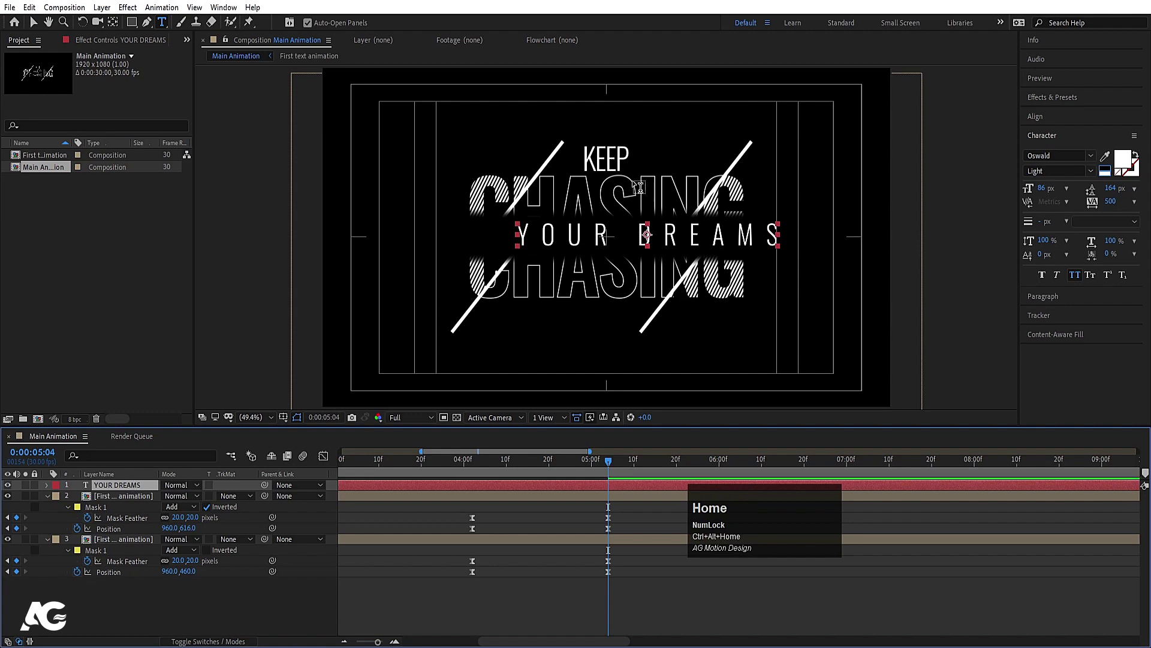
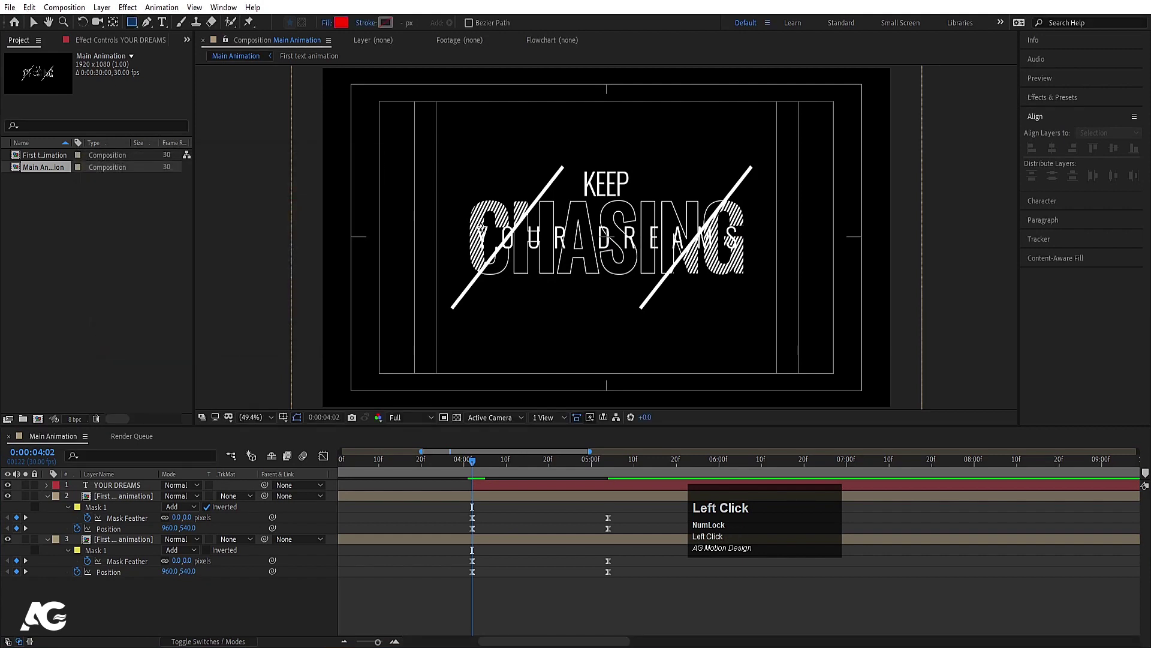
# Centre the red rectangle over YOUR DREAMS and reveal its Scale at the earlier frame
pyautogui.press('k')
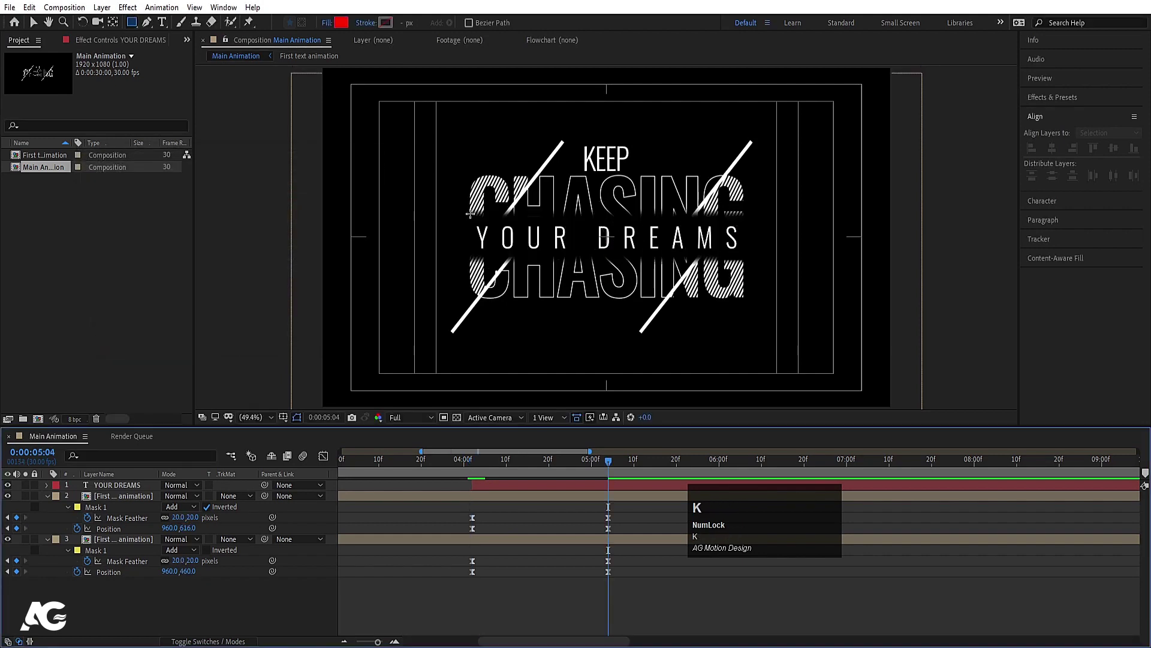
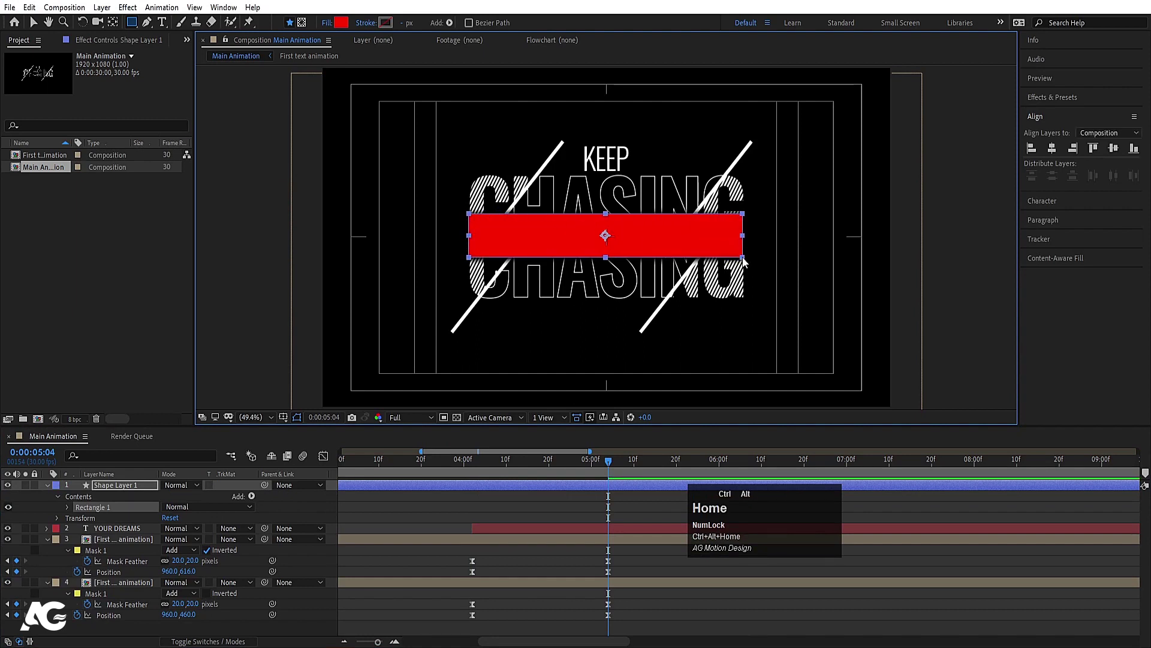
pyautogui.click(1059, 154)
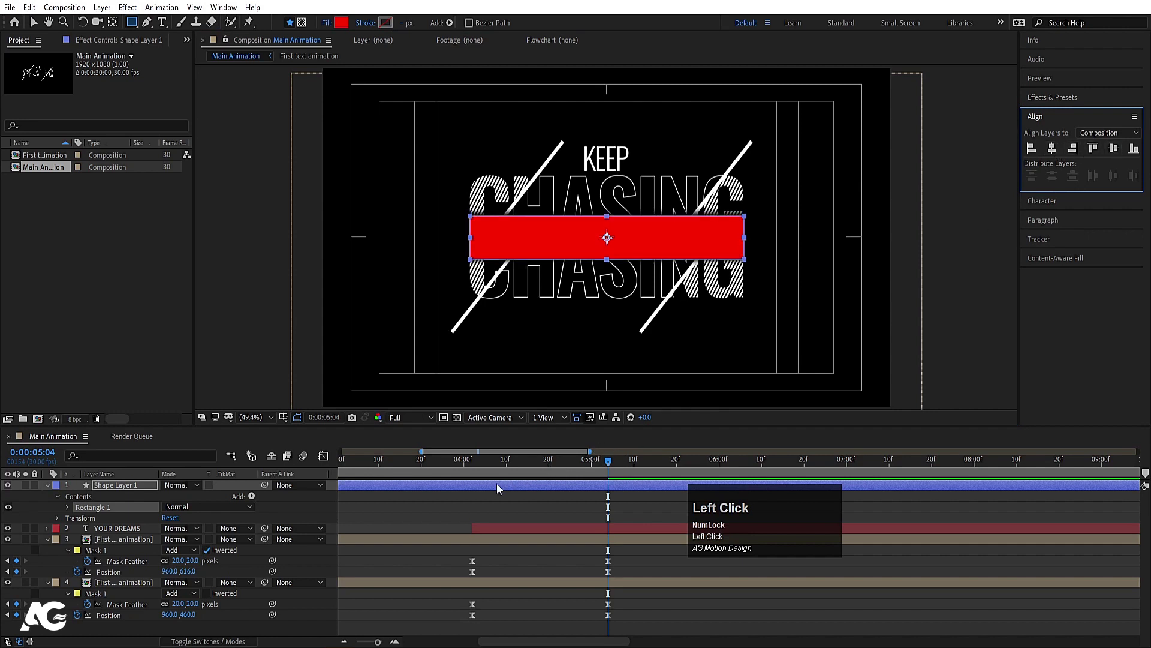
pyautogui.press('j')
pyautogui.press('[')
pyautogui.press('s')
# Keyframe the rectangle's Scale Y from 0 to 100%, easy-ease it and view the scale curve
pyautogui.click(168, 501)
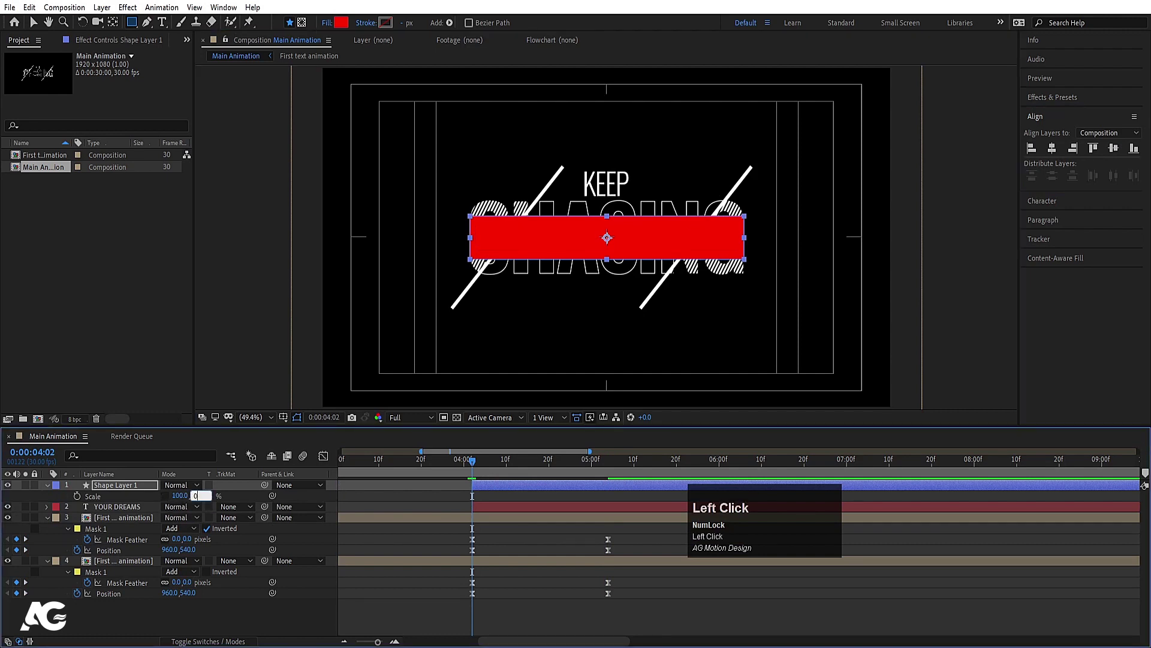
pyautogui.press('Return')
pyautogui.click(82, 496)
pyautogui.press('k')
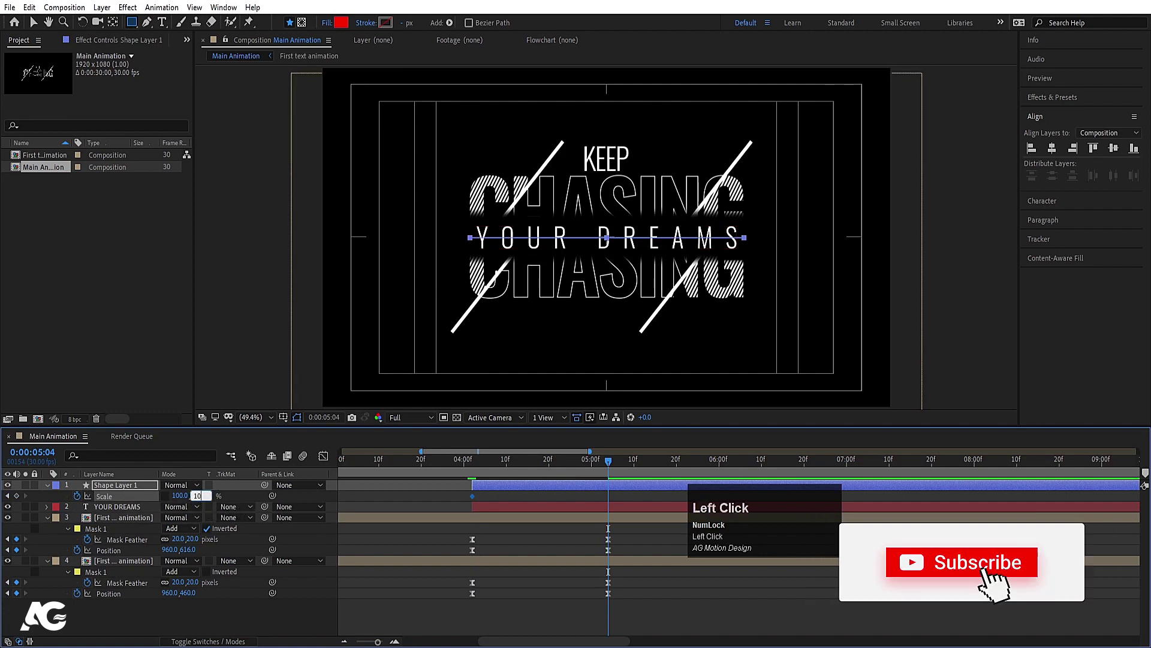
pyautogui.press('Return')
pyautogui.press('F9')
pyautogui.click(324, 465)
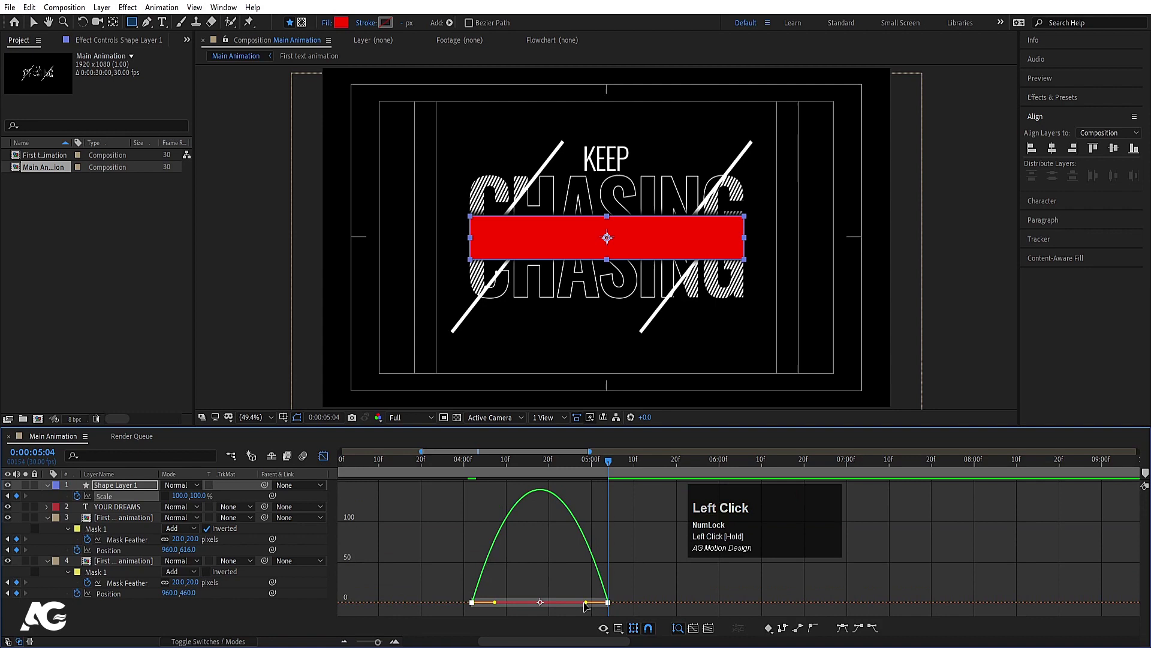
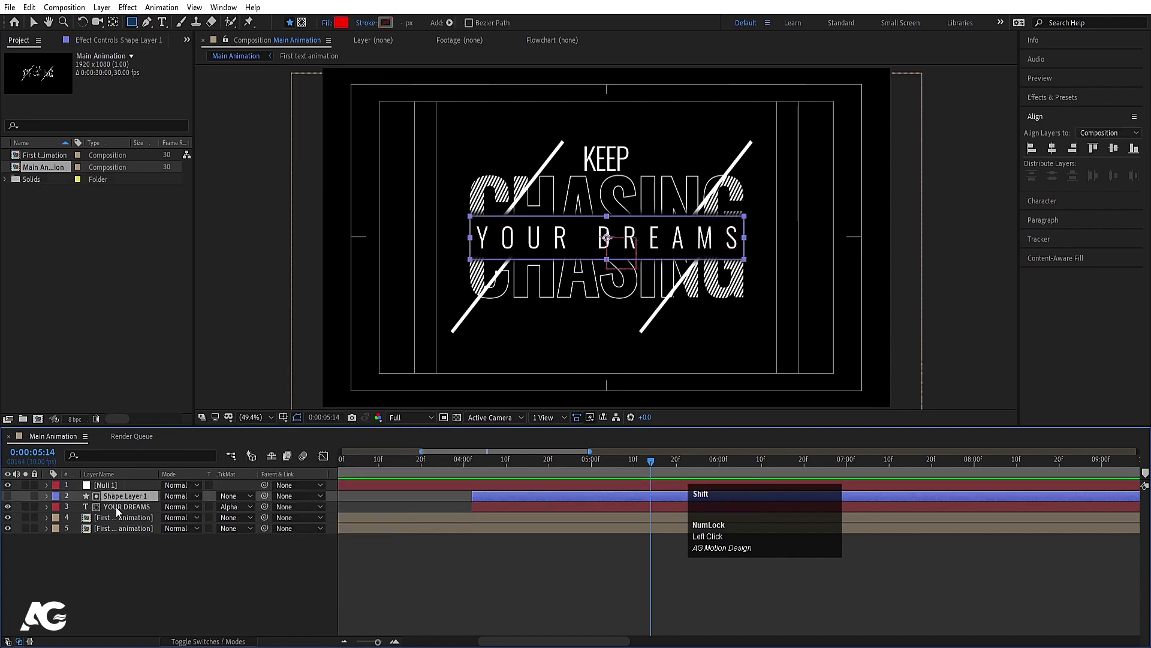
# Parent the title layers to Null 1 and add a wiggle(3,3) expression to its Position
pyautogui.moveTo(123, 529); pyautogui.dragTo(128, 492)
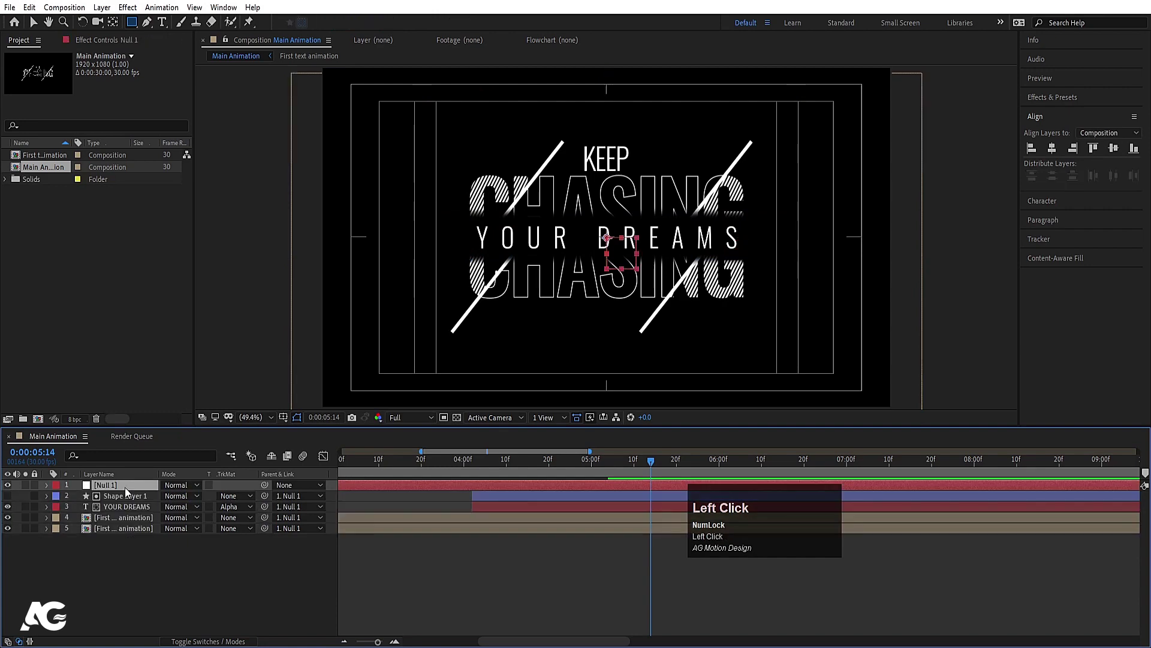
pyautogui.press('p')
pyautogui.click(85, 500)
pyautogui.write('wigg')
pyautogui.press('Return')
pyautogui.write('3,3')
pyautogui.click(112, 588)
# Preview the wiggling title, zooming the timeline out
pyautogui.press('space')
pyautogui.press('-')
pyautogui.press('-')
pyautogui.click(383, 472)
pyautogui.press('space')
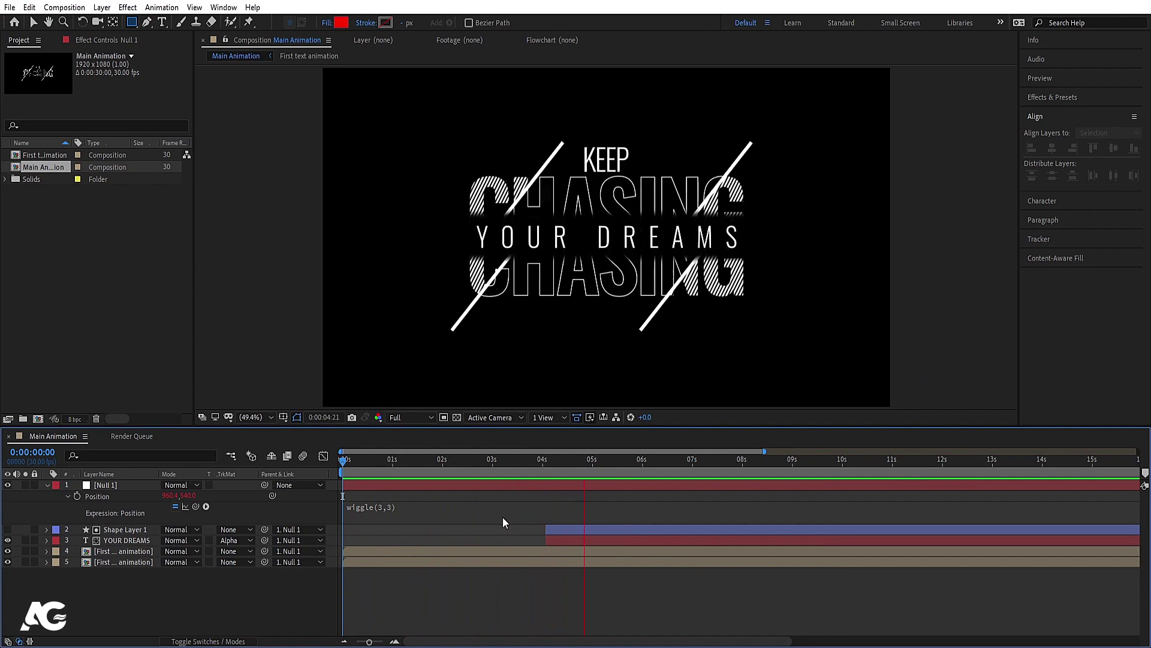
pyautogui.press('space')
# Keyframe Null 1 Scale from 100% to 120% at about 6:13 and preview the slow enlargement
pyautogui.click(386, 471)
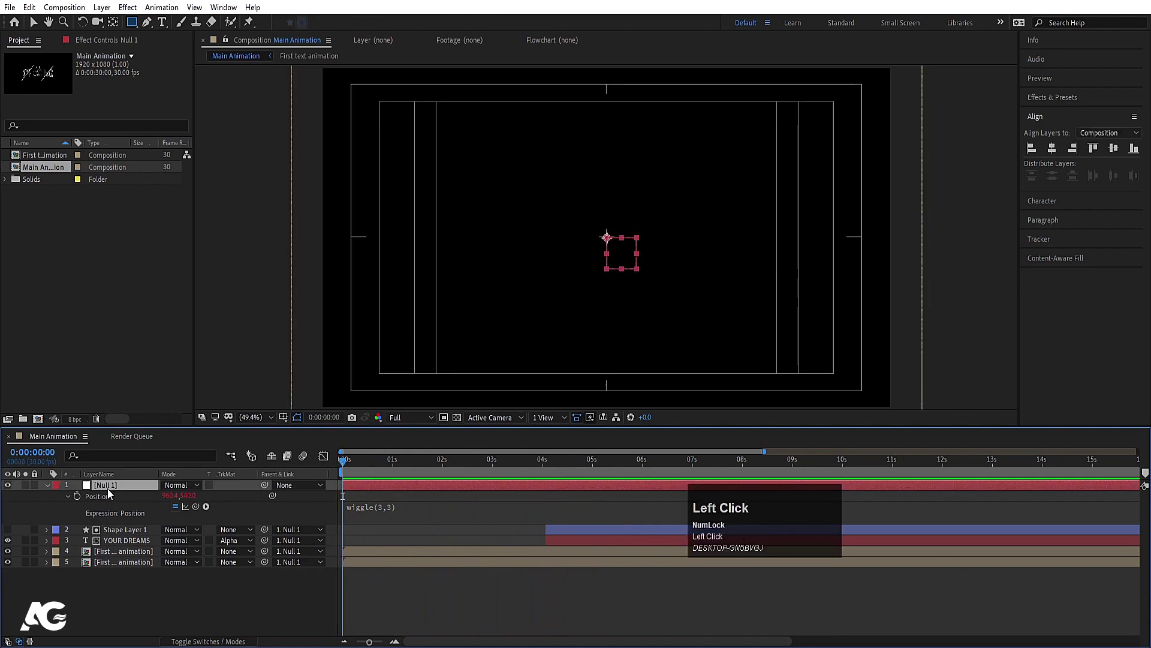
pyautogui.press('s')
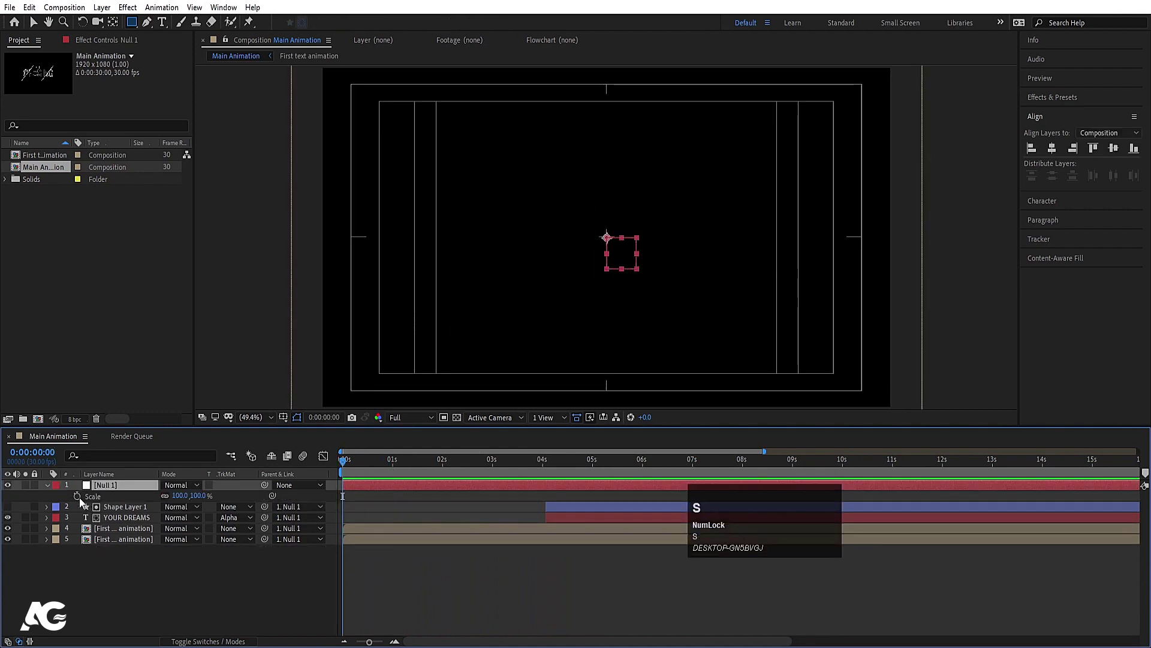
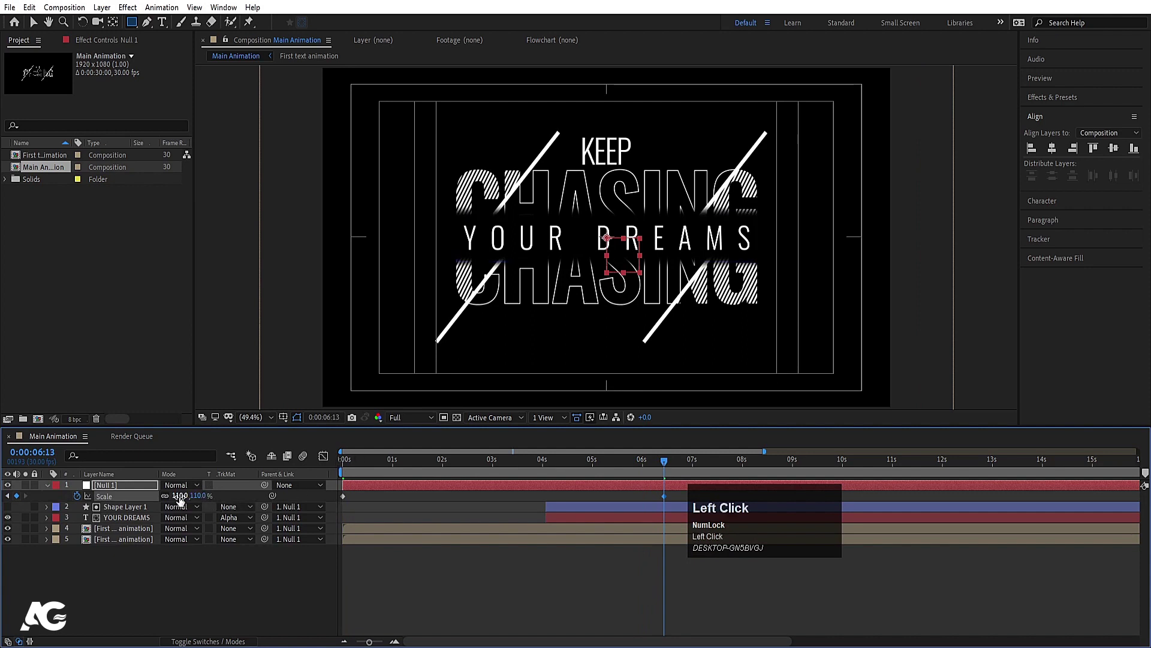
pyautogui.press('Return')
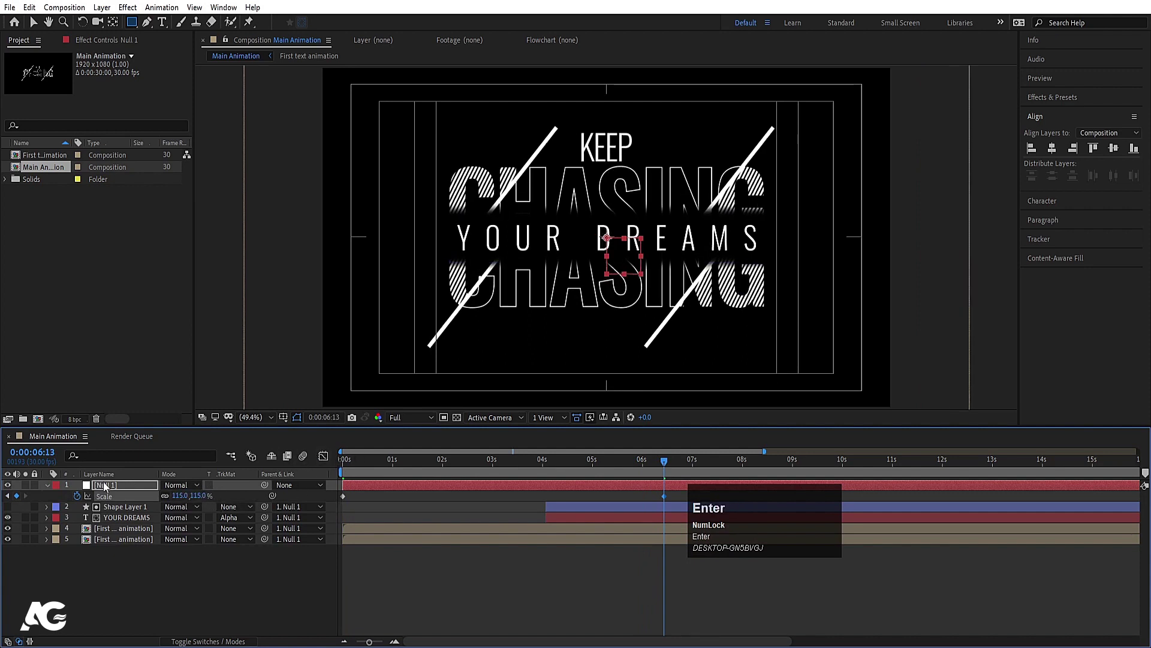
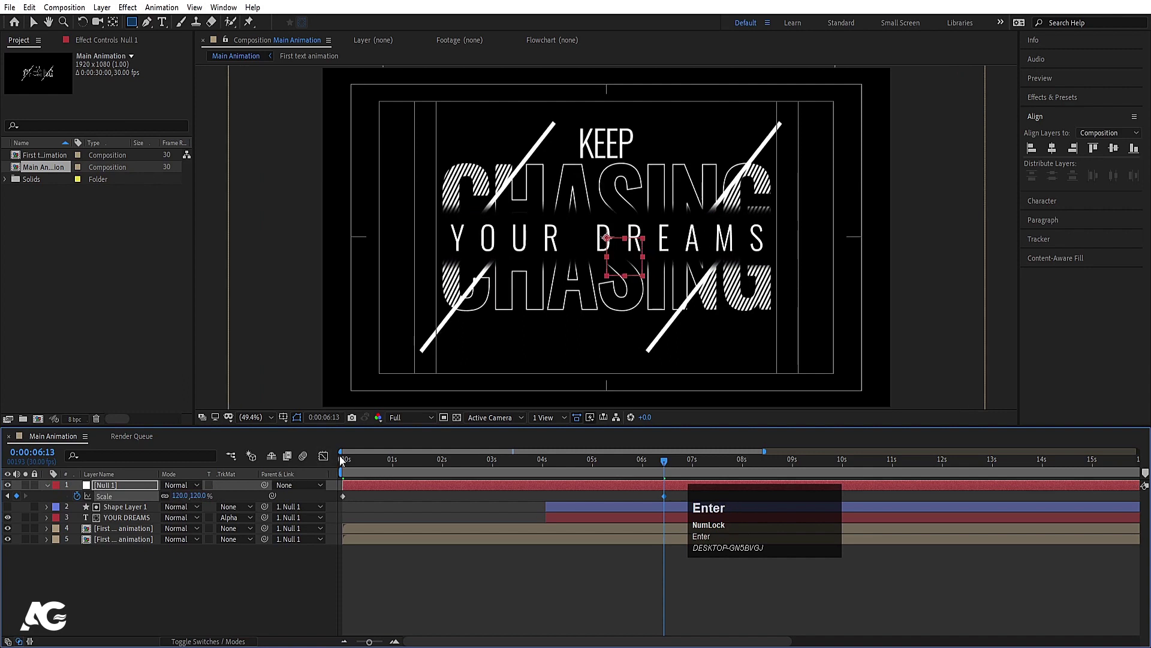
pyautogui.click(364, 460)
pyautogui.press('space')
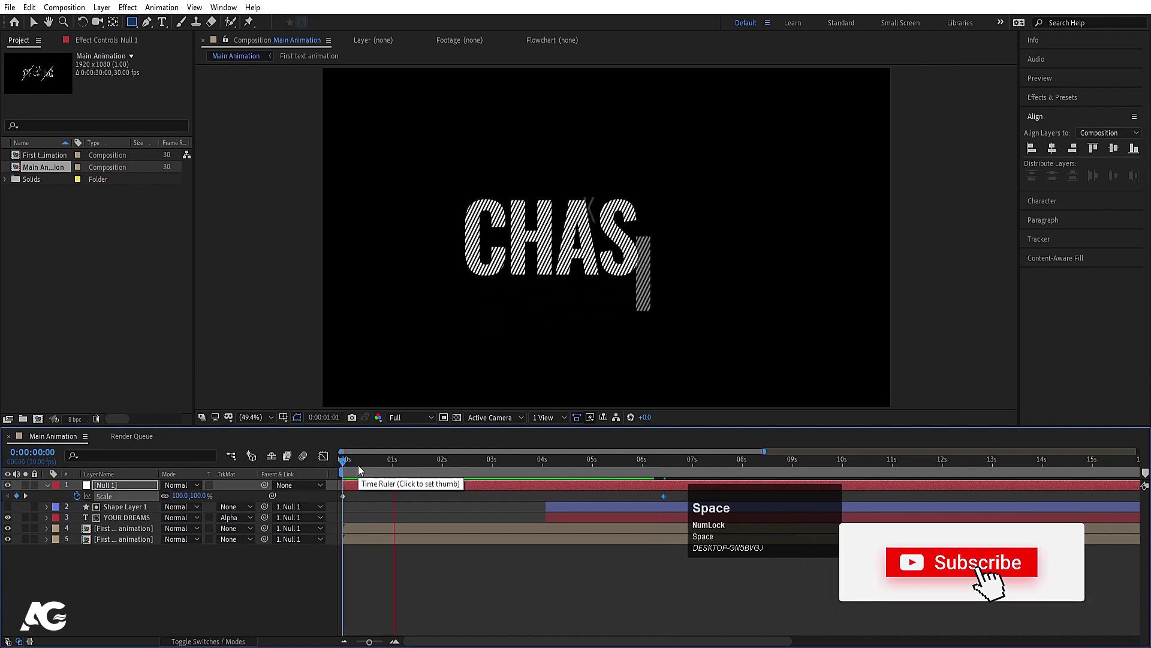
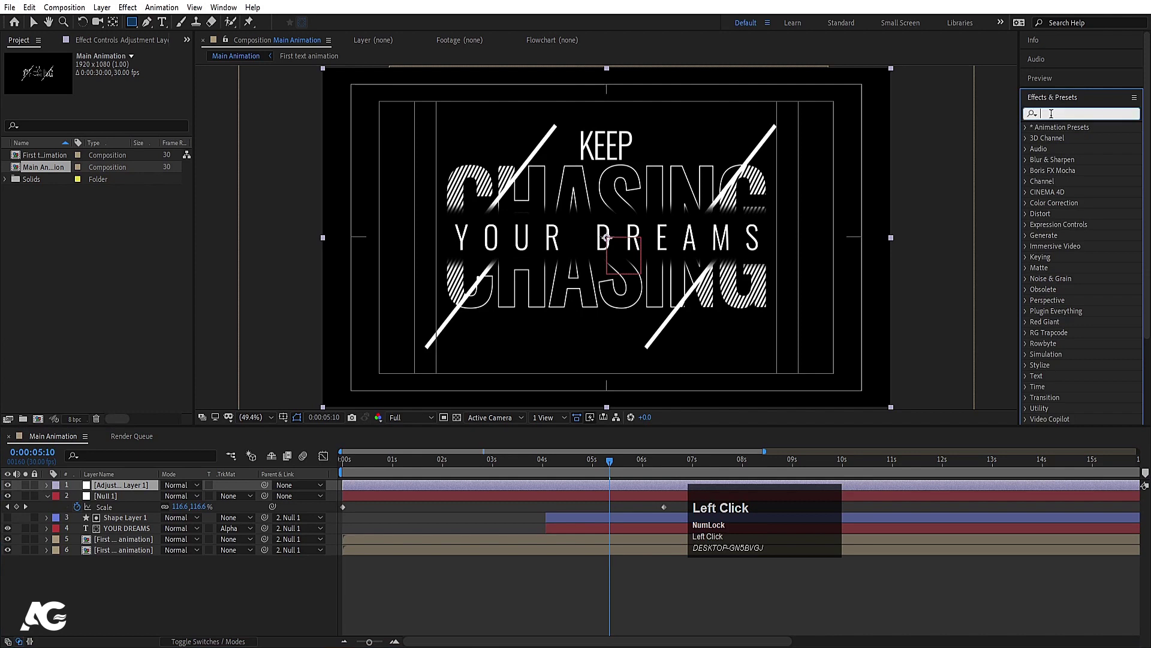
# Apply the Glow effect to the new adjustment layer so the whole title glows
pyautogui.write('glow')
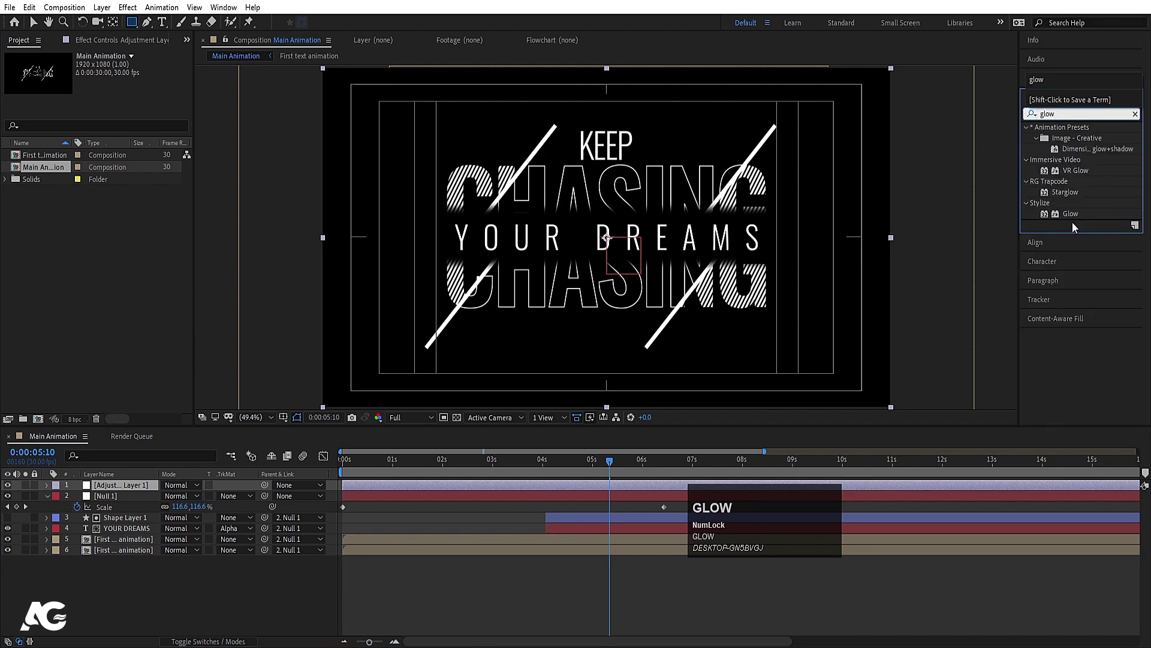
pyautogui.click(1075, 222)
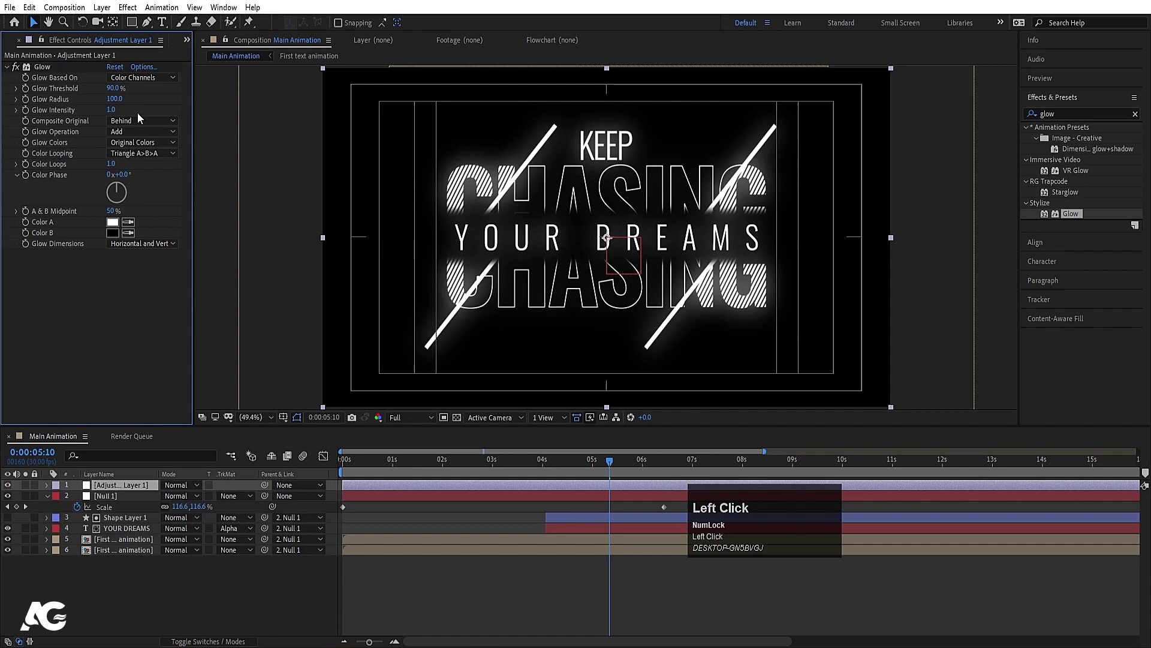
pyautogui.press('Return')
# Preview the glowing title and enter the First text animation pre-comp
pyautogui.click(538, 467)
pyautogui.press('space')
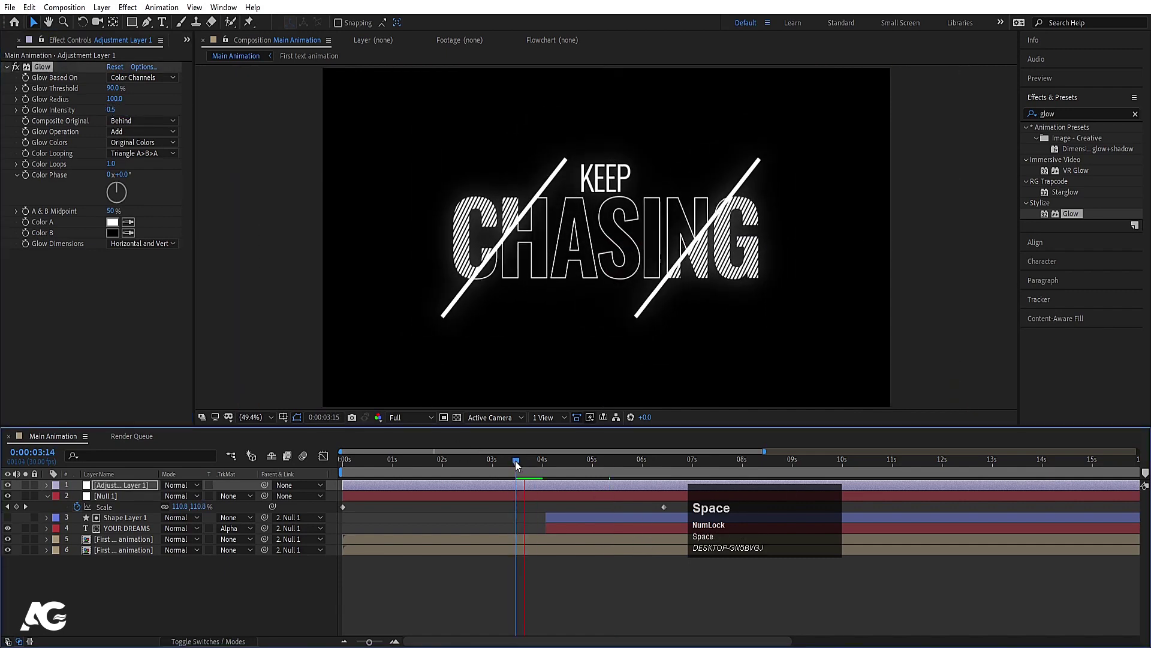
pyautogui.click(120, 546)
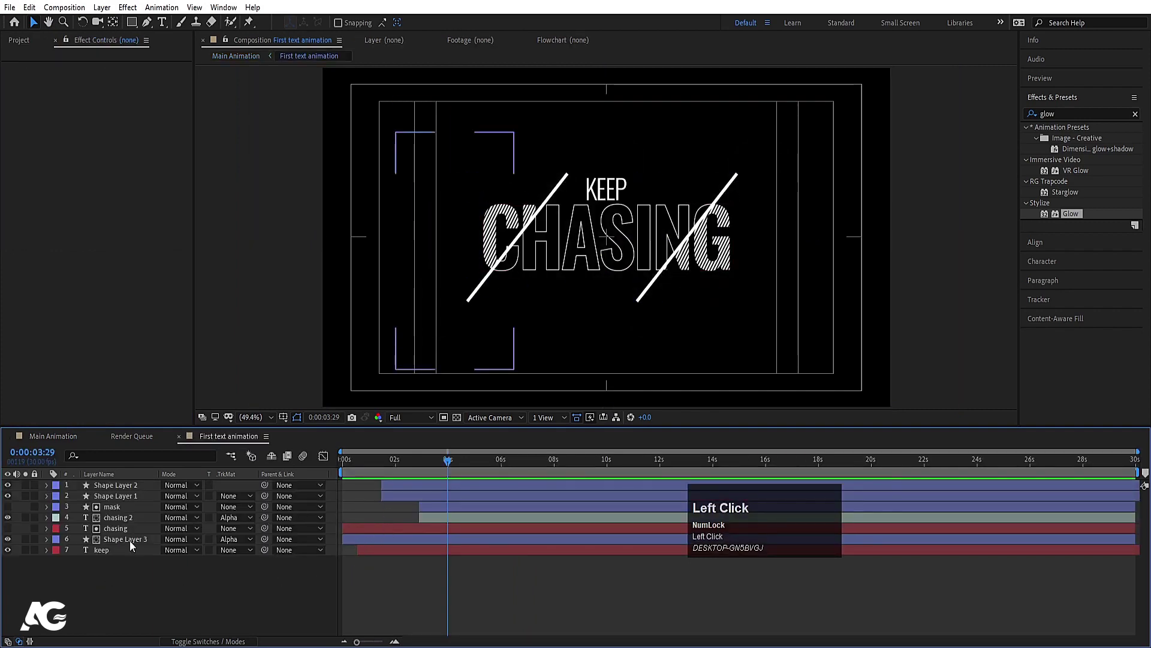
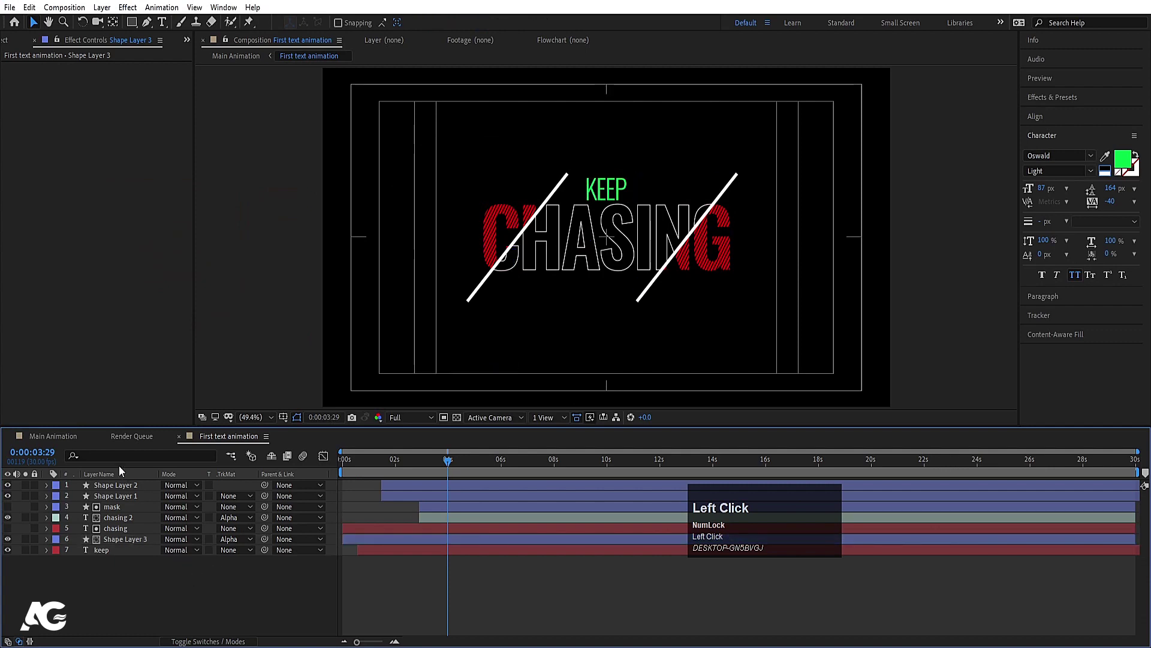
# Recolour KEEP green and hatched CHASING red, then make the Main Animation slash lines green
pyautogui.press('space')
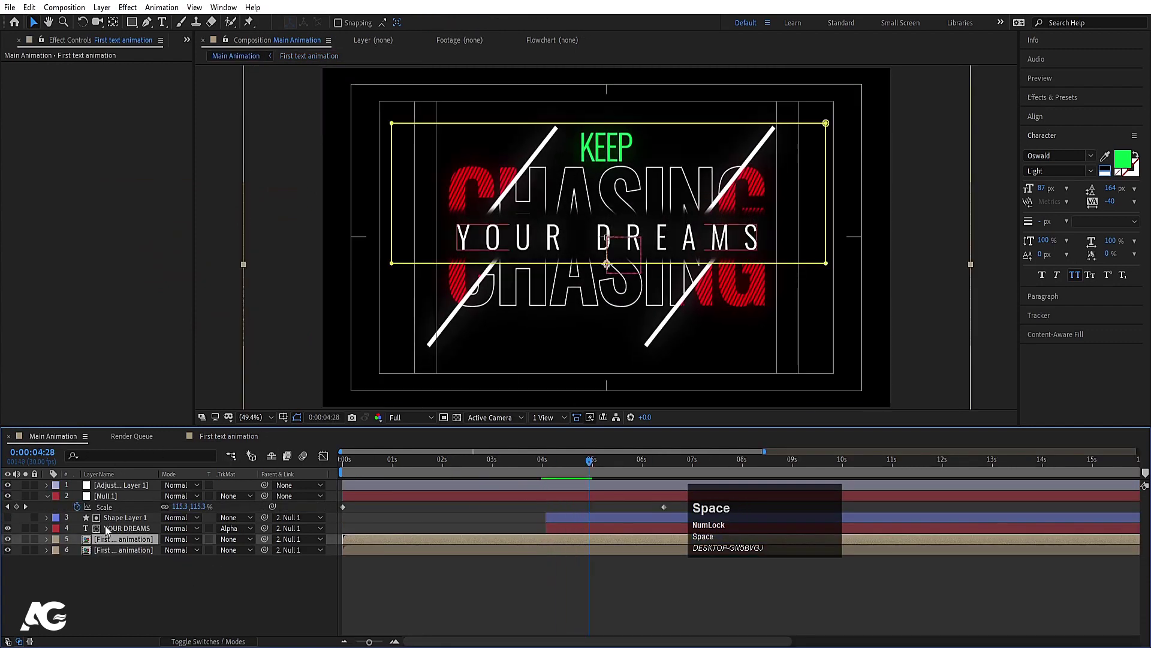
pyautogui.click(115, 536)
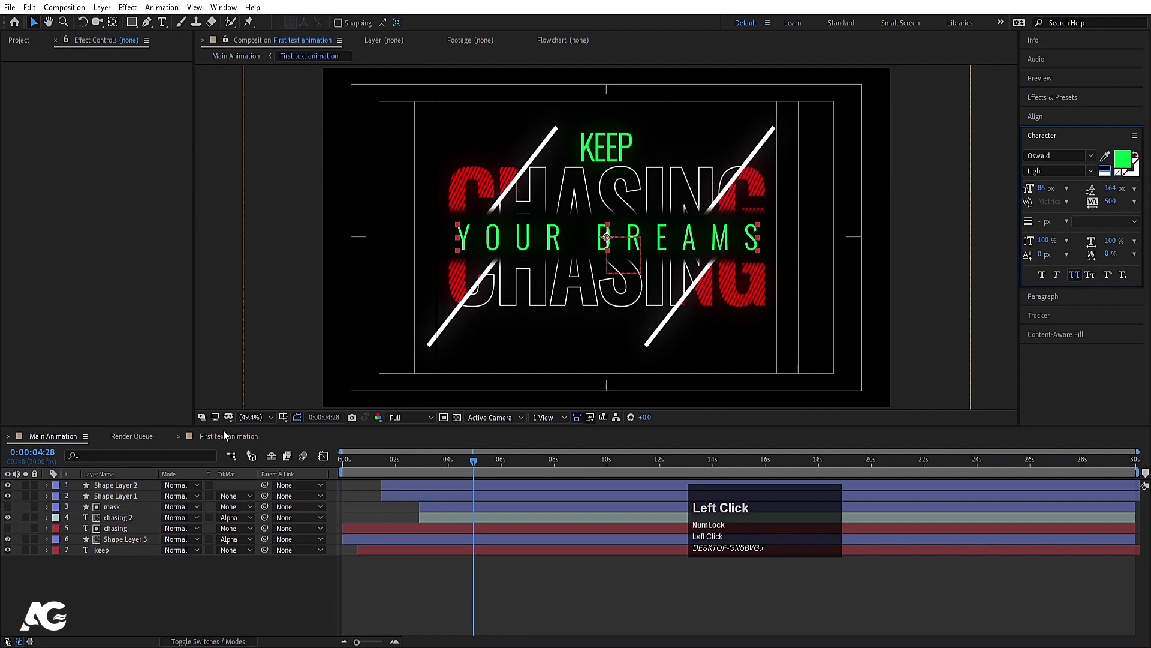
pyautogui.click(110, 491)
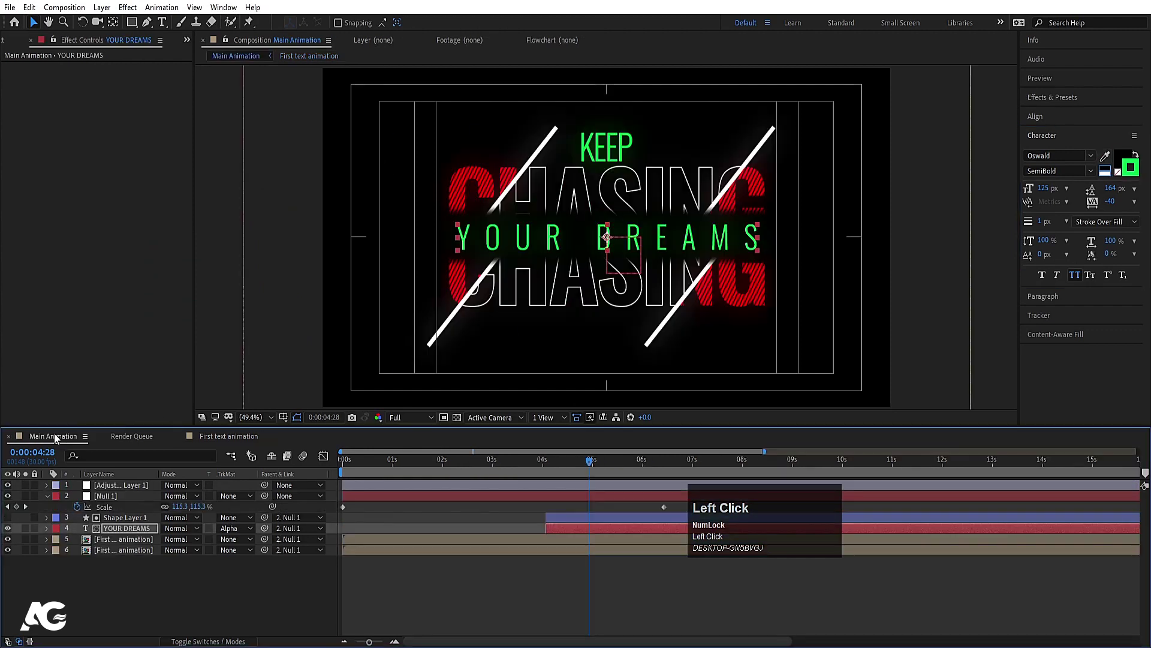
pyautogui.press('space')
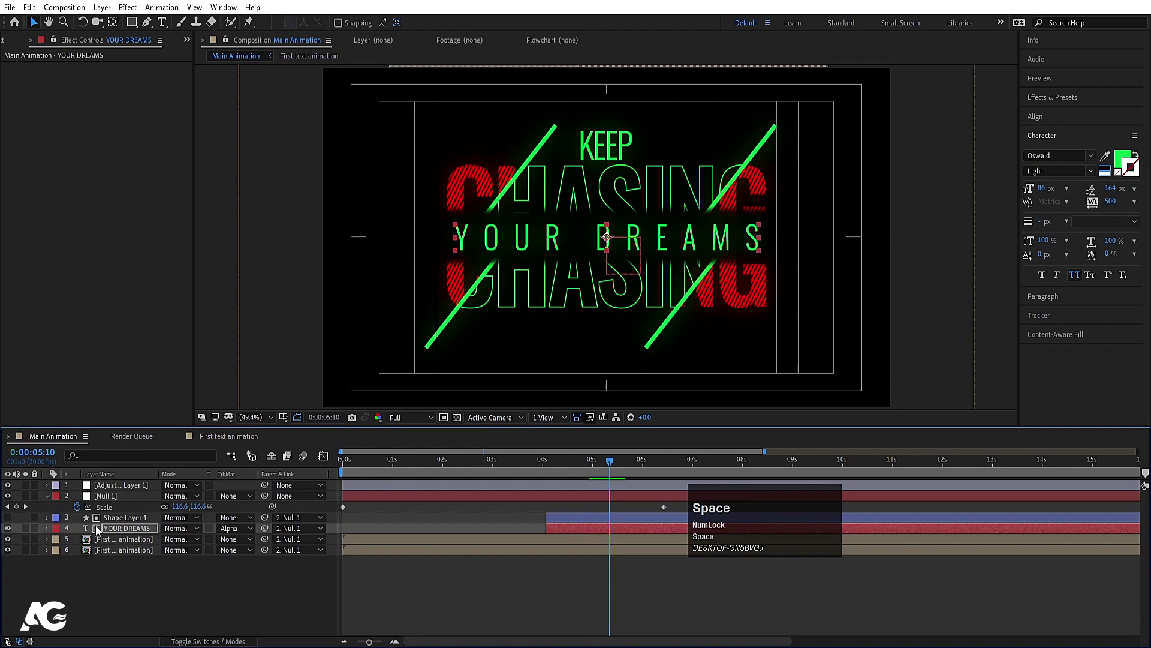
# Keep YOUR DREAMS white, preview the recoloured title, and select all layers
pyautogui.click(109, 531)
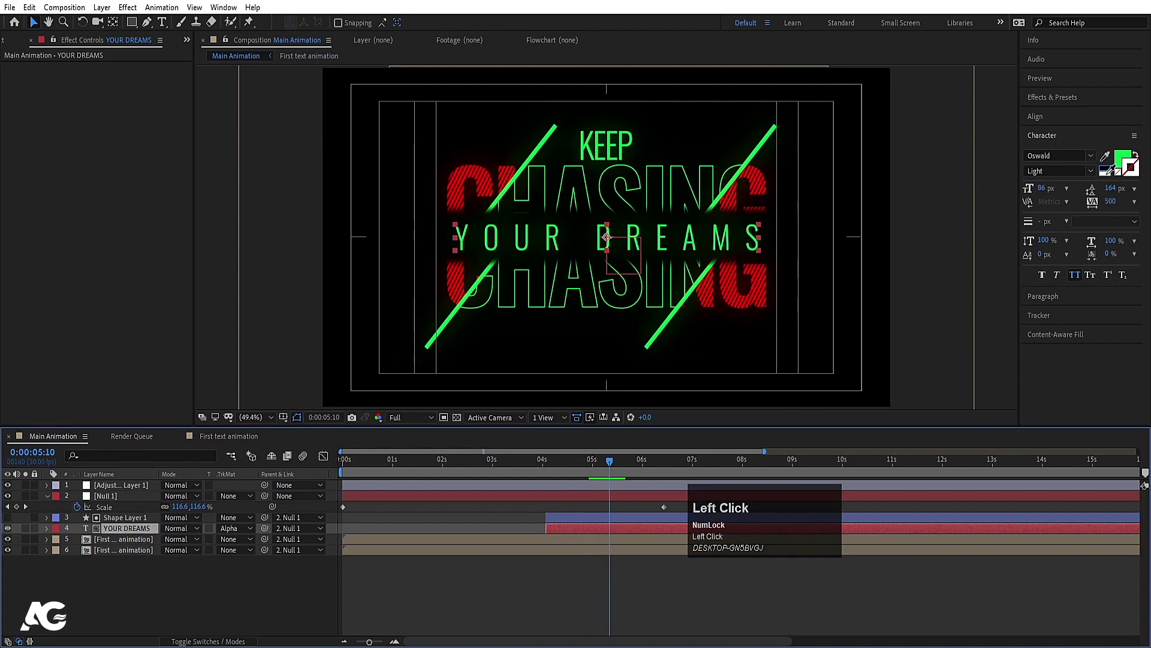
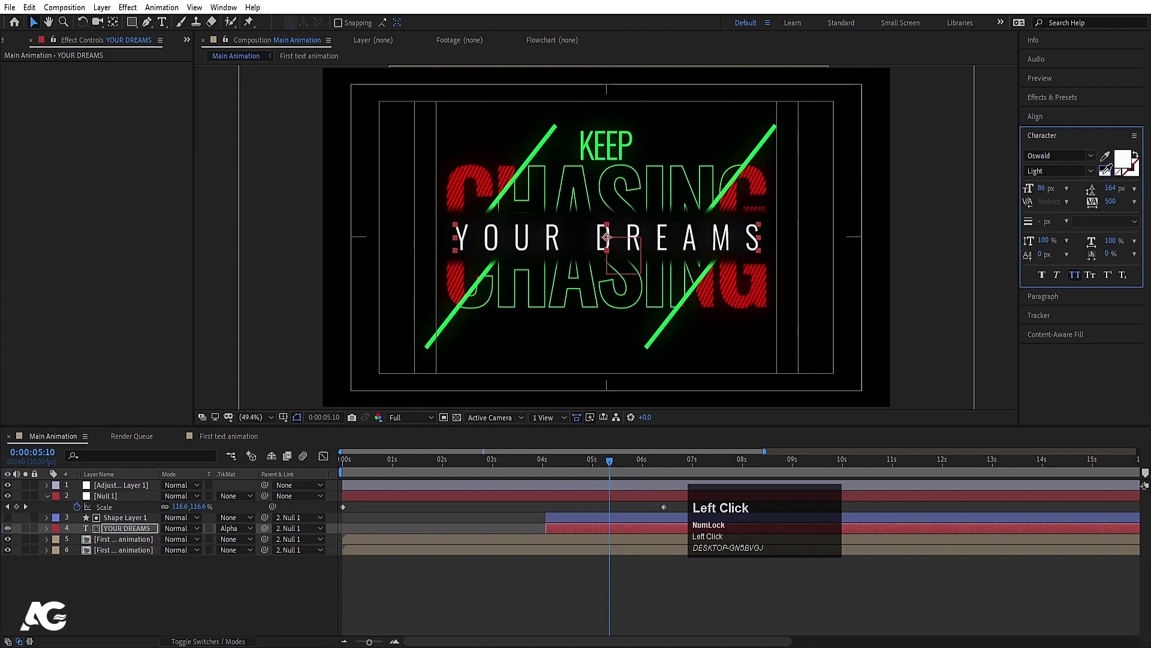
pyautogui.press('space')
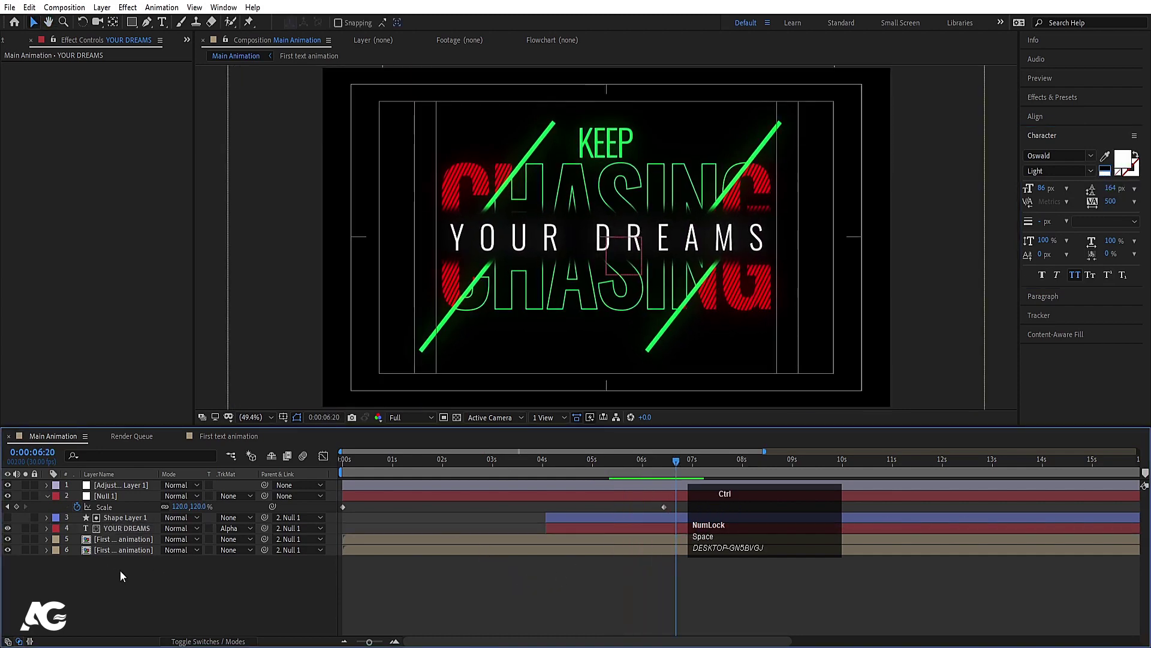
pyautogui.press('ctrl+a')
# Pre-compose all layers as Final Text with a 193% copy behind at 10% opacity, and preview
pyautogui.press('ctrl+shift+x')
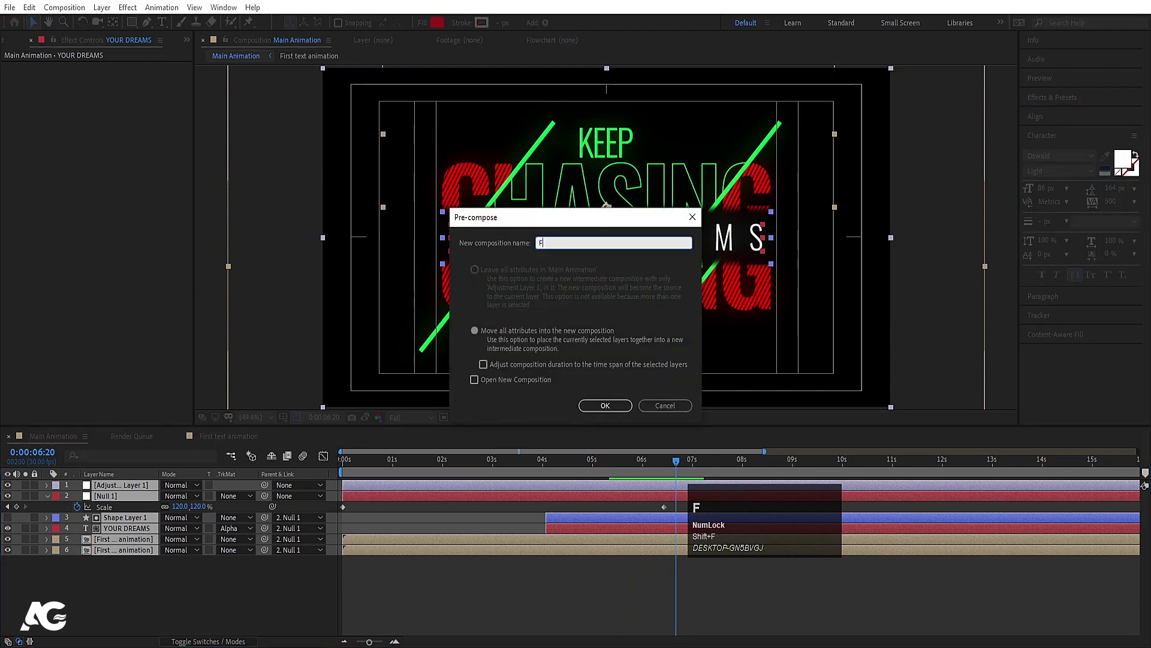
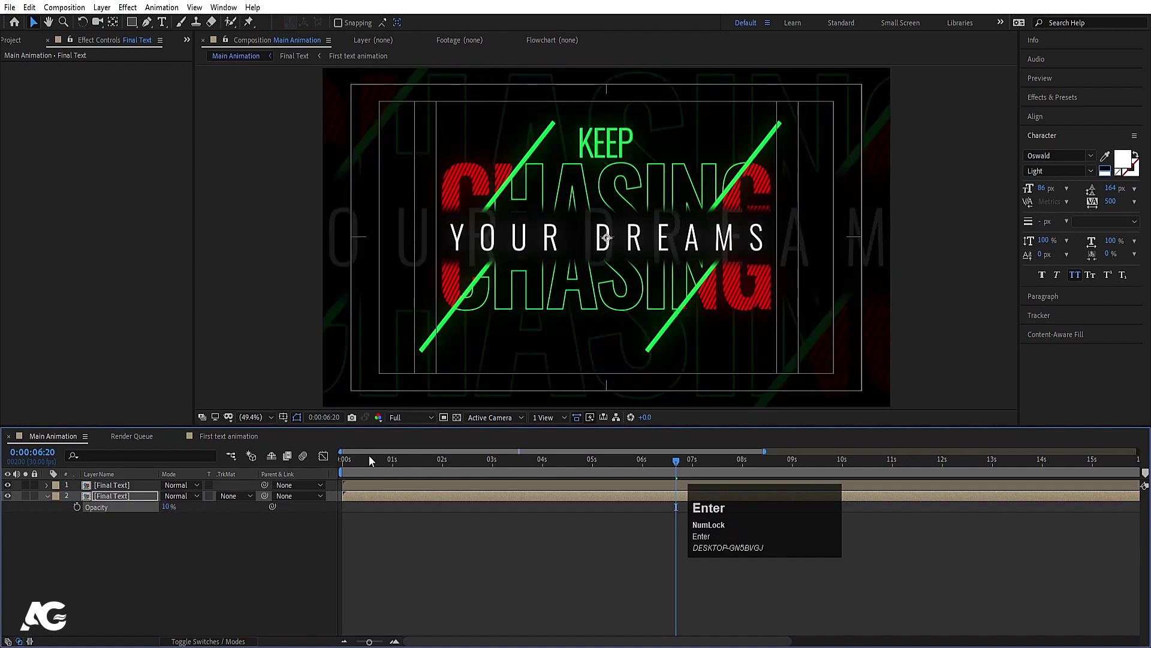
pyautogui.click(375, 464)
pyautogui.press('space')
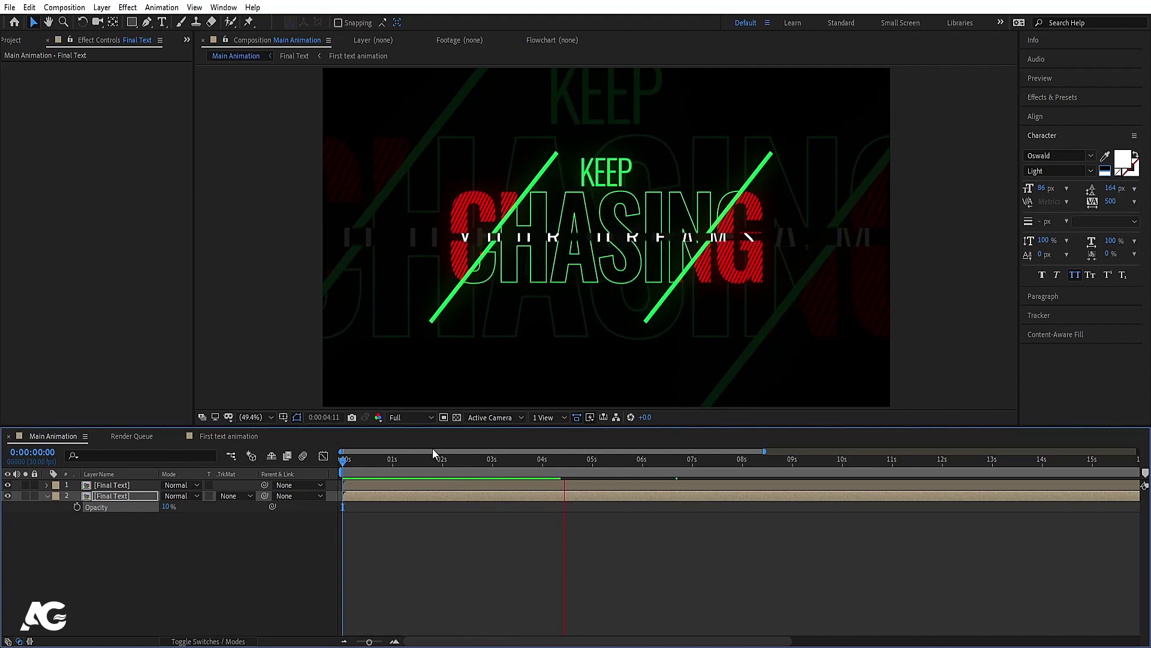
pyautogui.press('space')
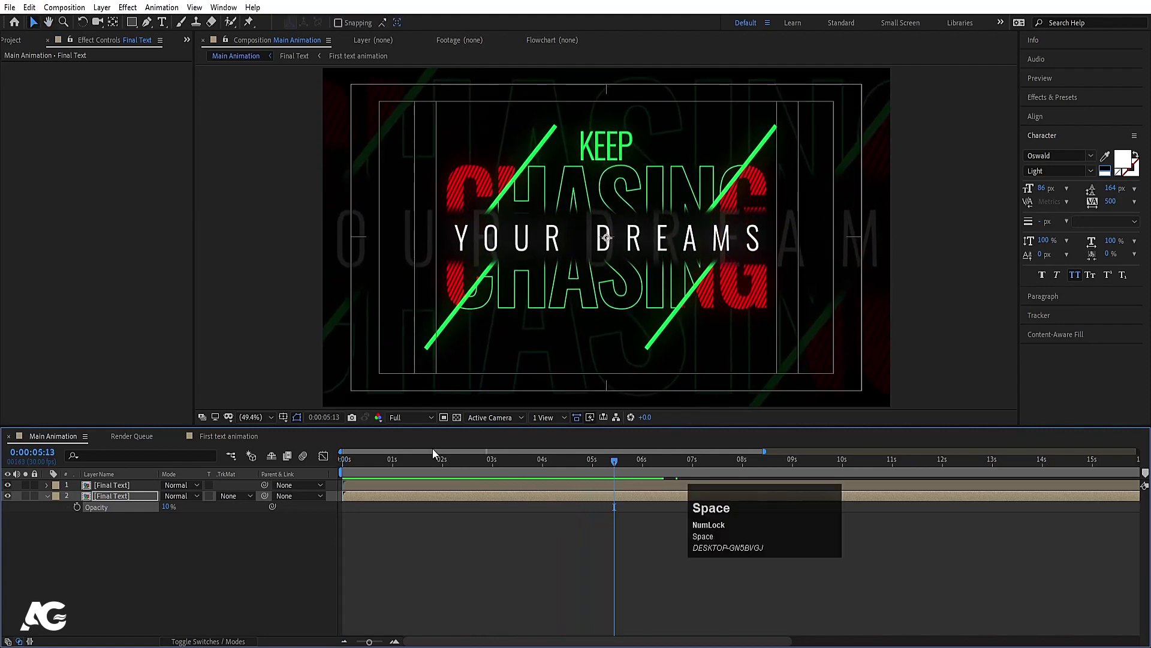
pyautogui.moveTo(351, 467); pyautogui.dragTo(365, 505)
pyautogui.press('space')
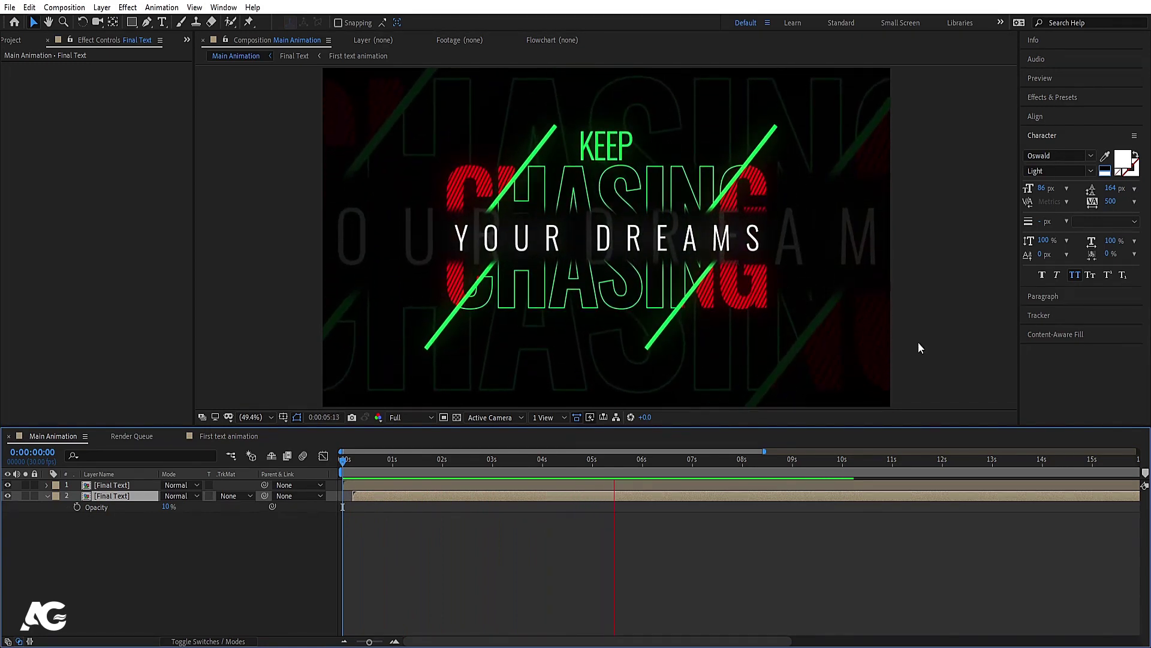
pyautogui.press('space')
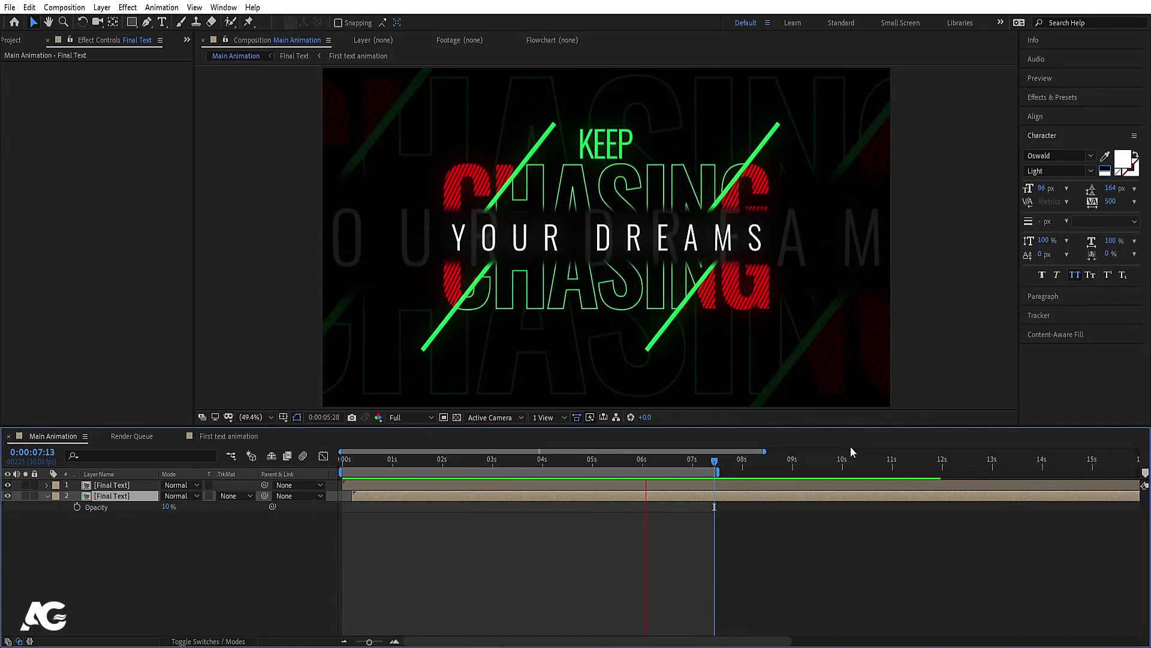
pyautogui.press('space')
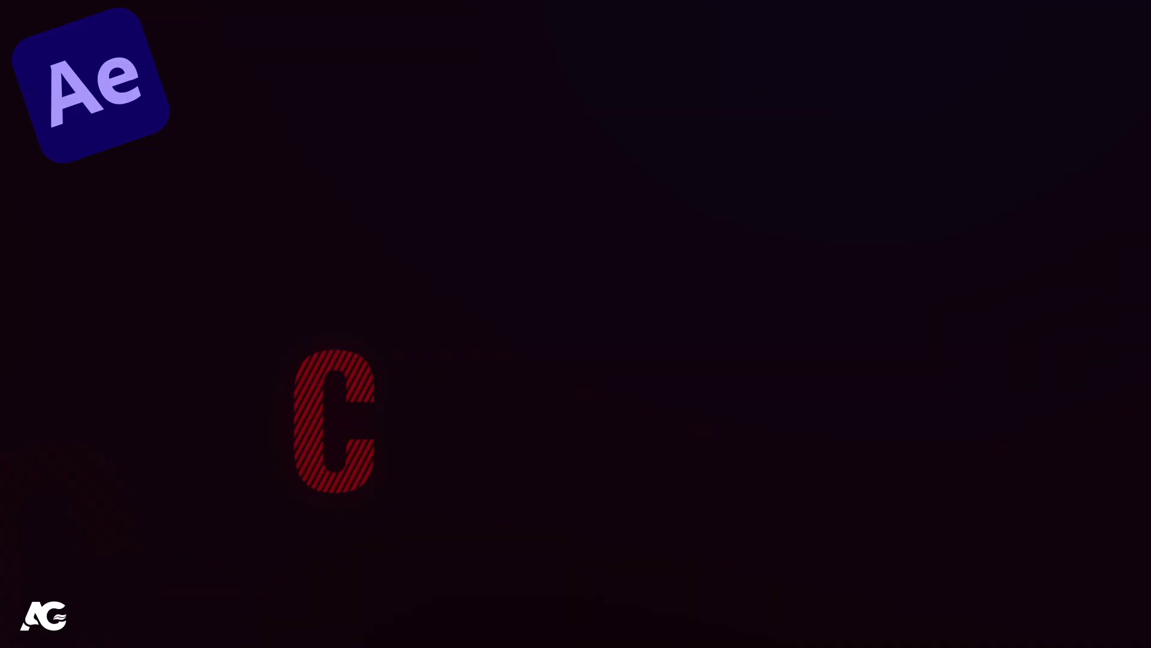